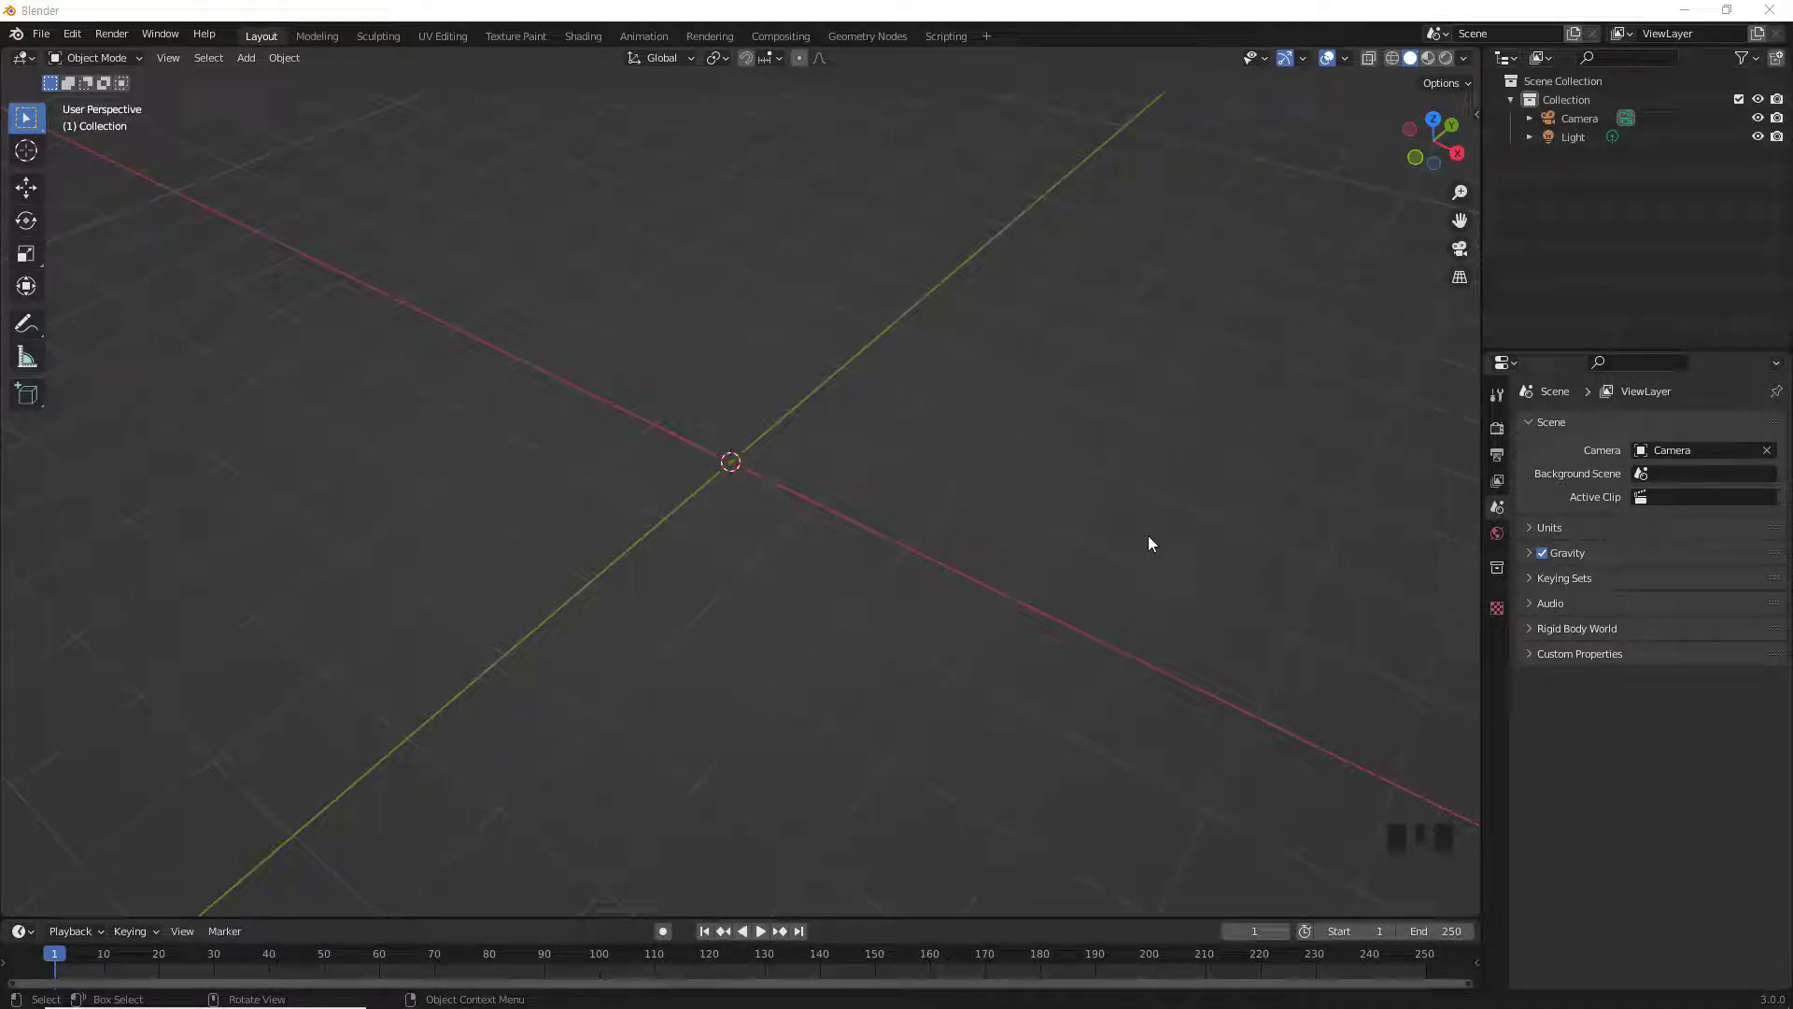
Step: Add a plane mesh at the world origin of the empty scene
click(1154, 540)
key(shift+a)
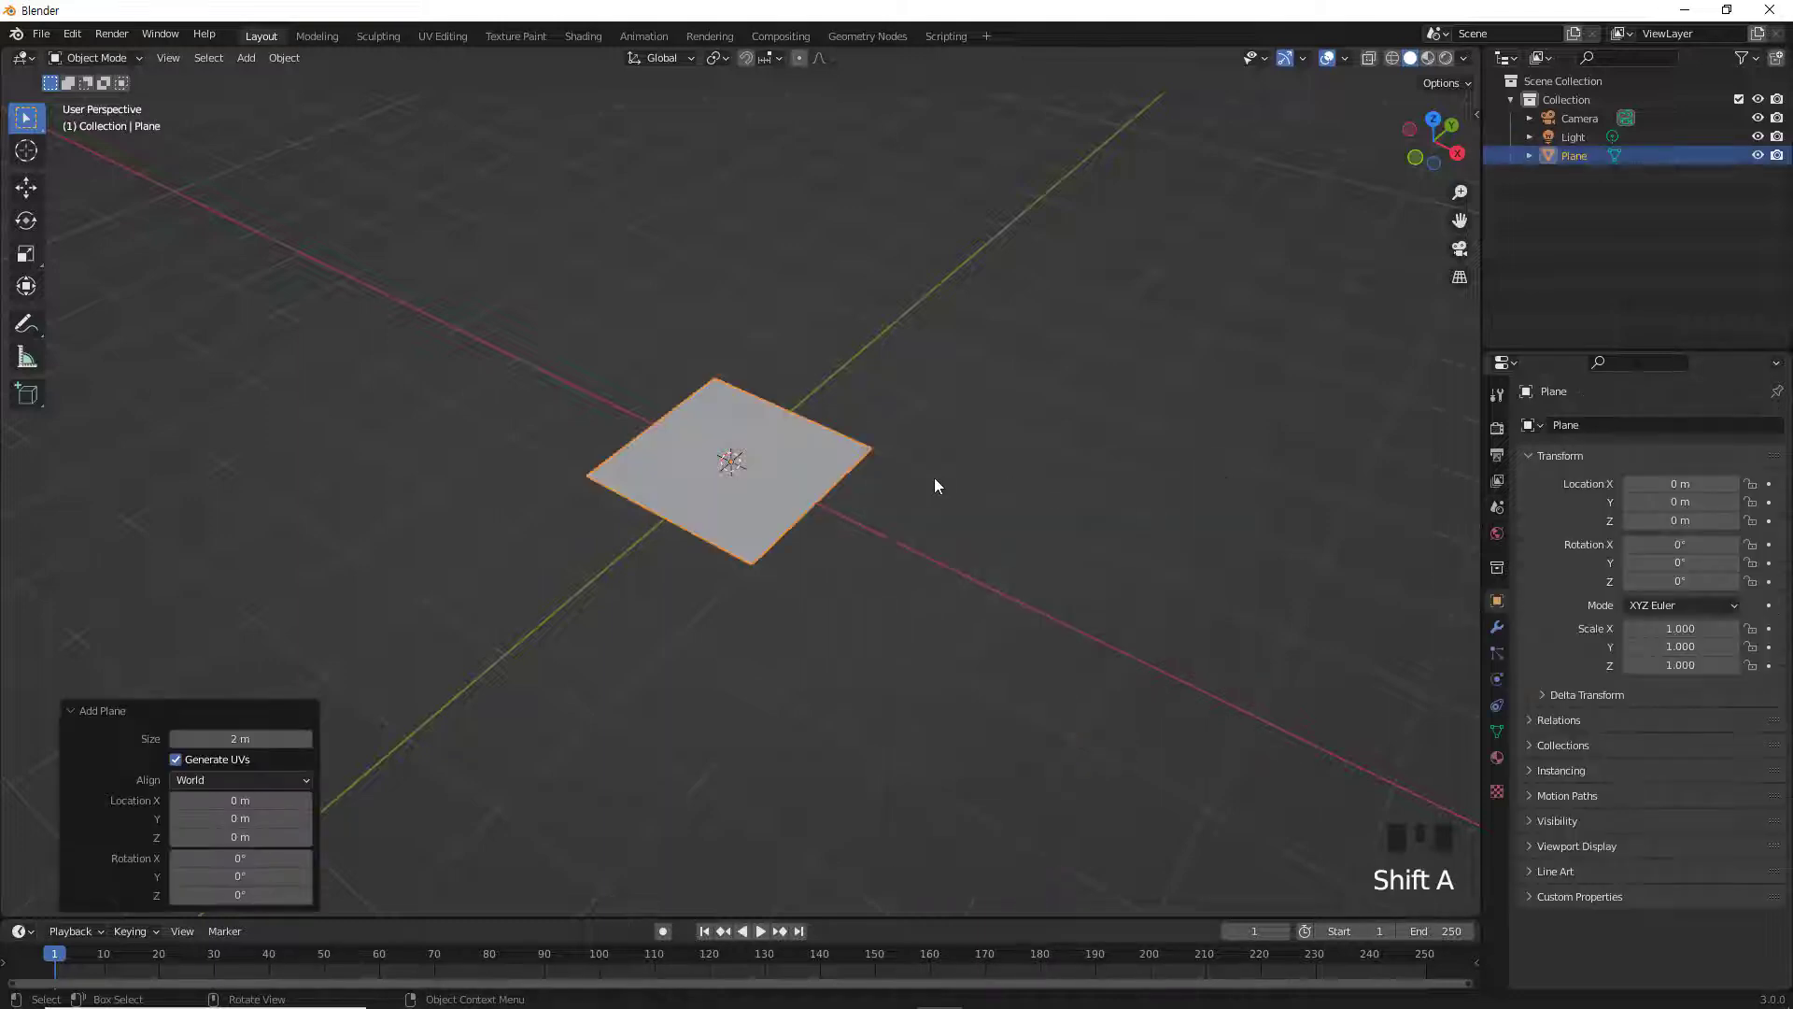
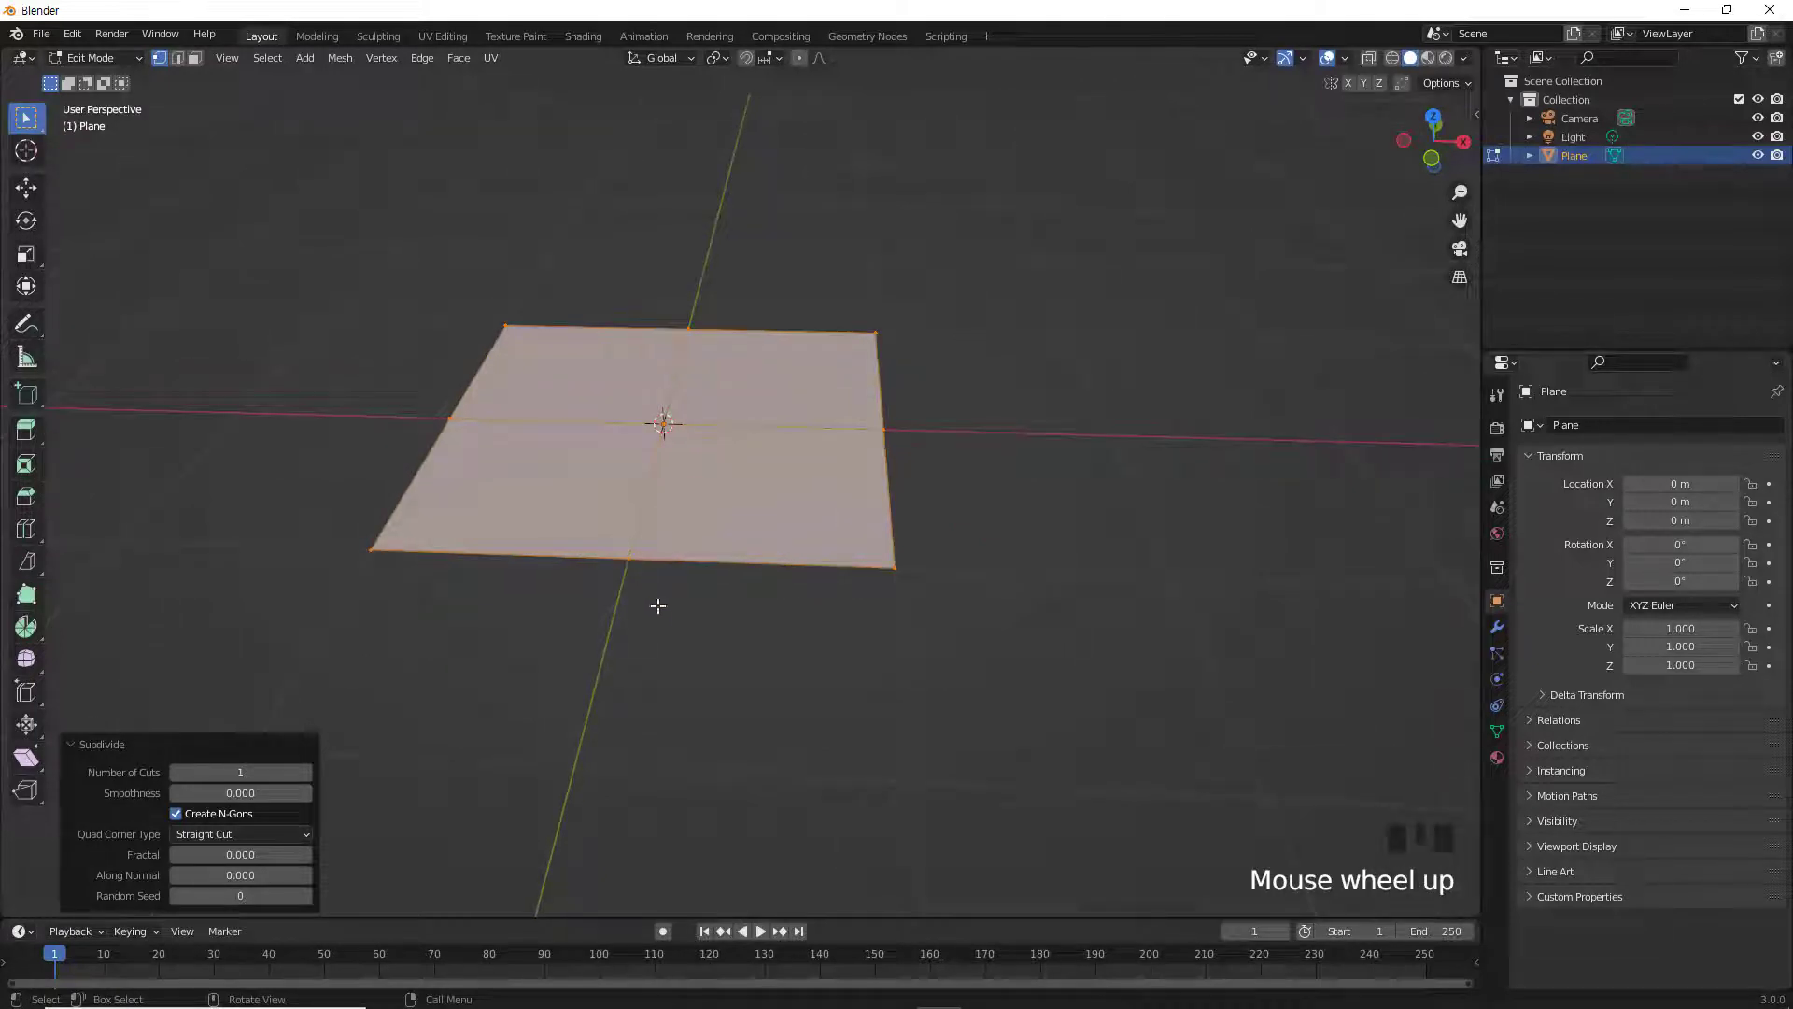
Step: Rip the front middle vertex open, tearing a gap along the plane's inner edge
click(645, 573)
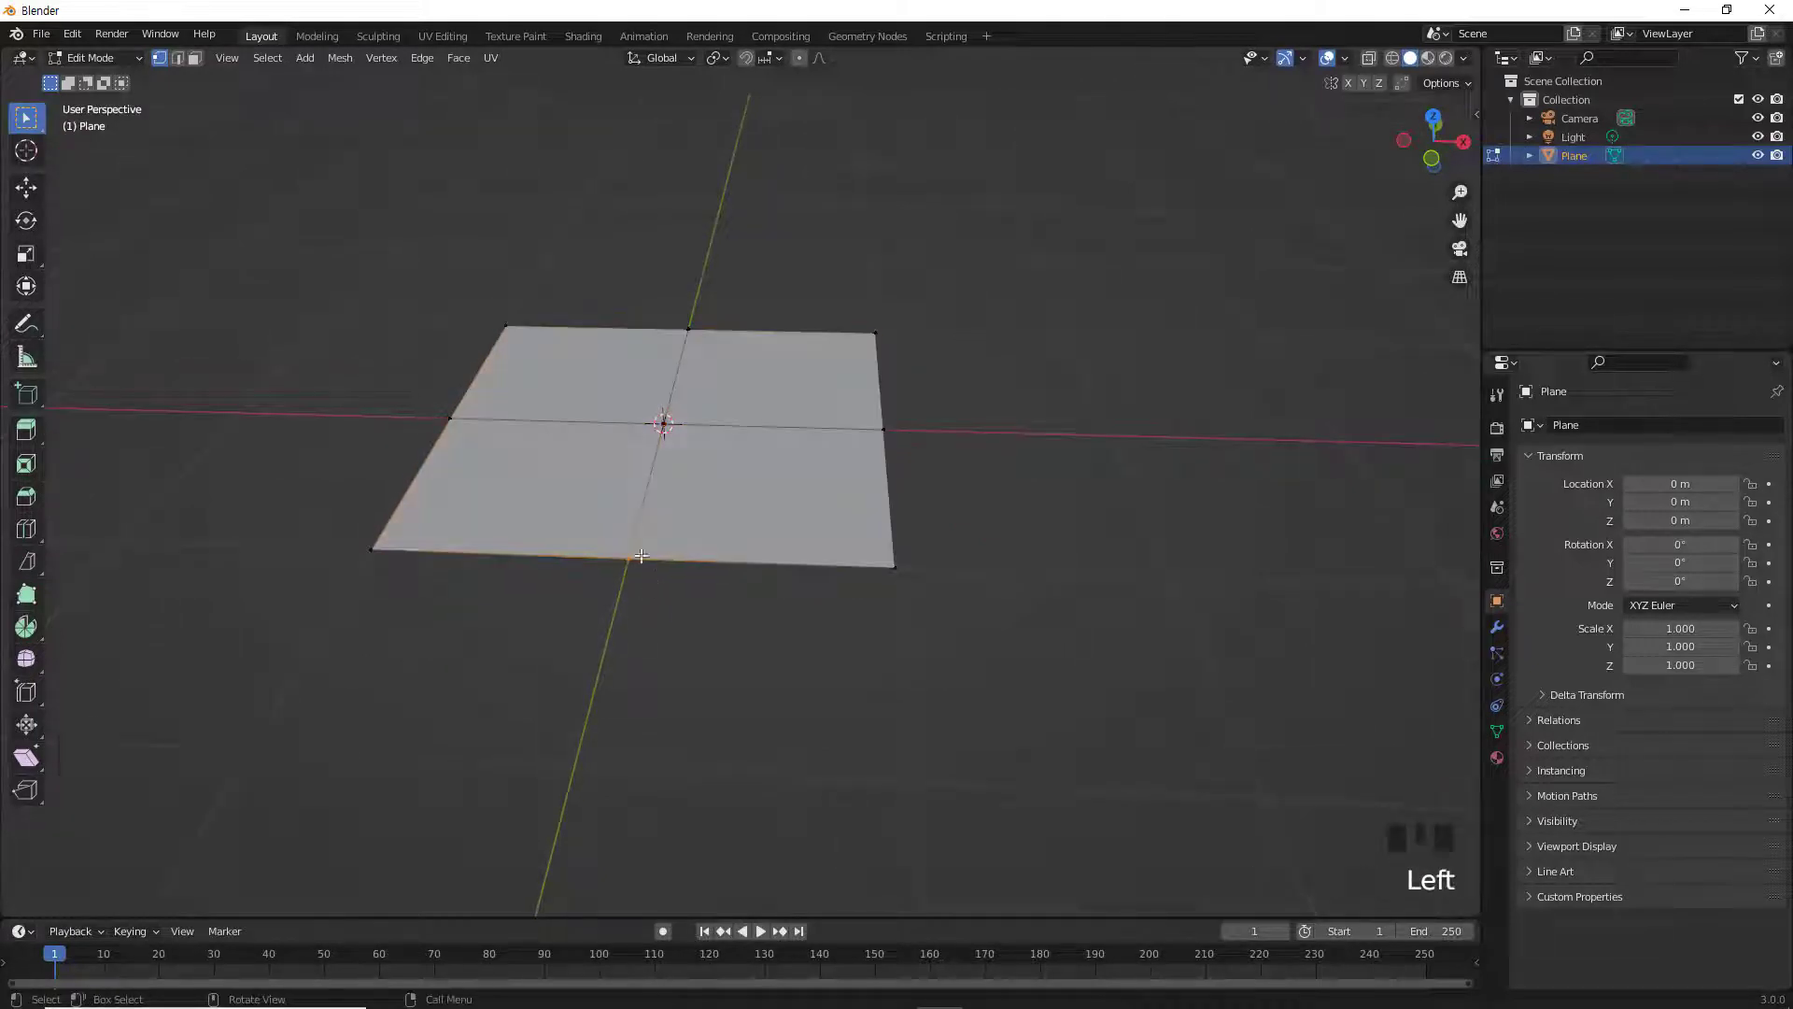
drag(386, 64, 595, 546)
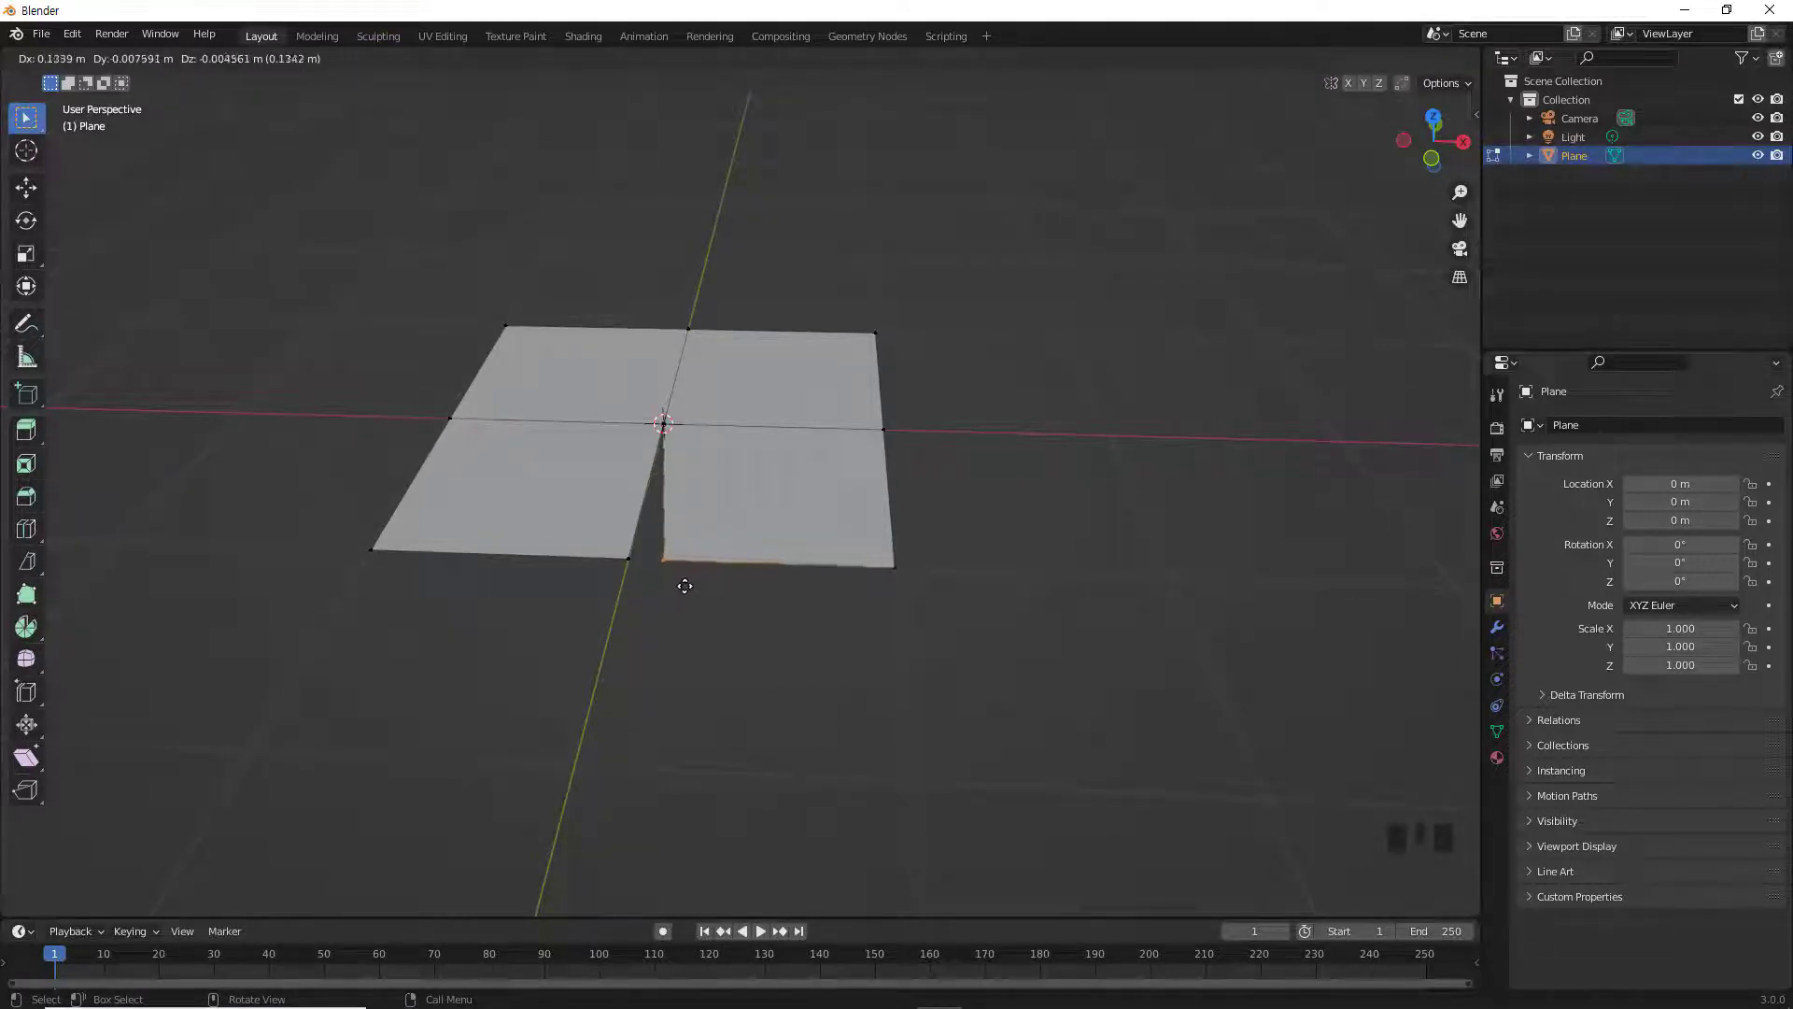
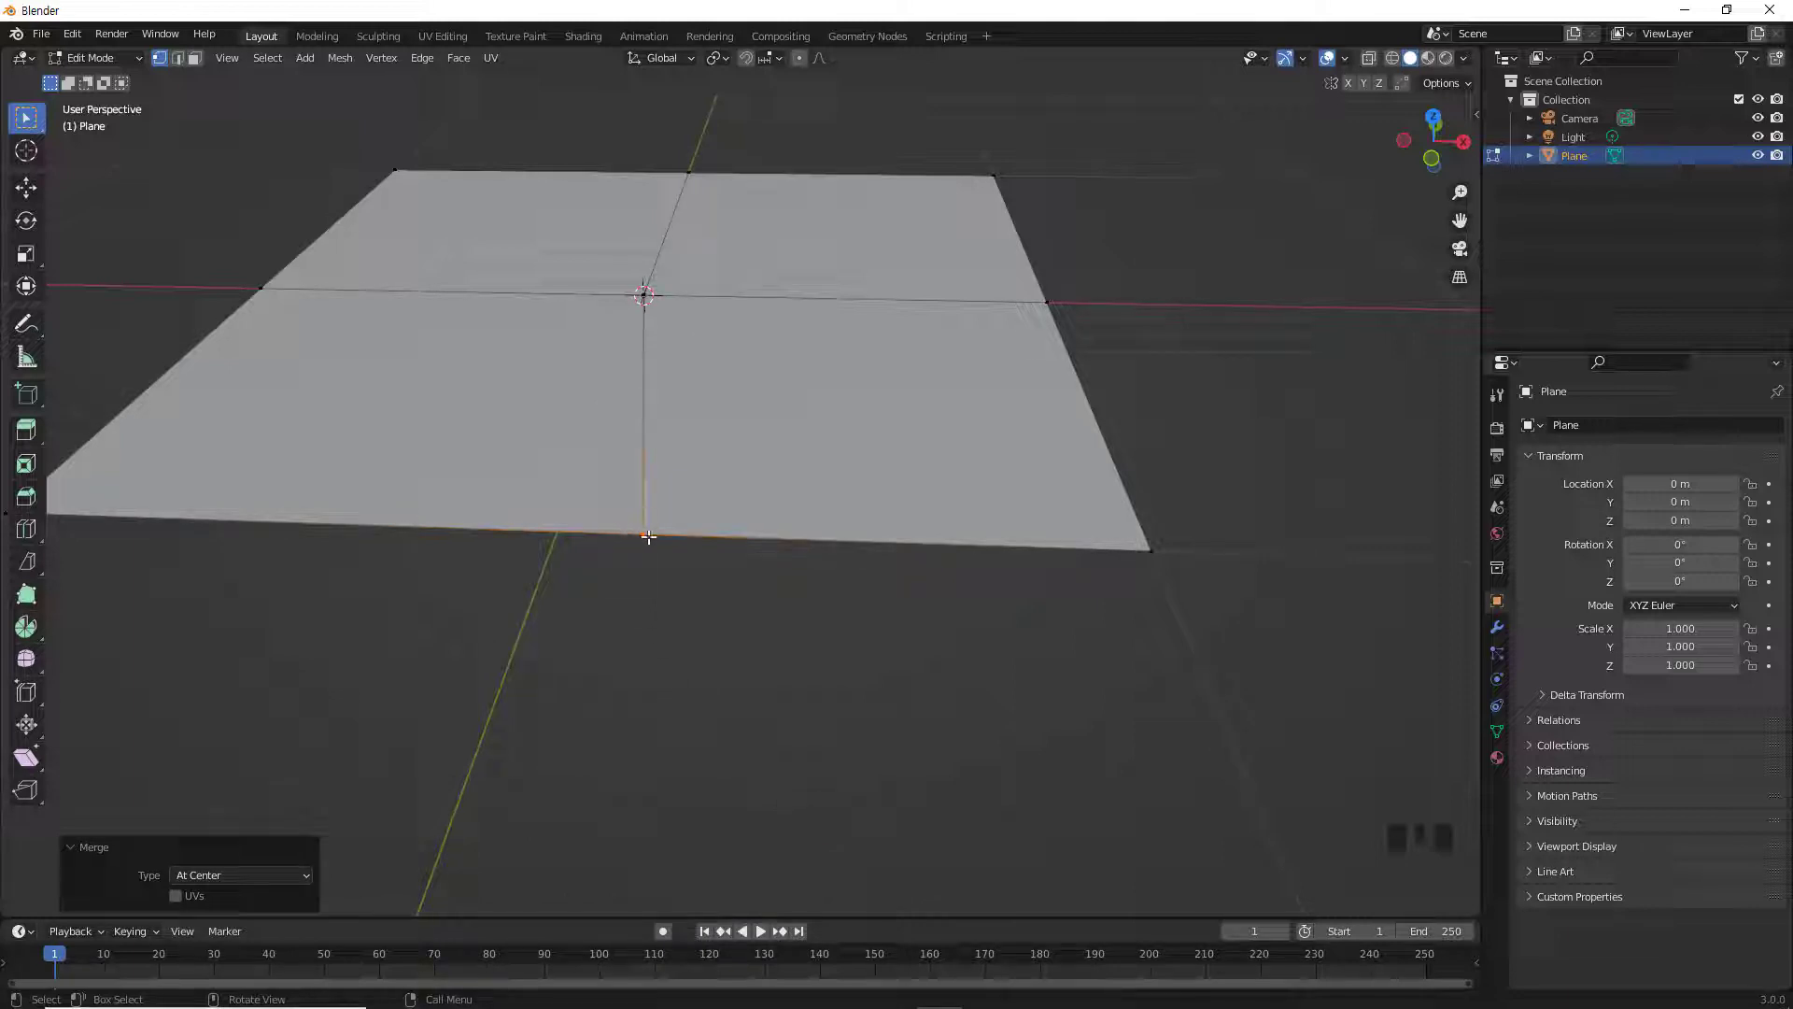
Step: Rip the front vertex open again and set it down to widen the gap
click(659, 543)
click(646, 528)
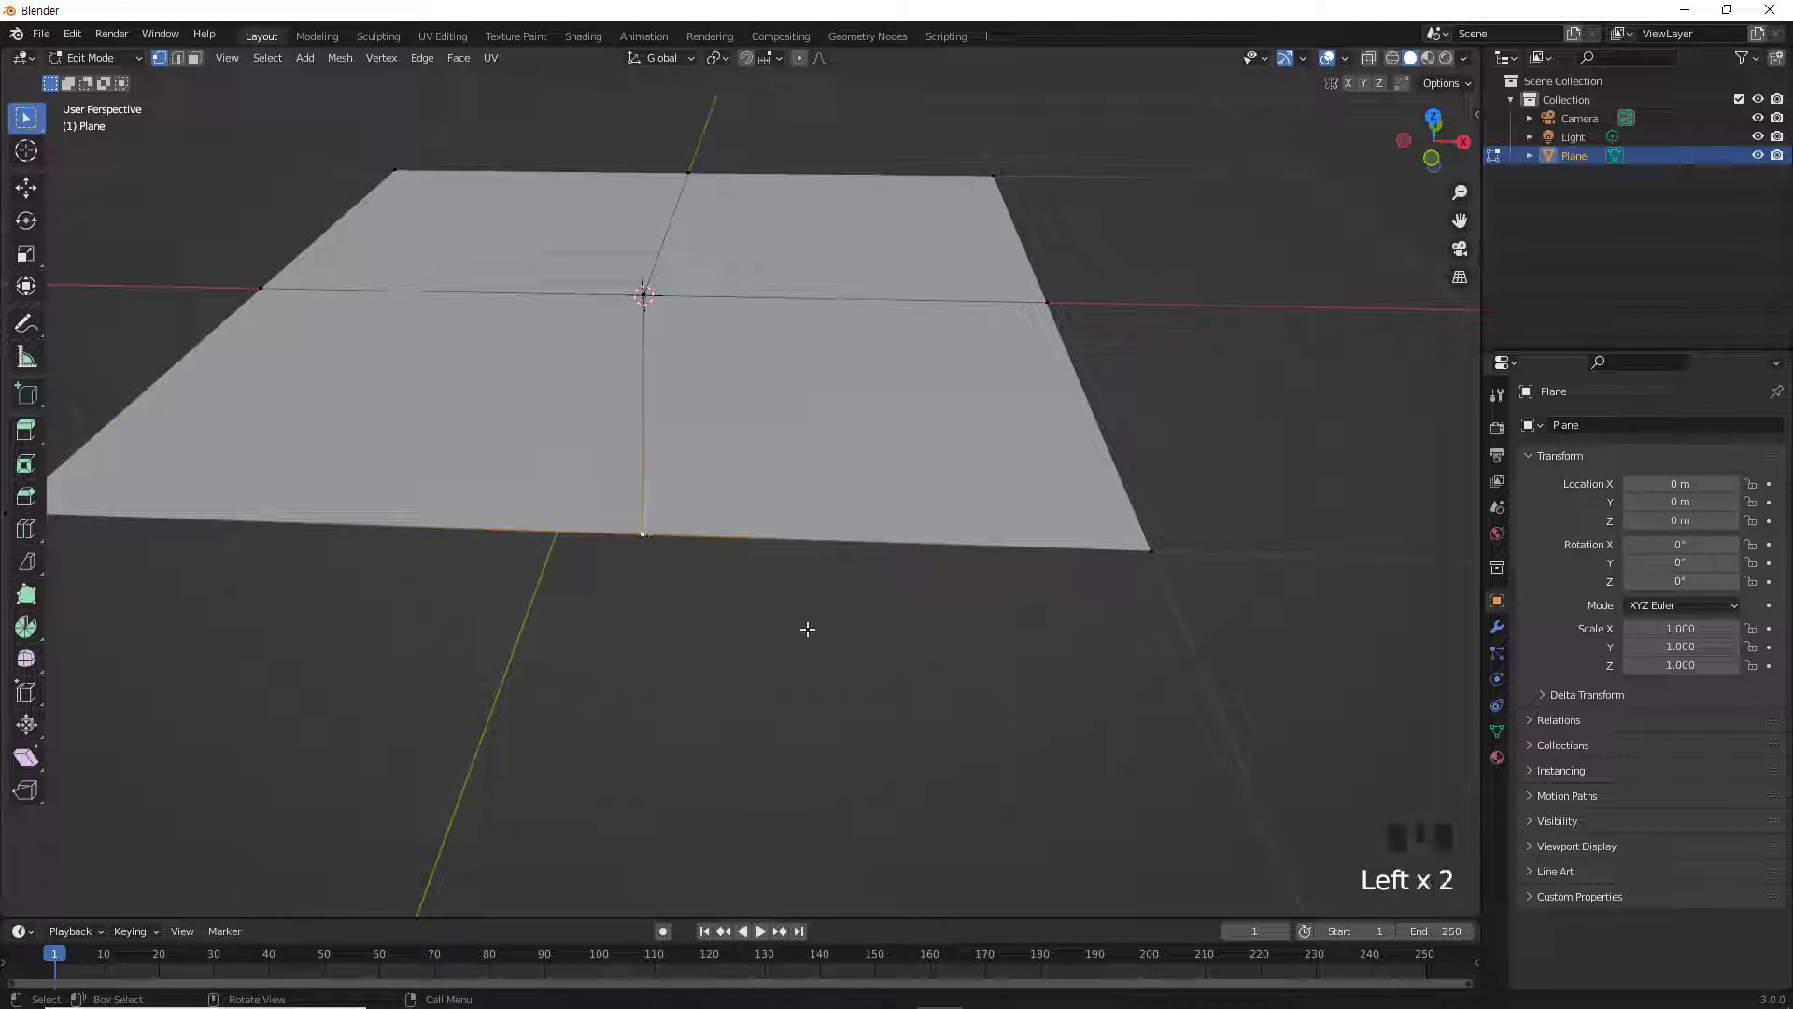
key(g)
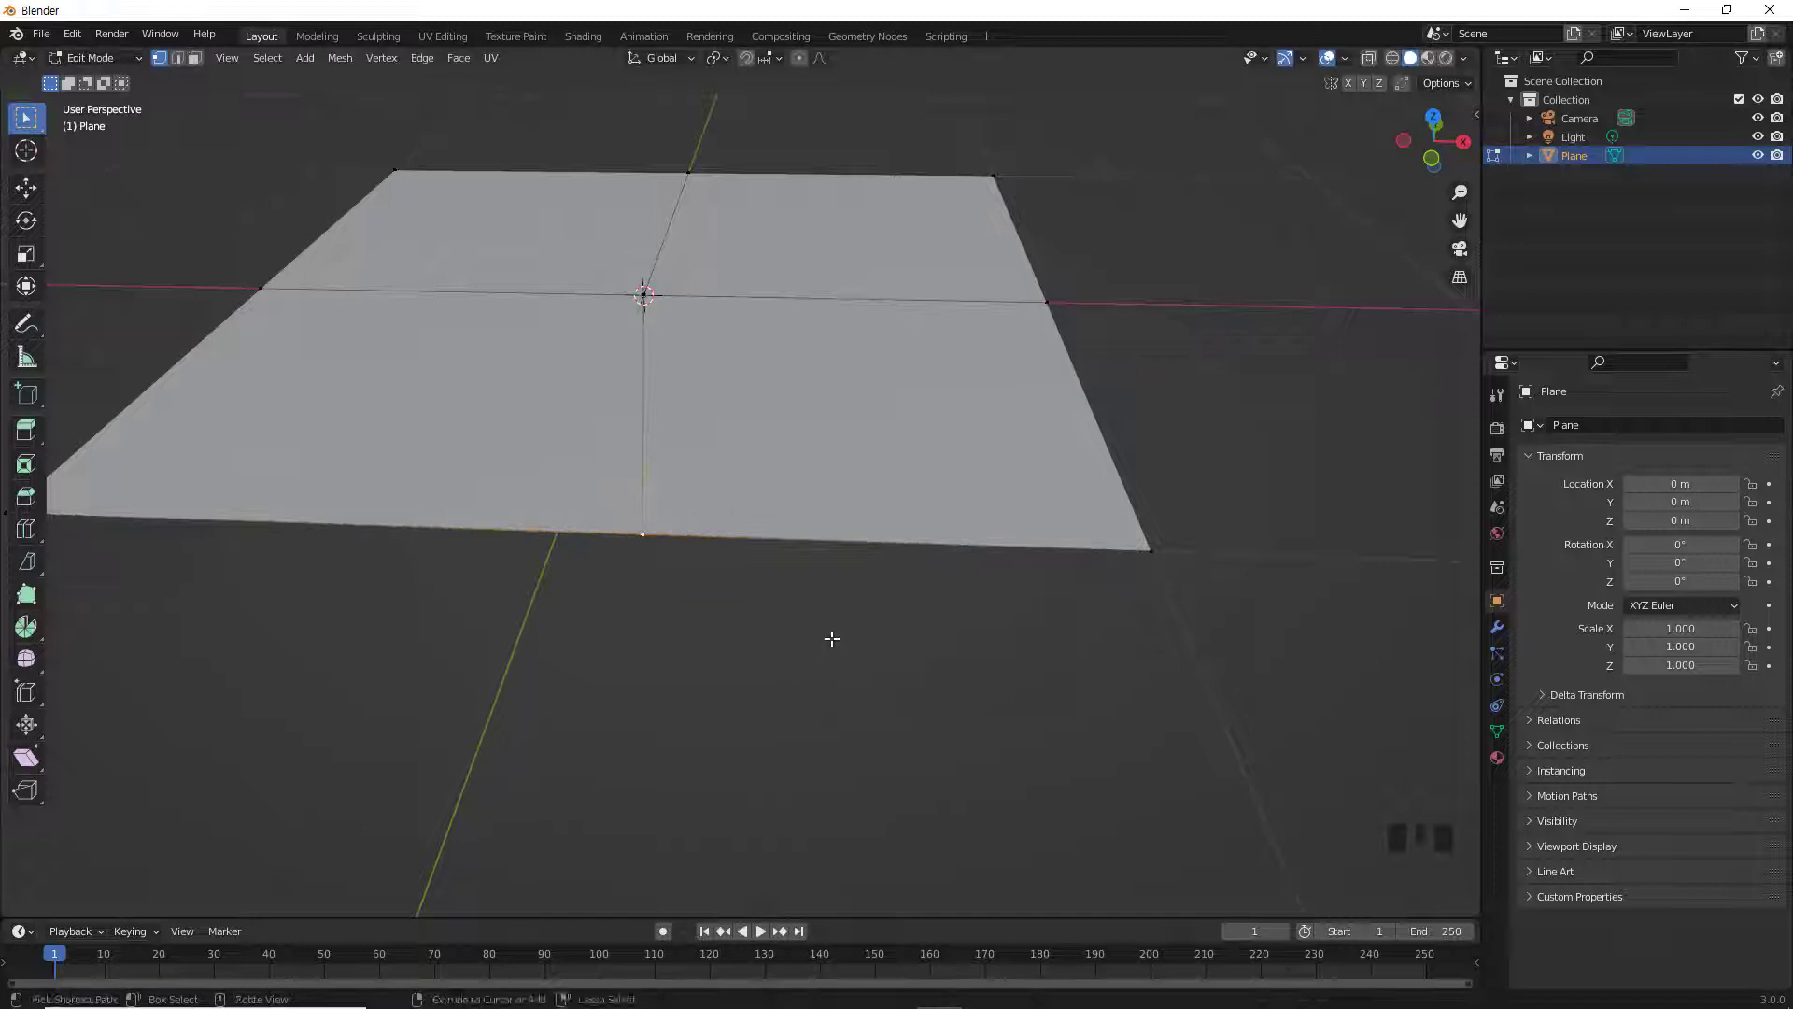
key(ctrl+z)
key(ctrl+z)
key(ctrl+z)
click(741, 609)
Step: Merge the two gap vertices at the 3D cursor placed below the front edge
click(552, 509)
click(711, 518)
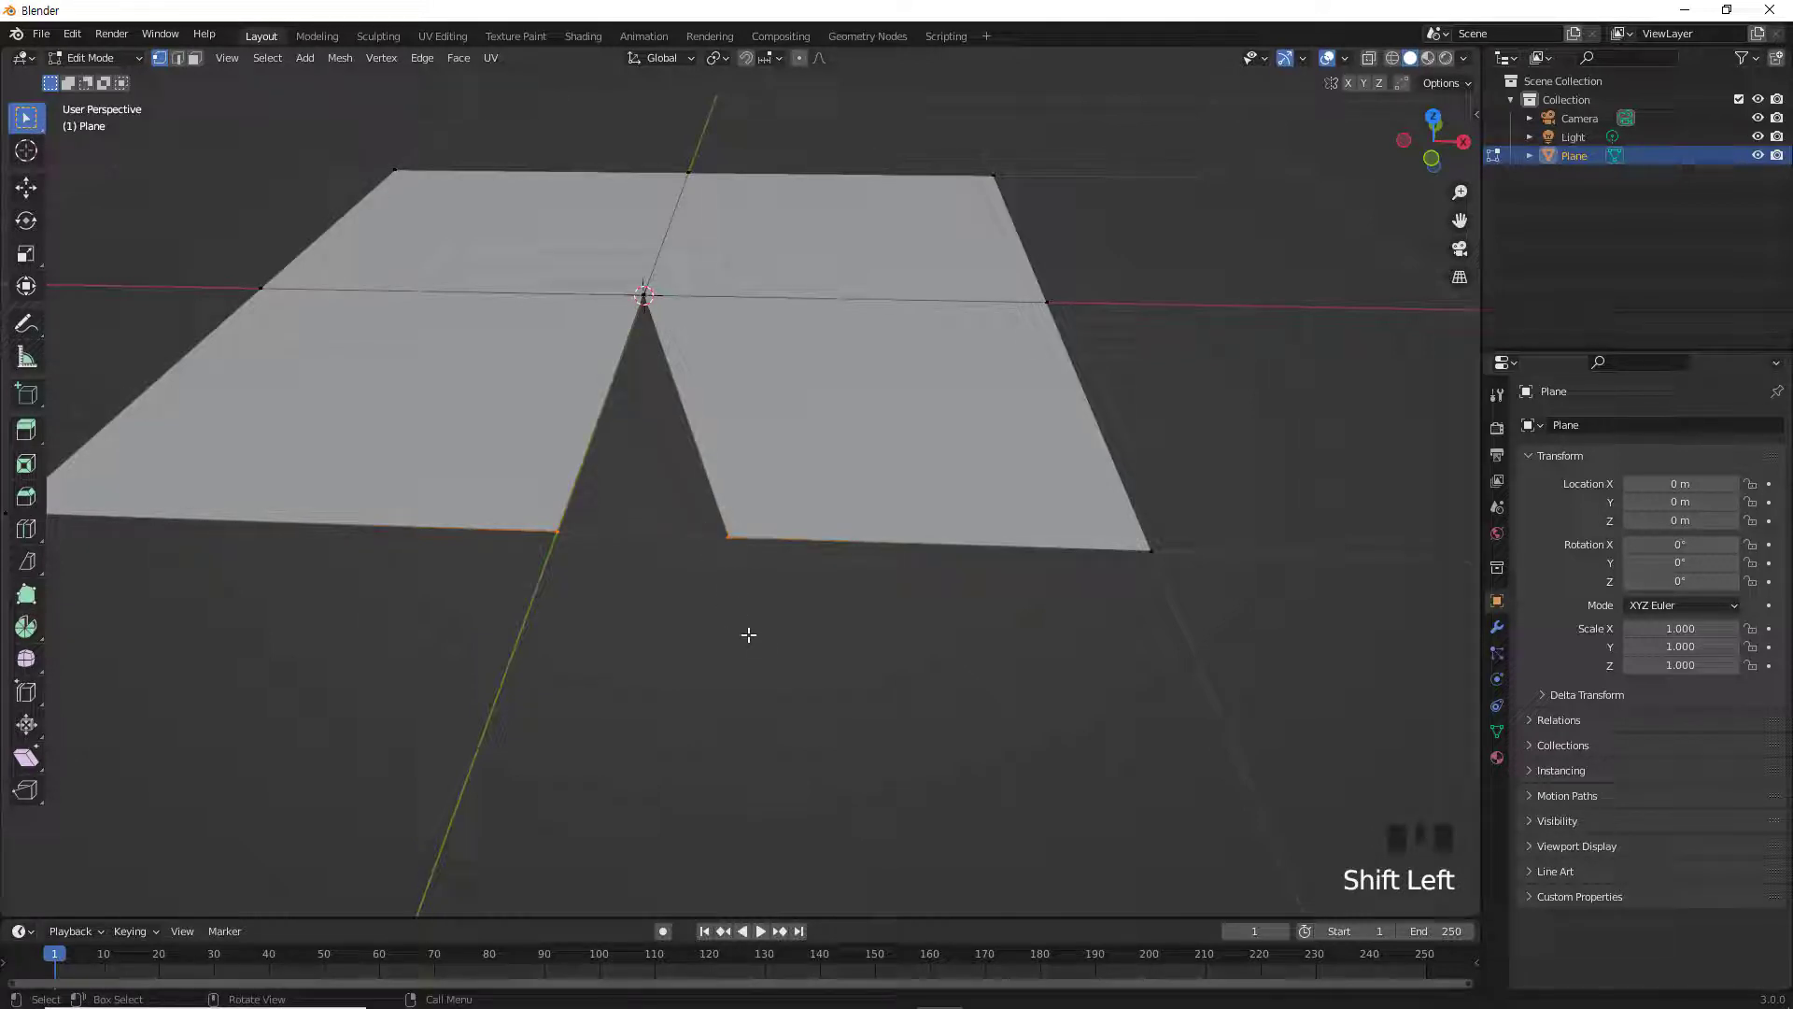
right_click(752, 629)
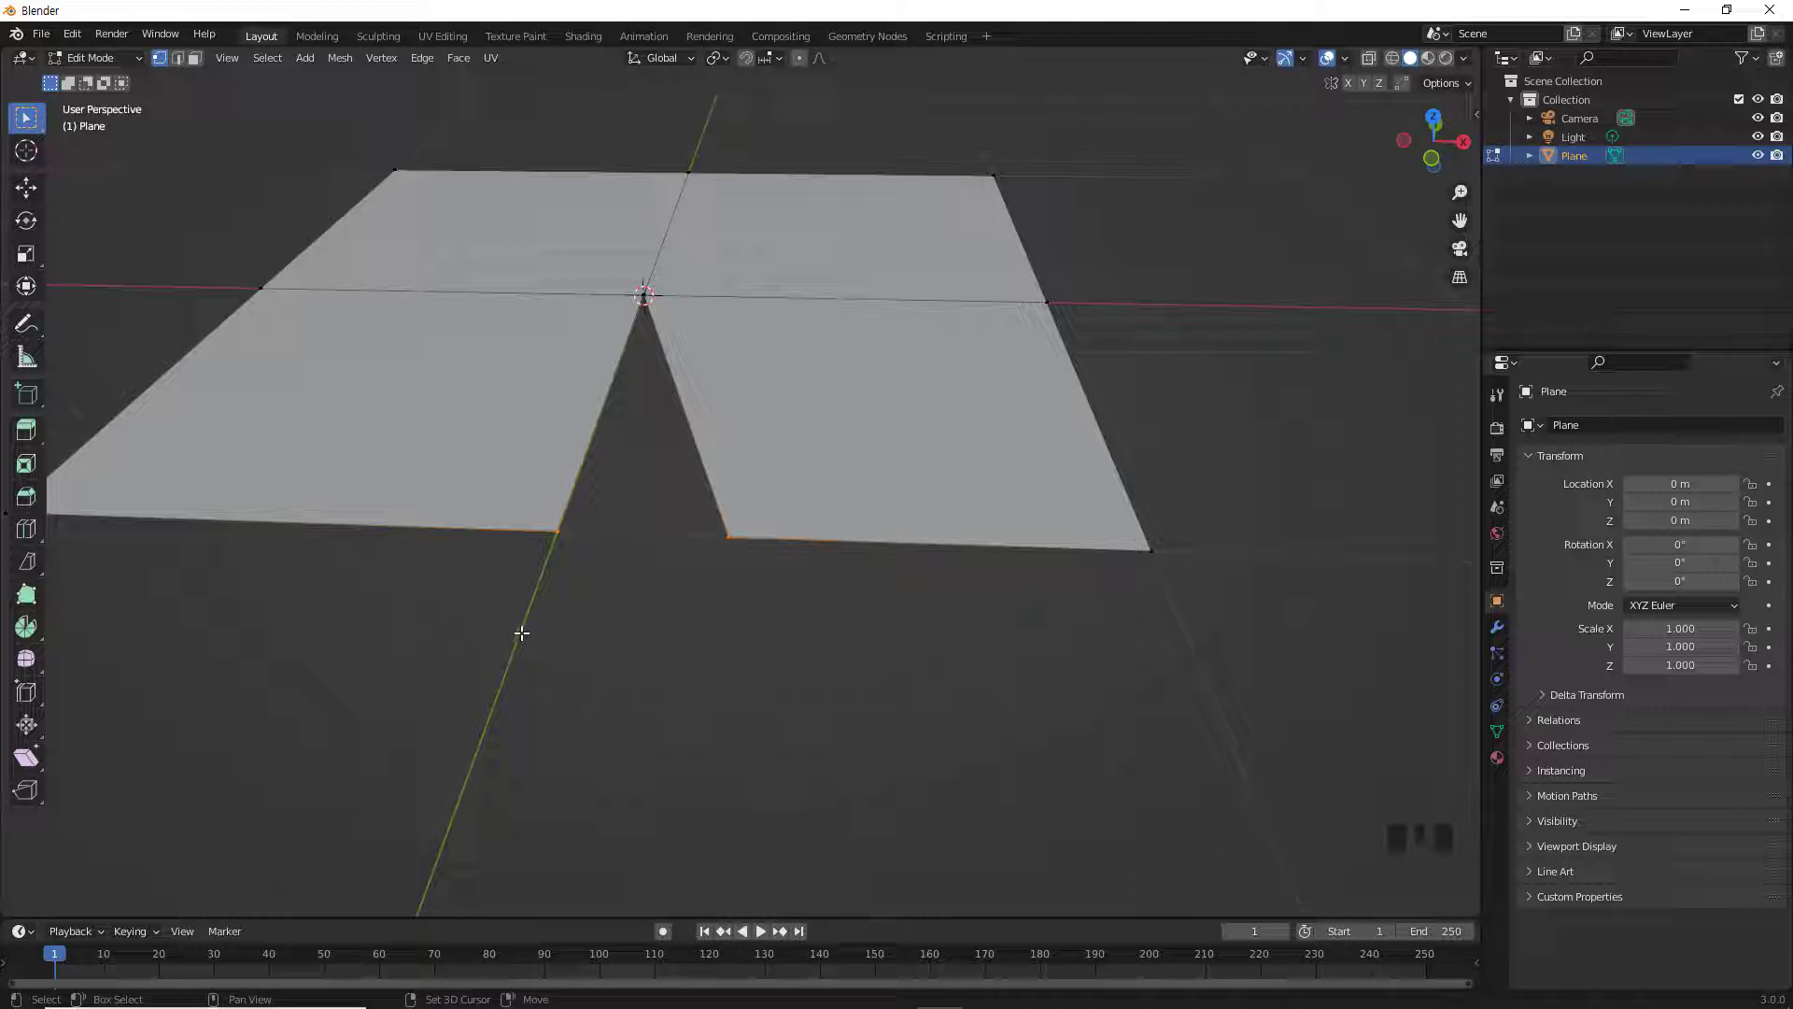
right_click(630, 633)
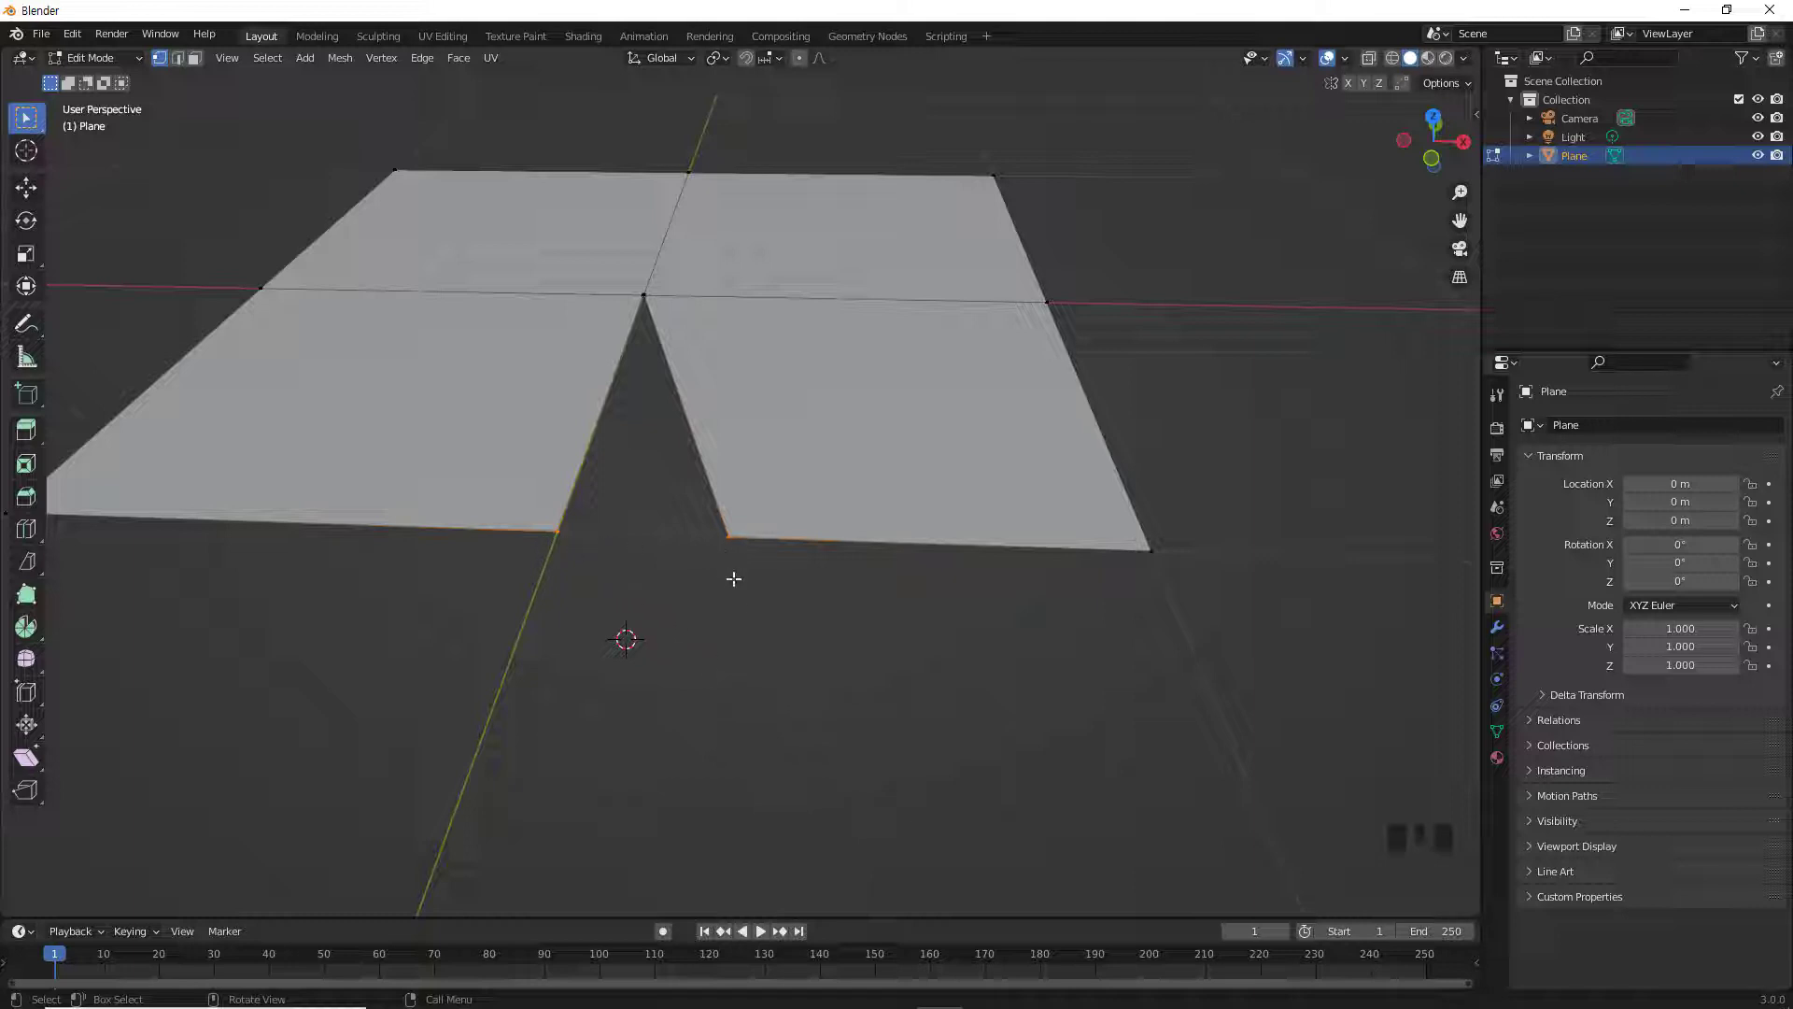
right_click(805, 627)
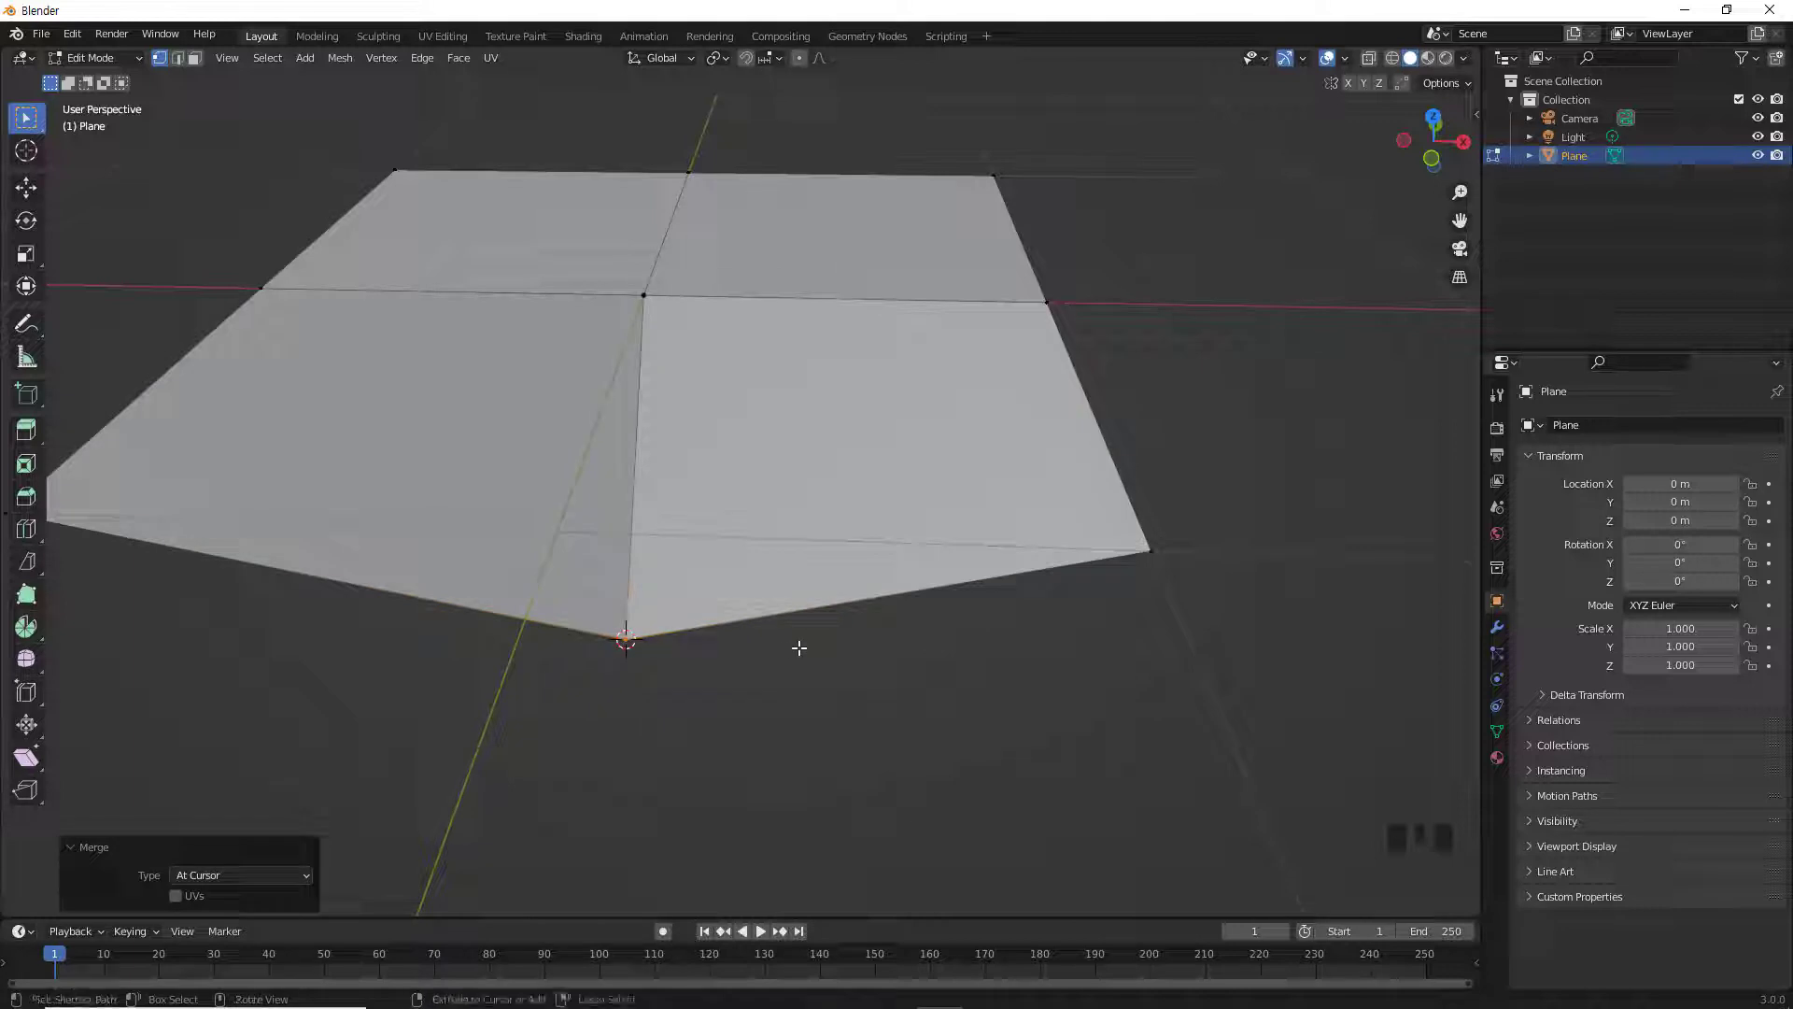
Step: Undo the cursor merge, collapse the two vertices instead, then undo and clear the selection
key(ctrl+z)
right_click(816, 622)
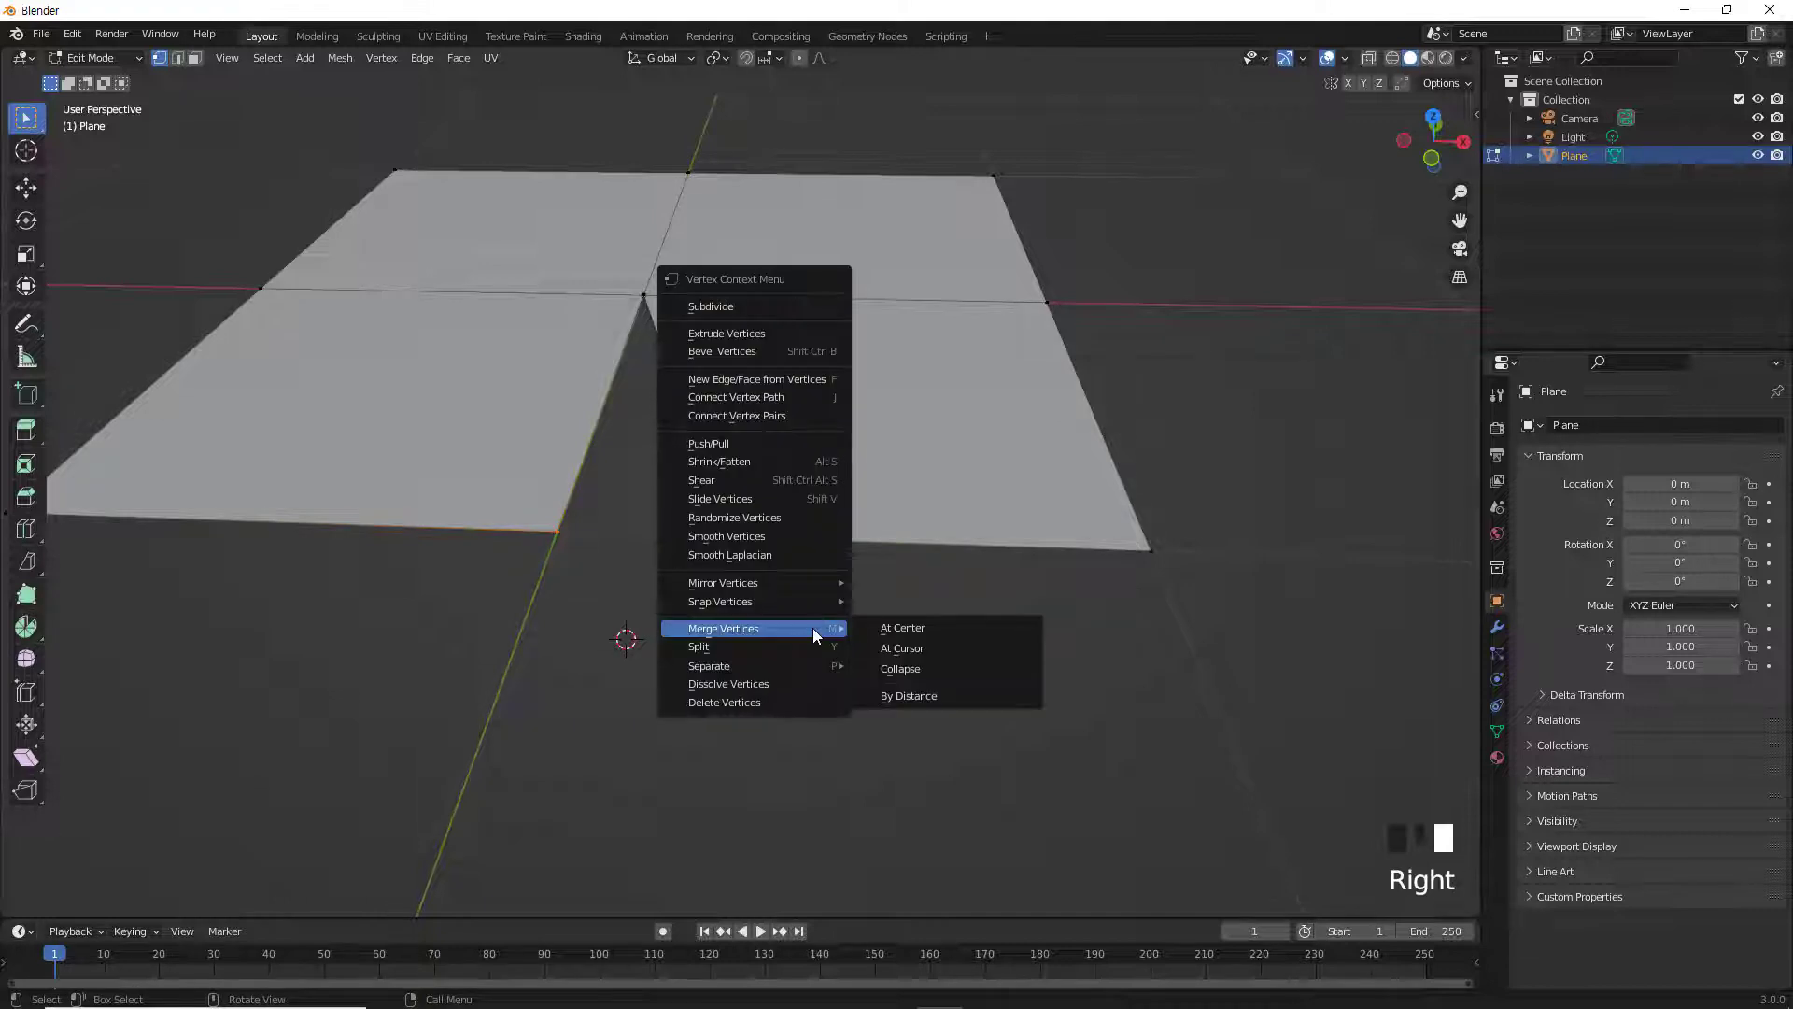
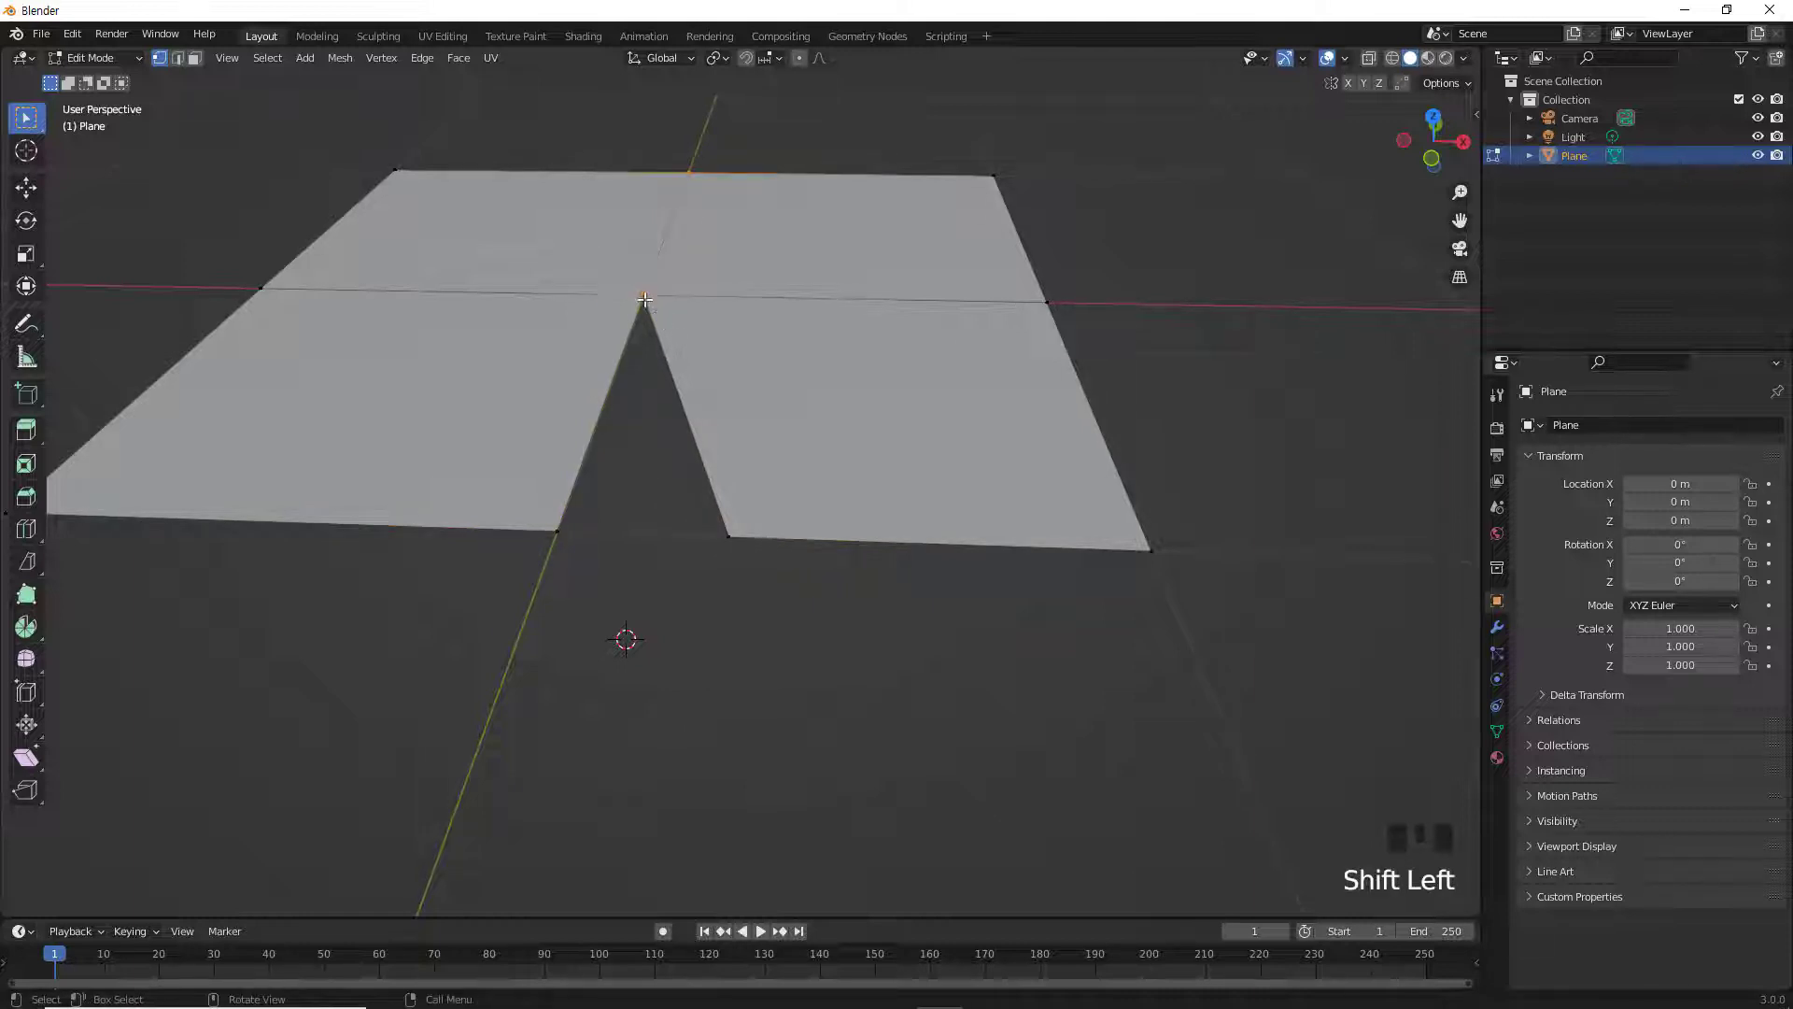
right_click(896, 140)
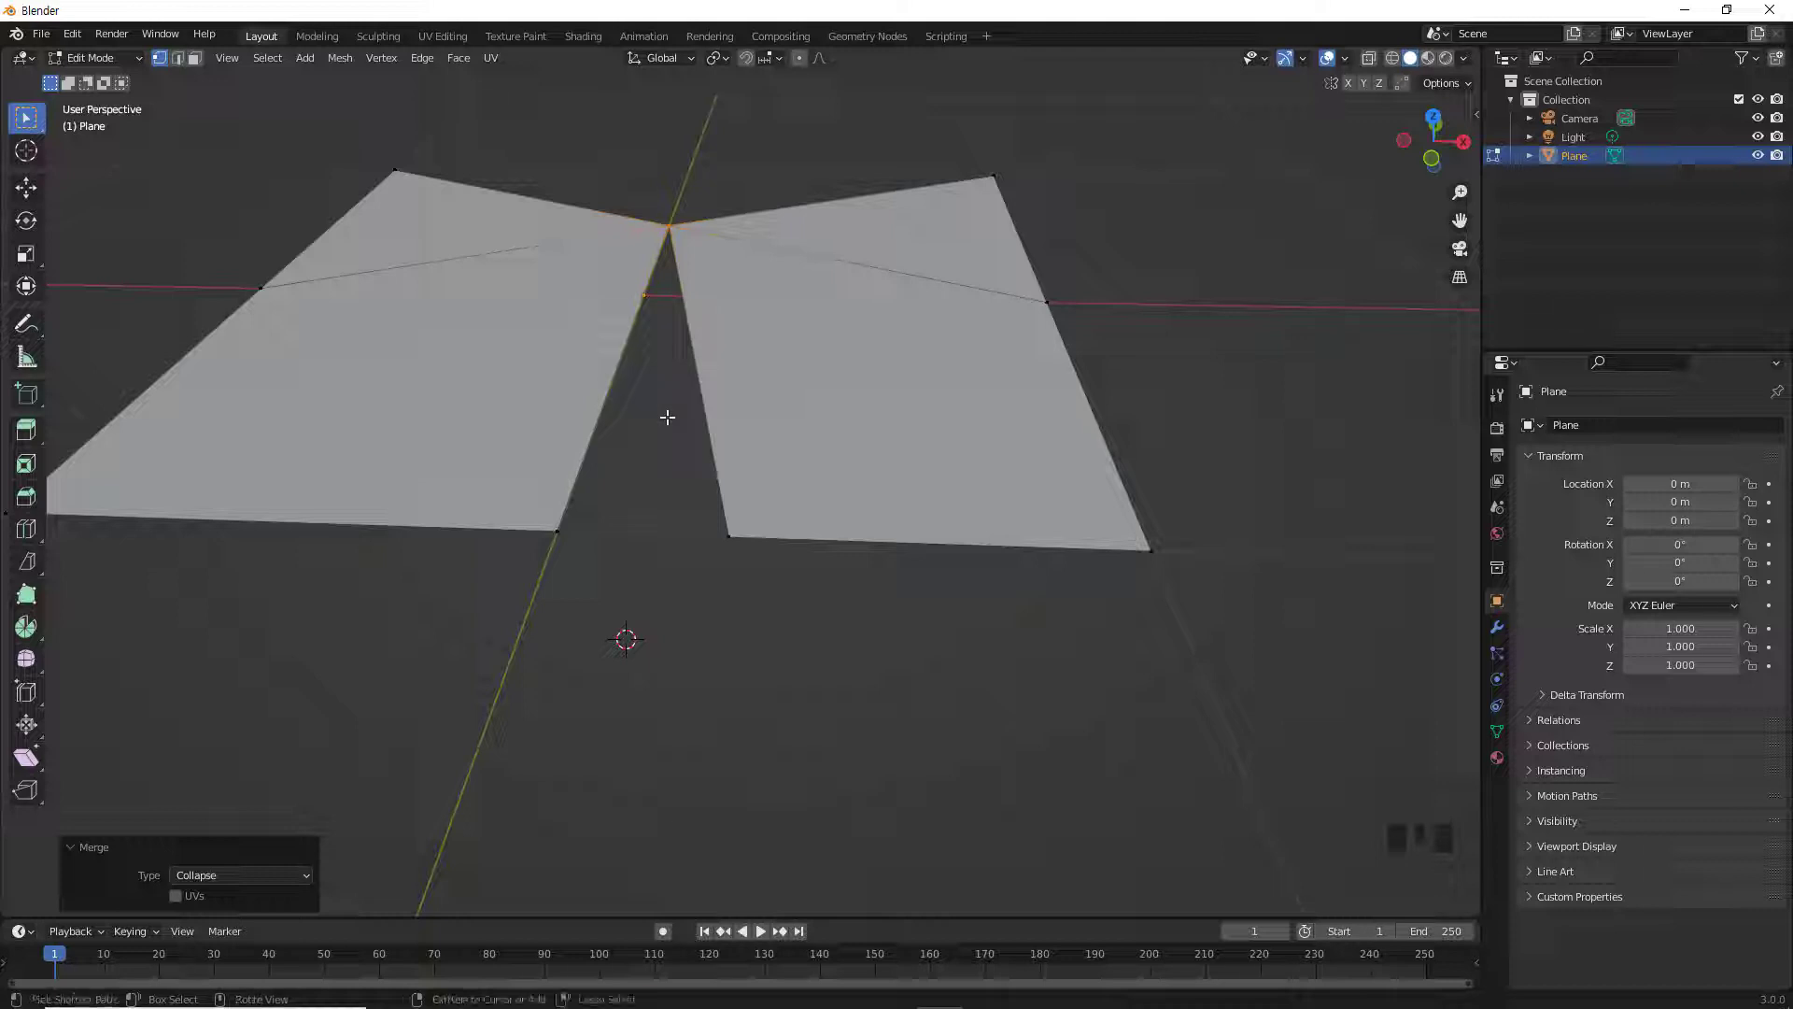
key(ctrl+z)
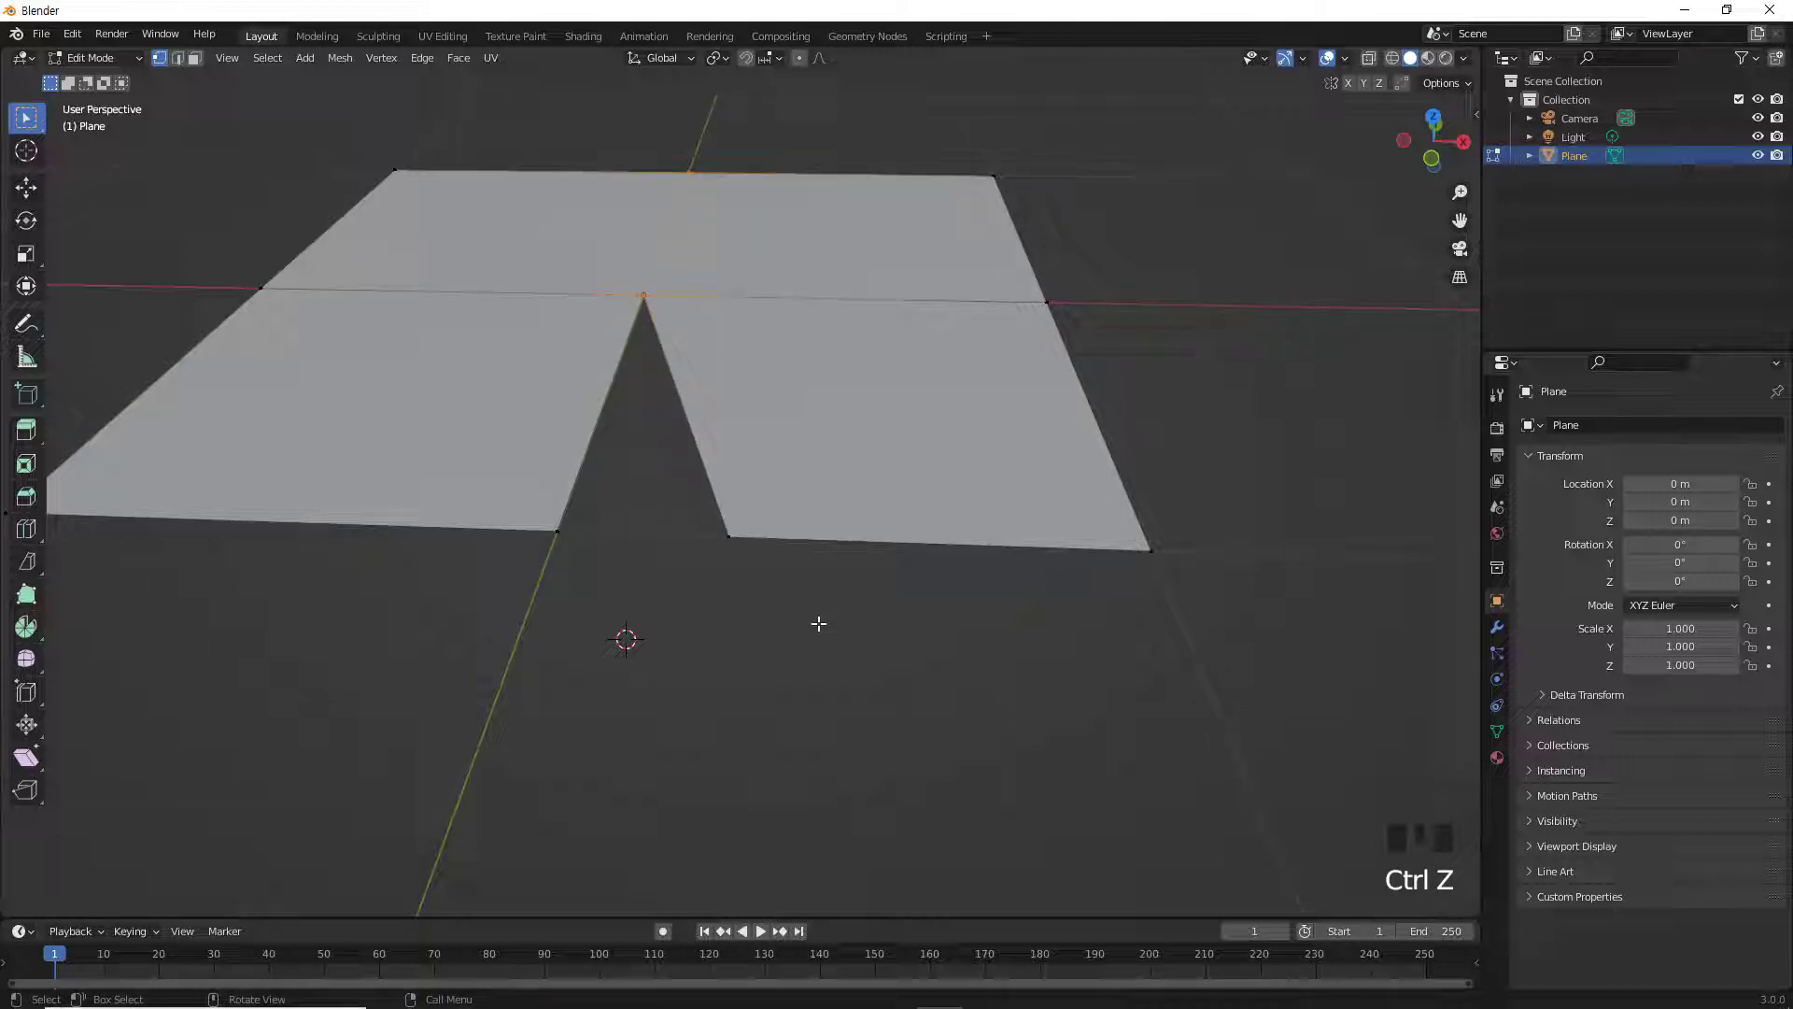
click(822, 617)
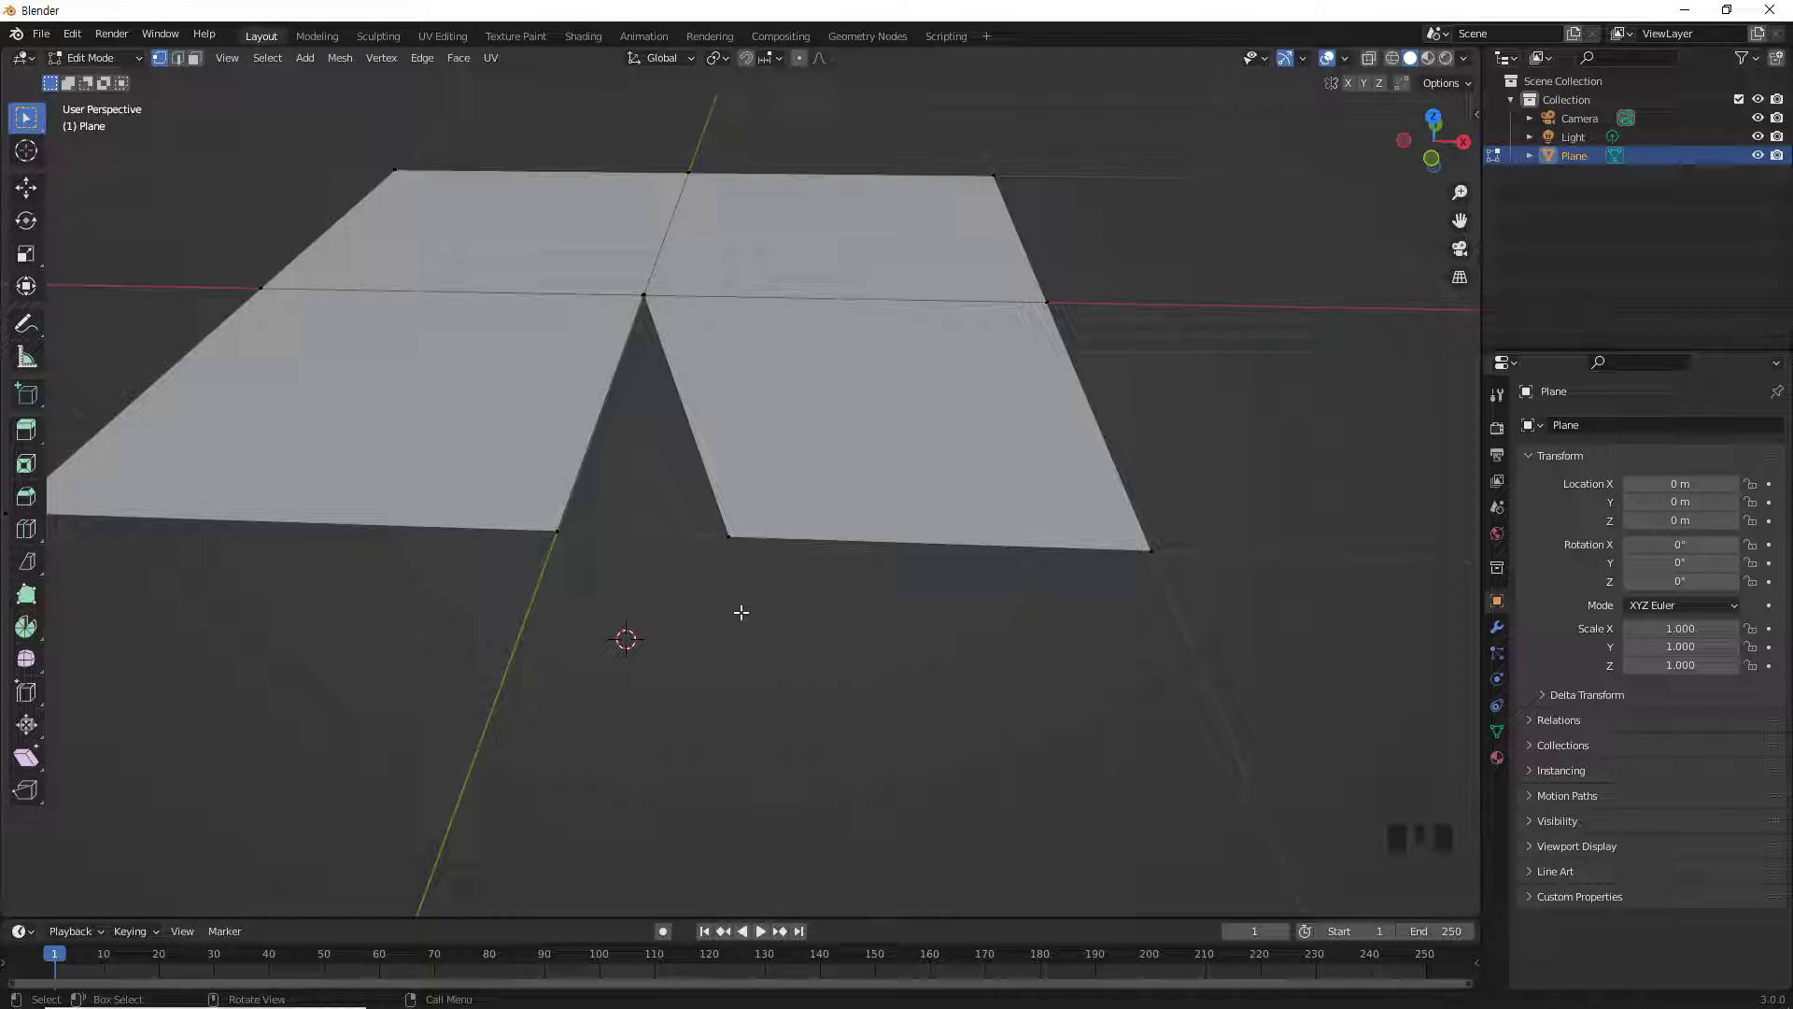
click(549, 506)
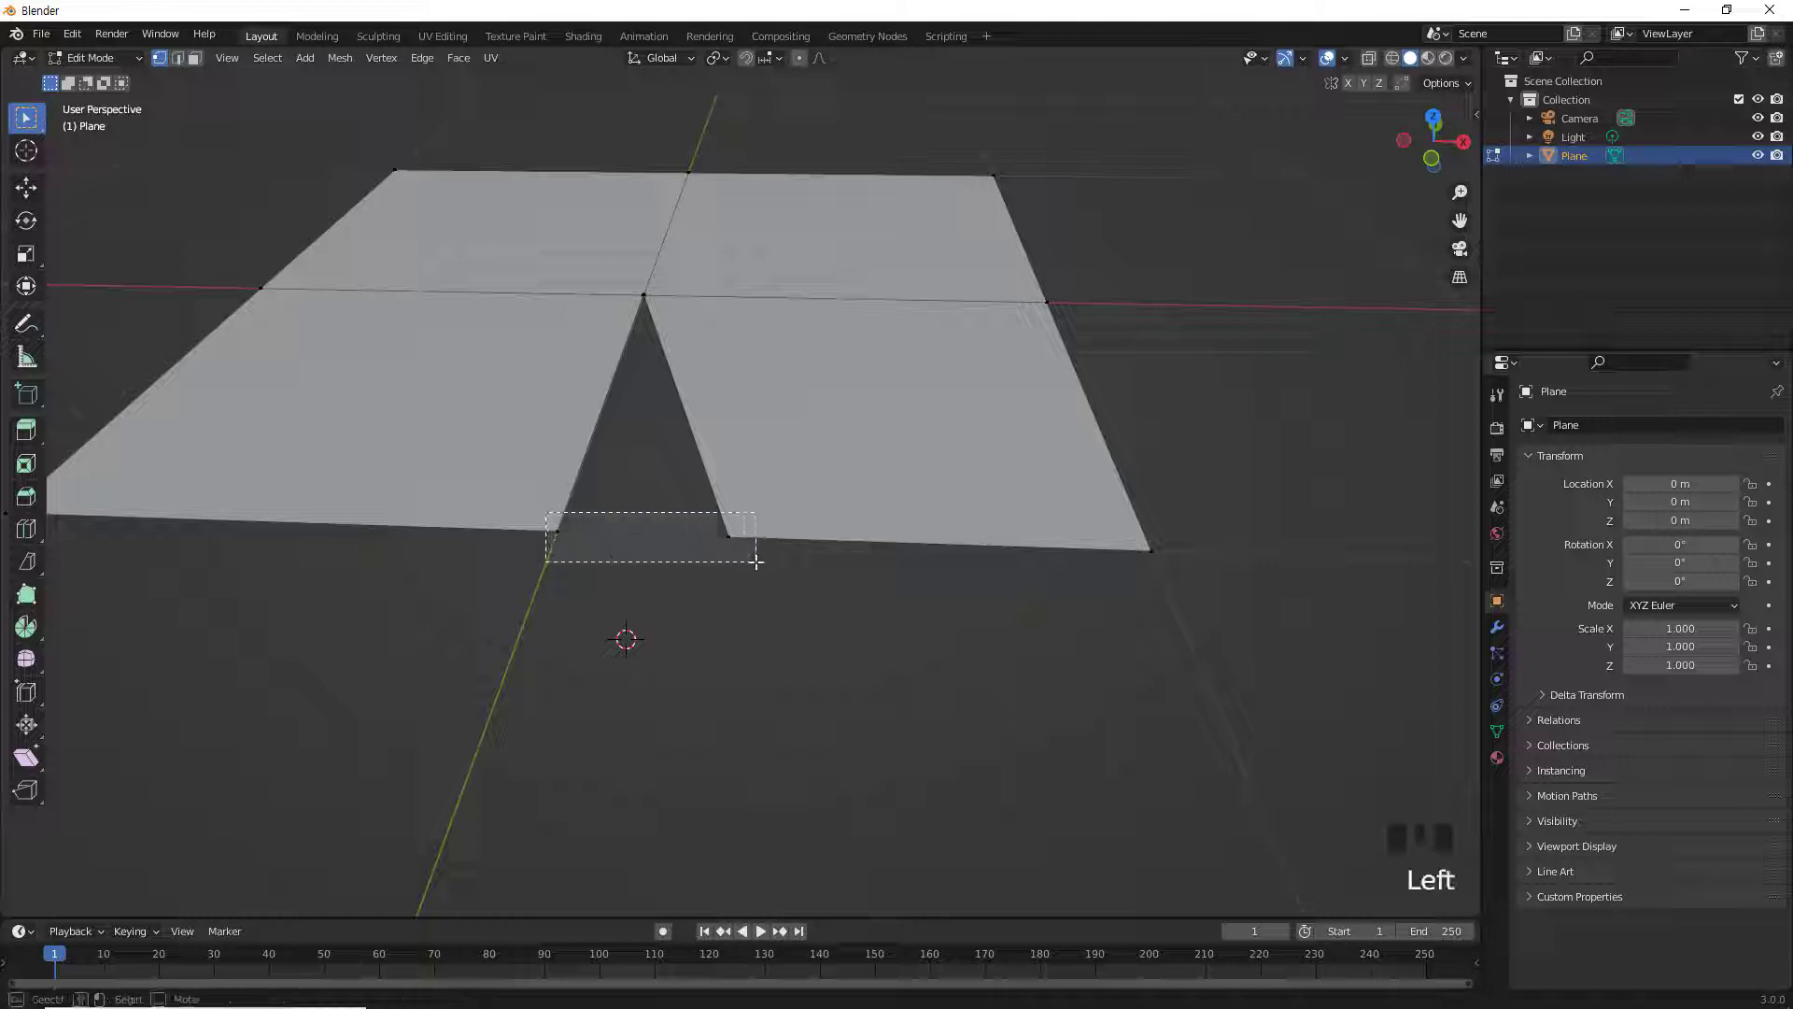
right_click(760, 582)
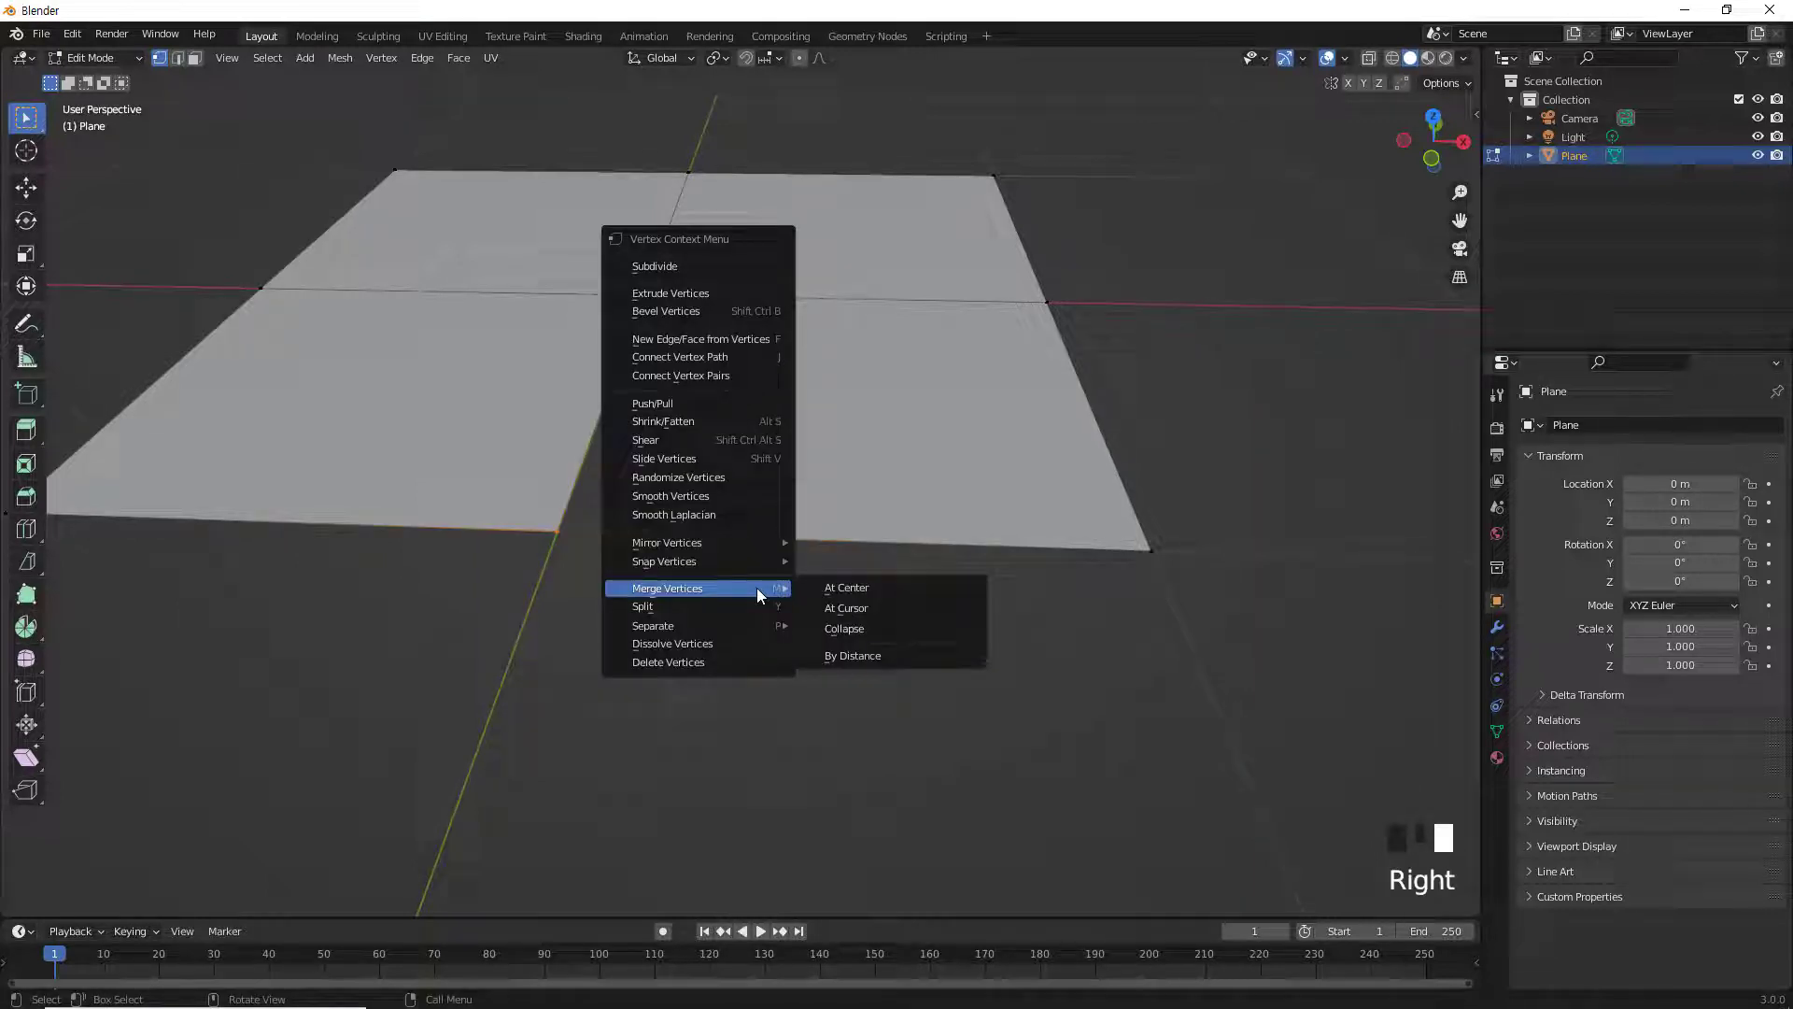
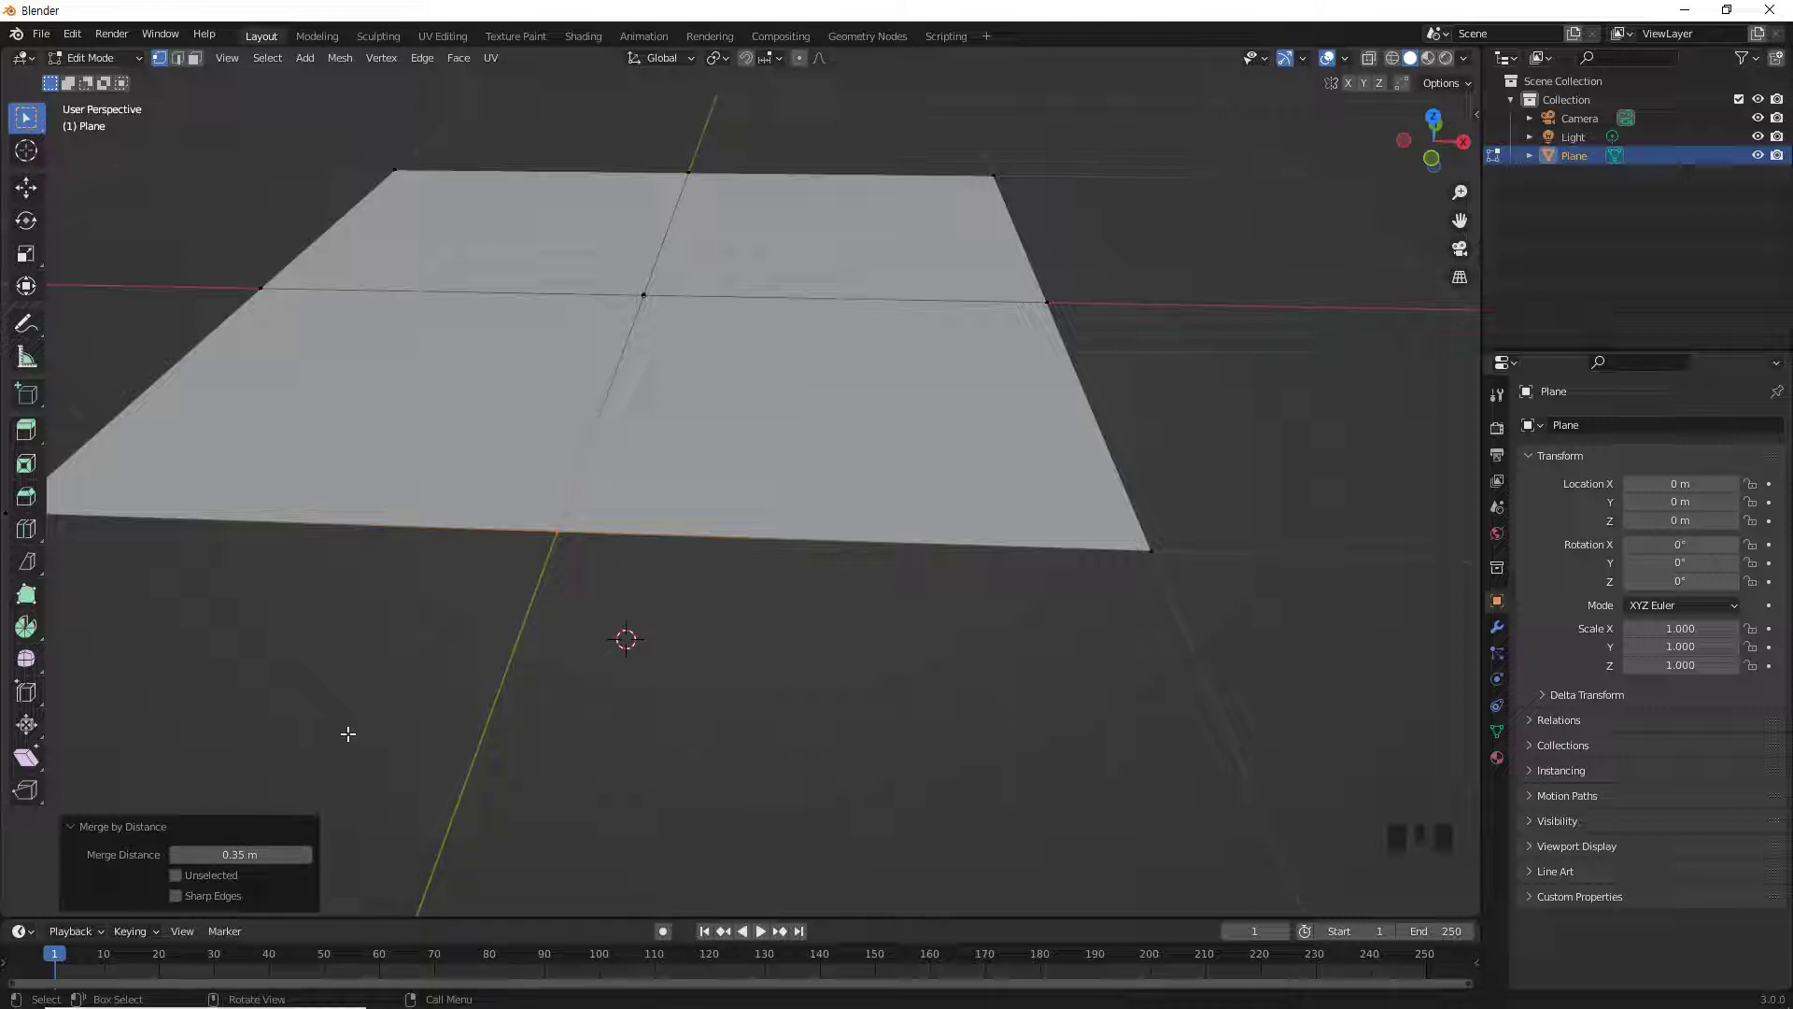
key(ctrl+z)
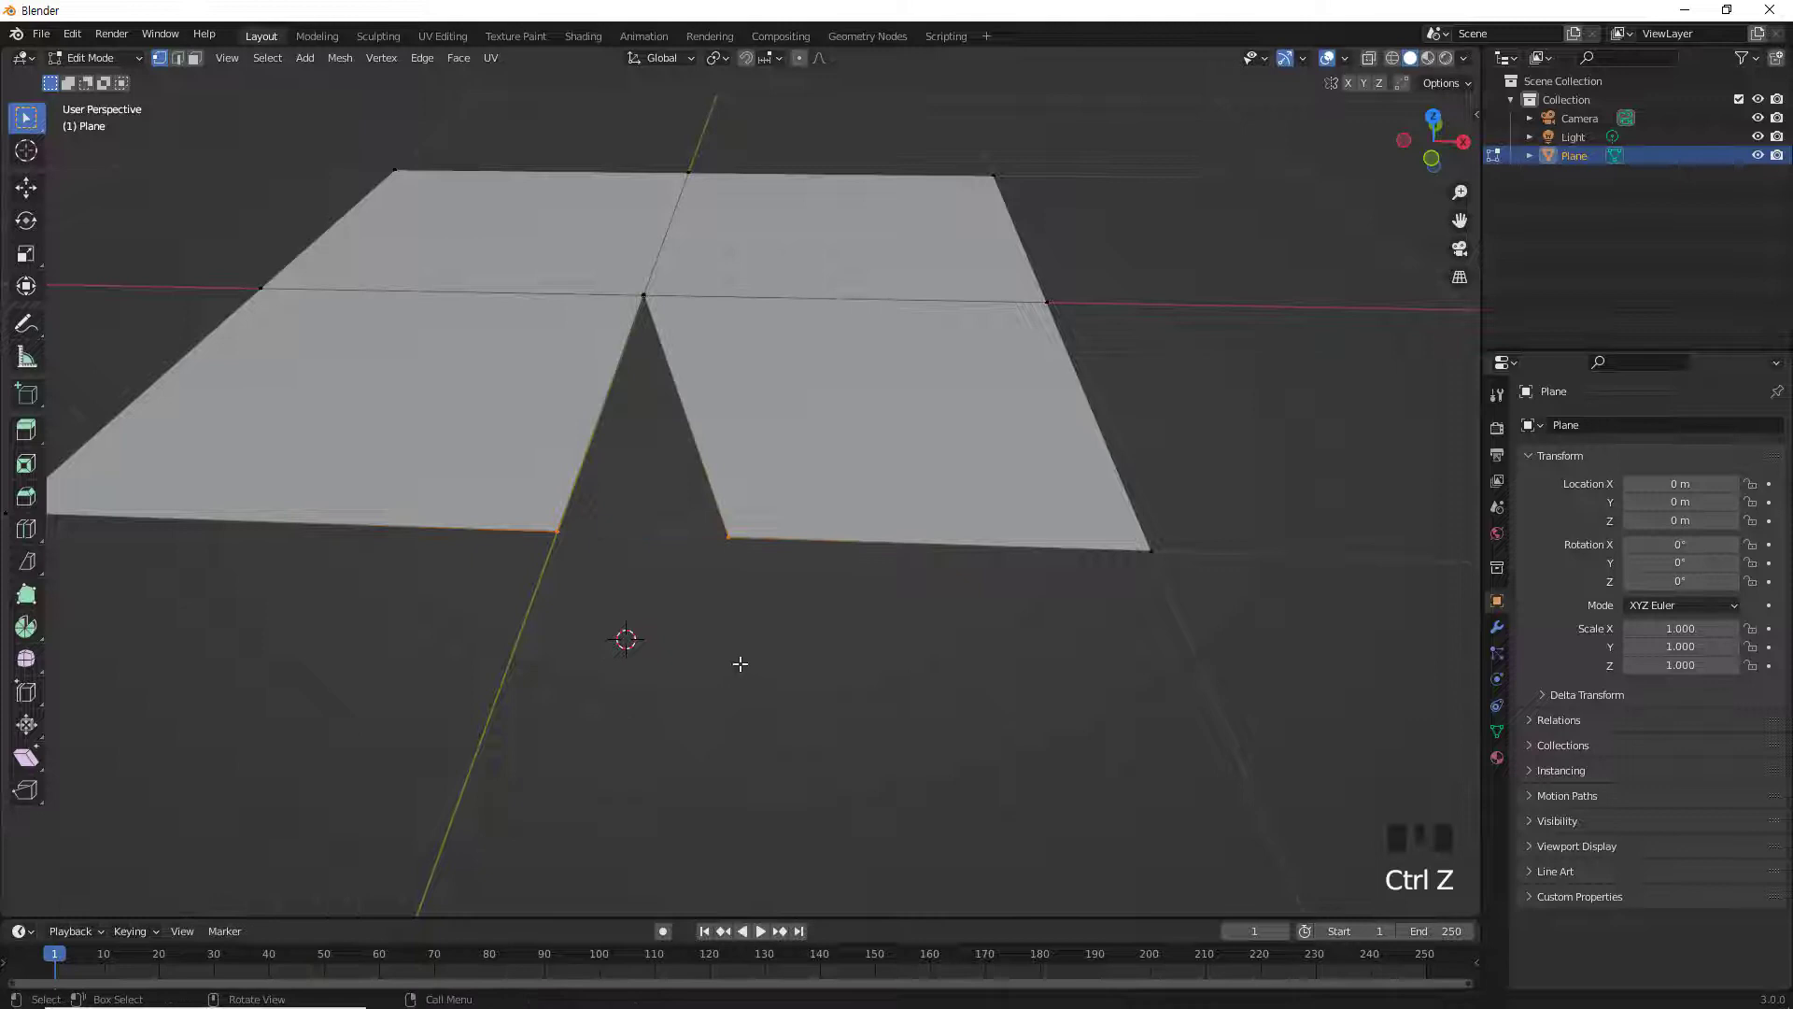
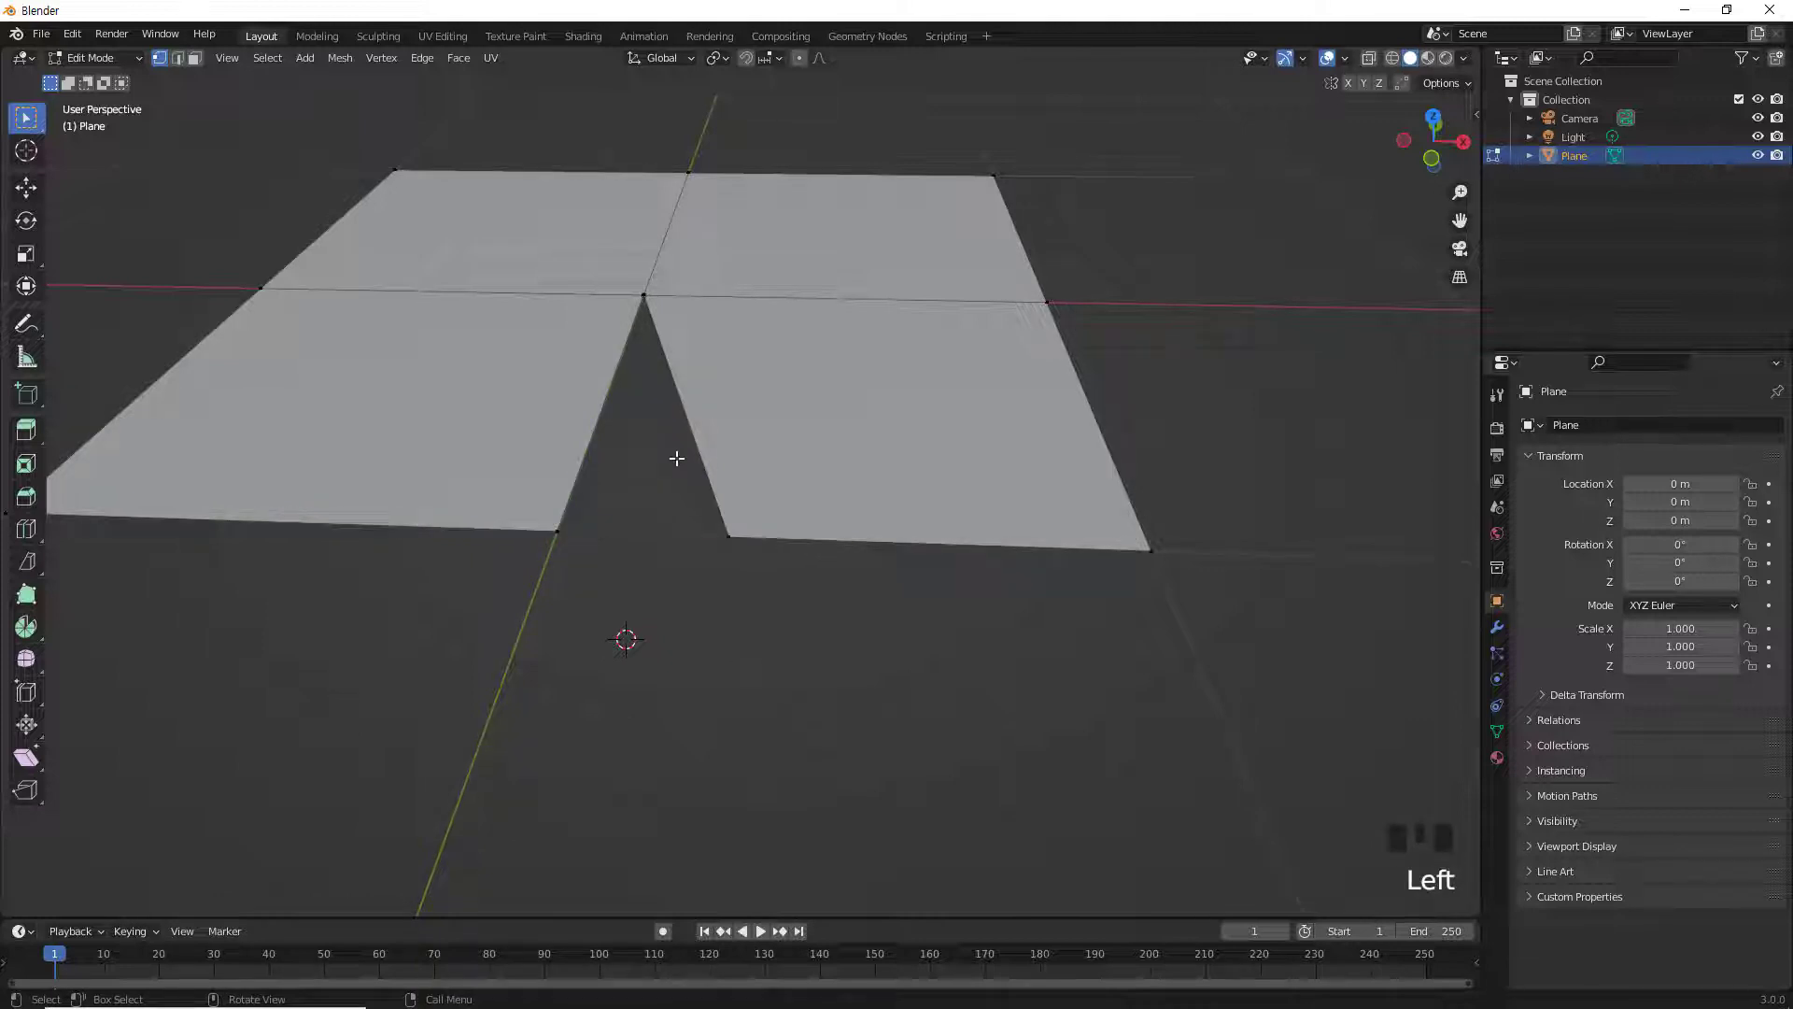
scroll(down, 3)
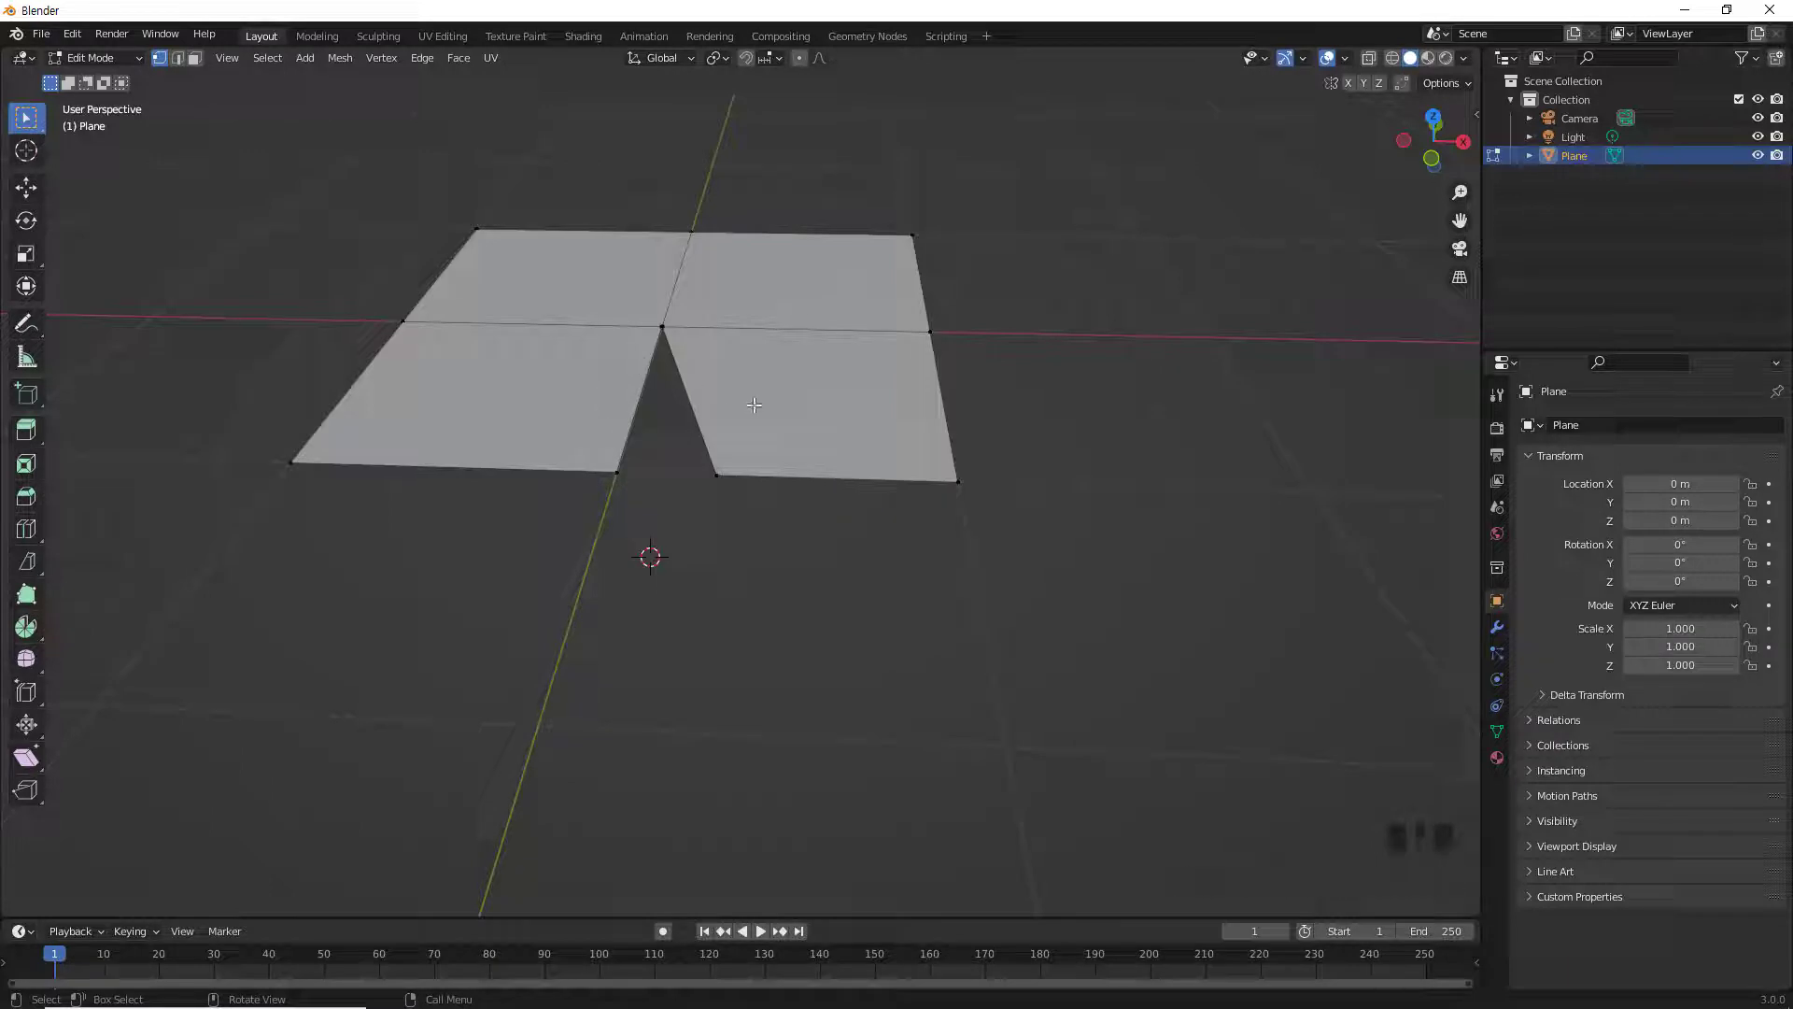
Step: Delete the plane in Object Mode, add a UV sphere and remove it again
key(Tab)
key(Delete)
key(shift+a)
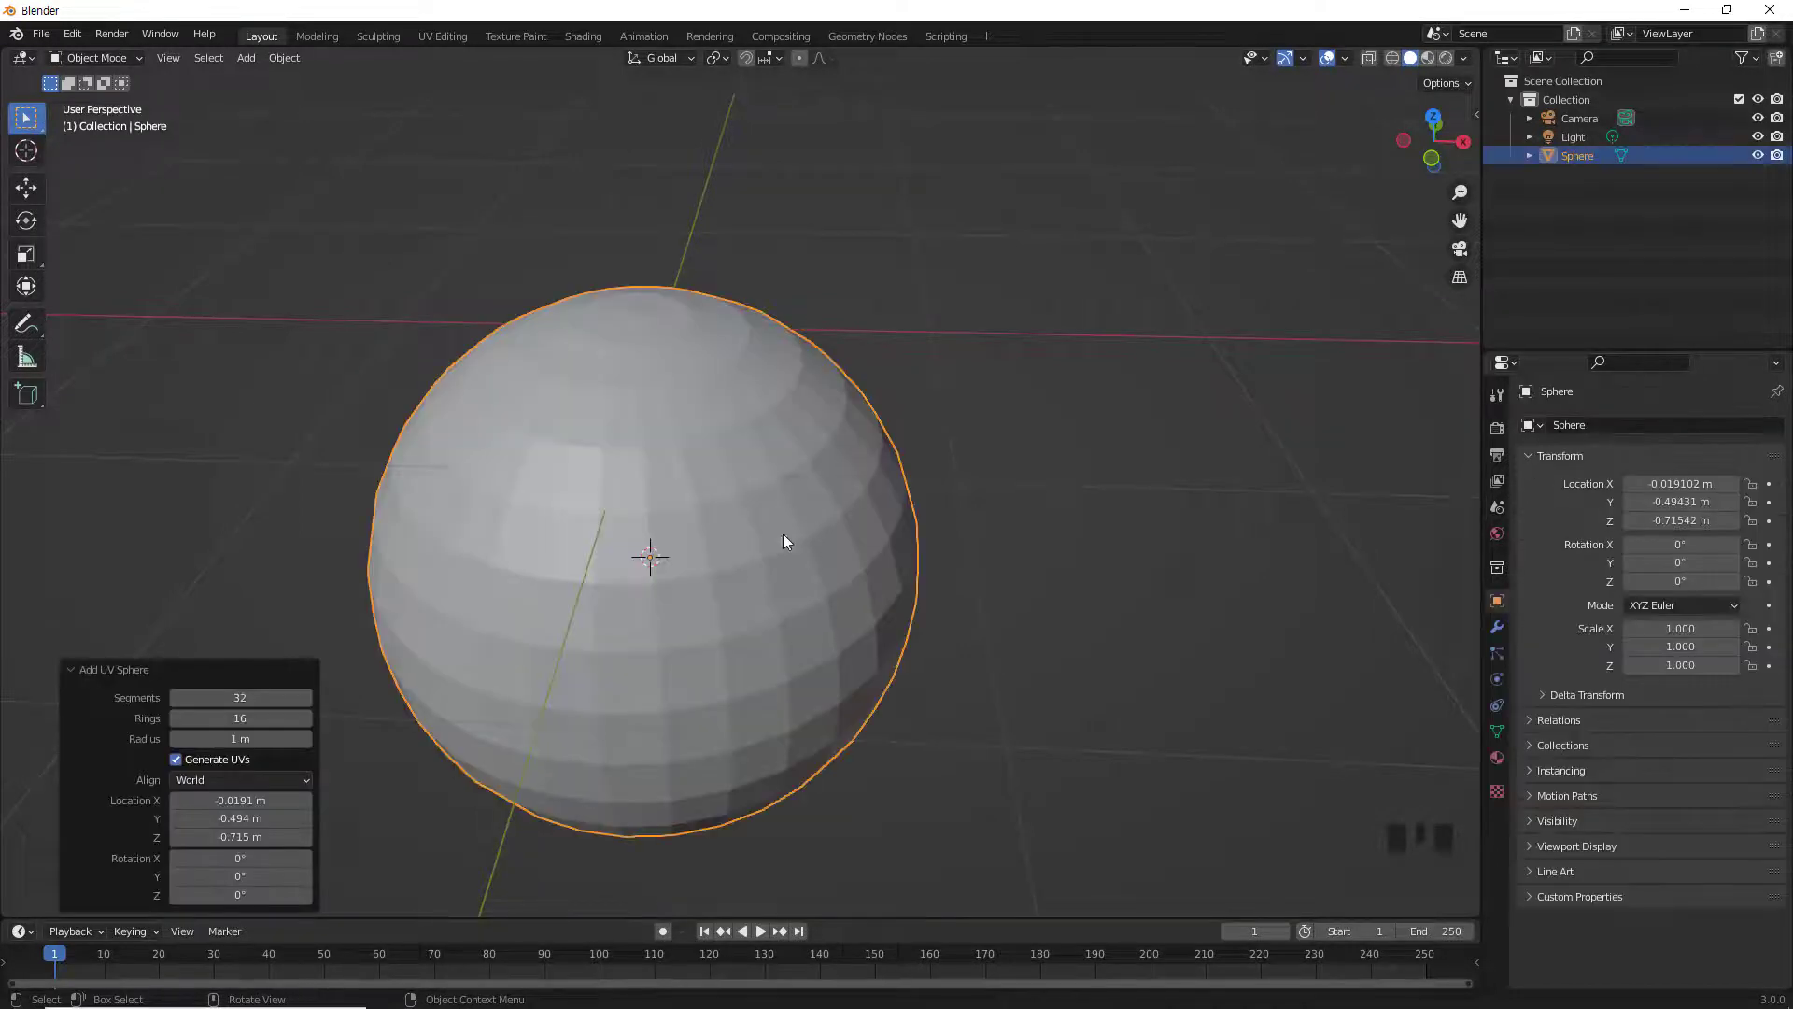
scroll(down, 3)
drag(713, 591, 817, 640)
key(ctrl+z)
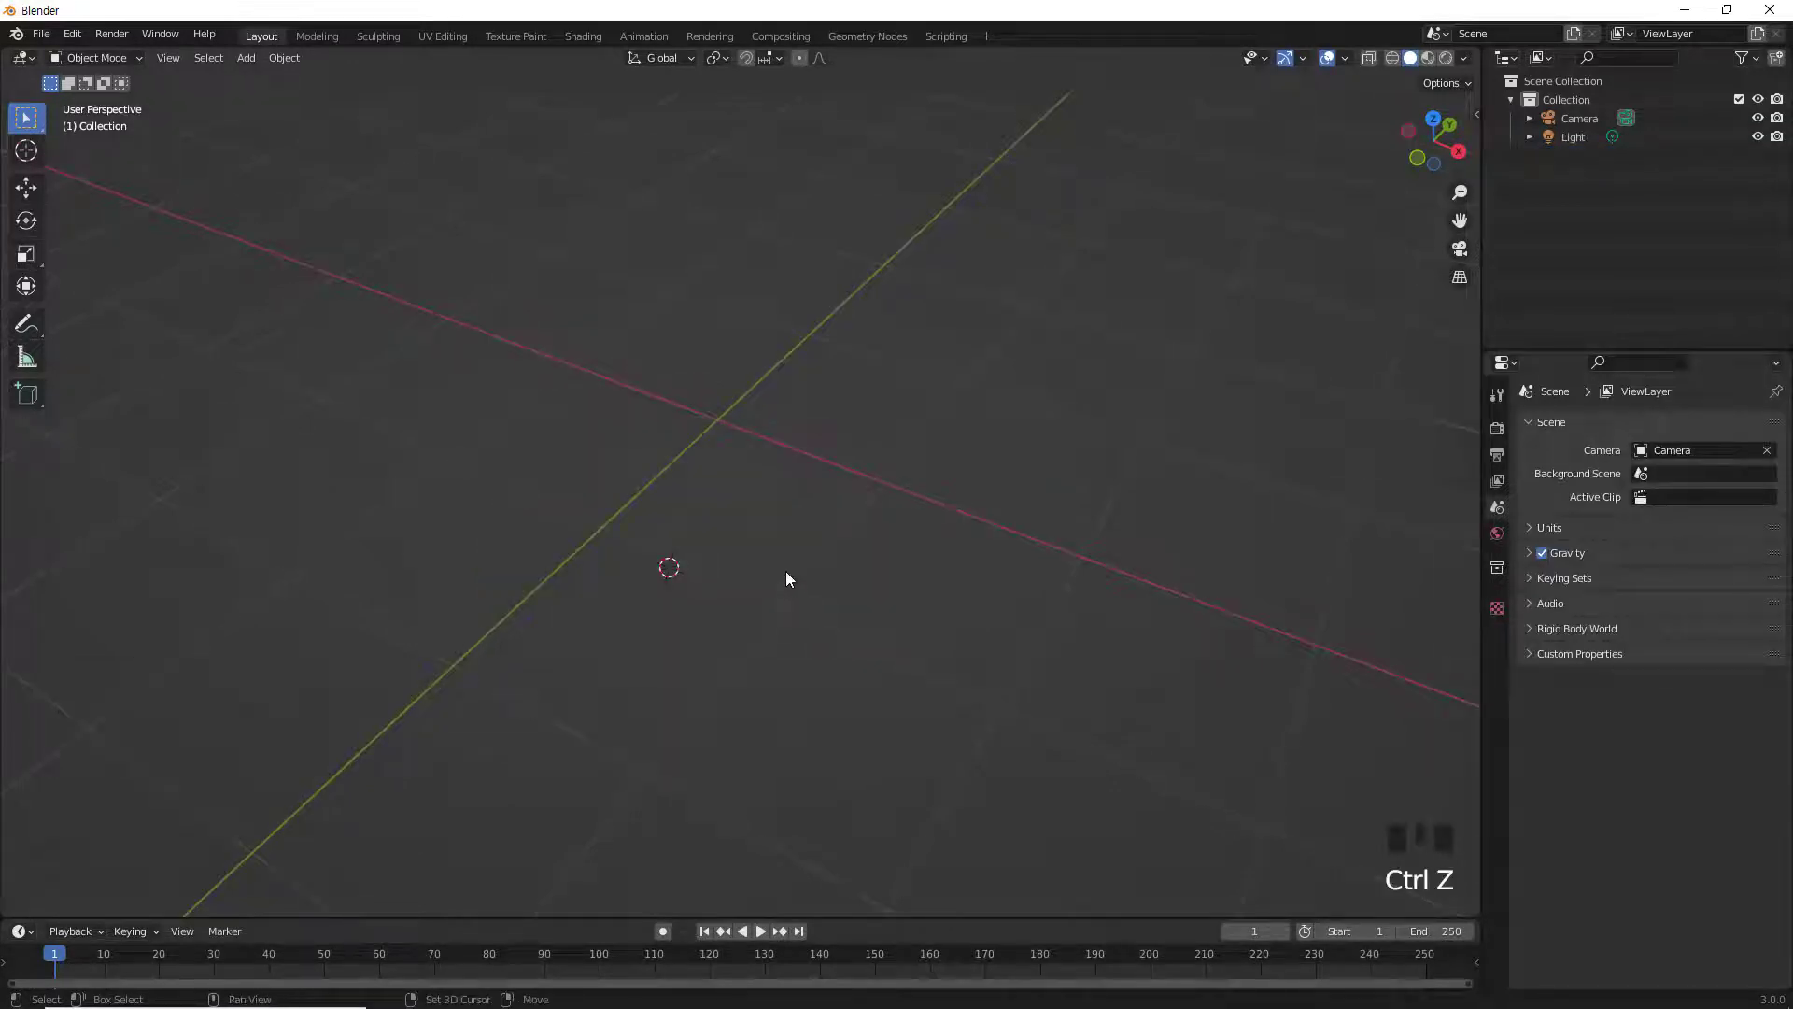
key(shift+c)
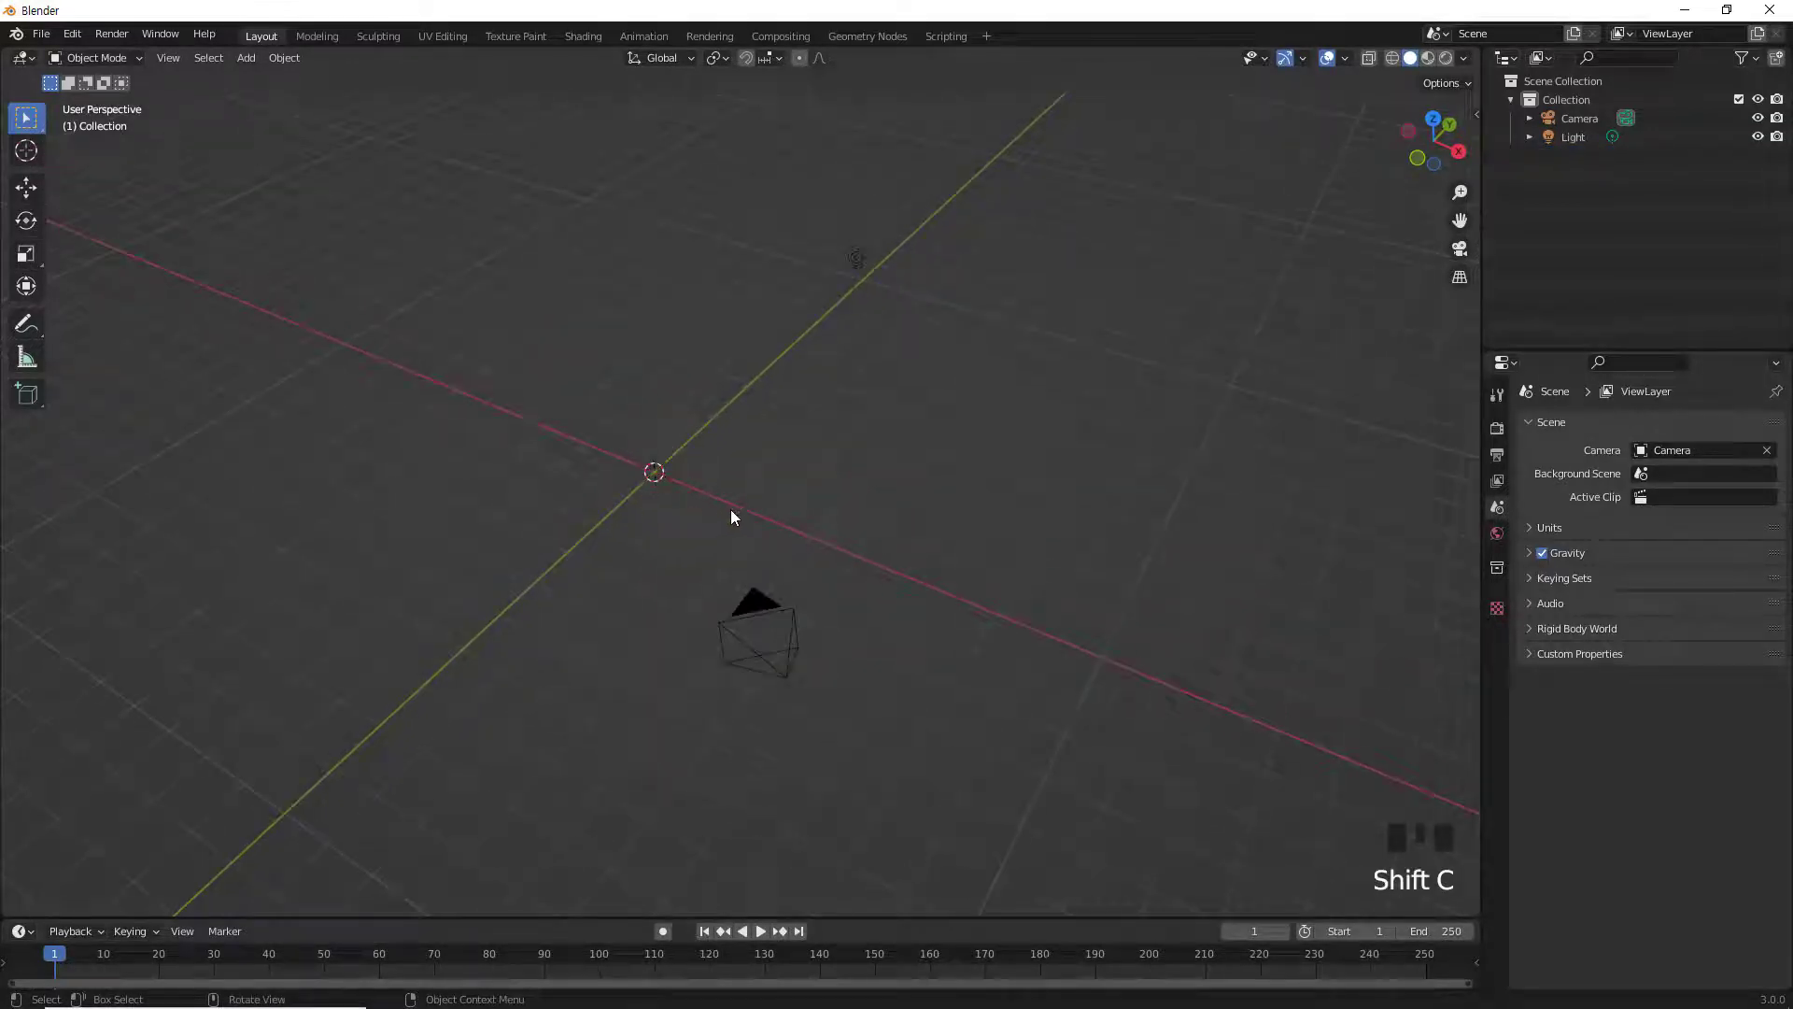
Step: Add a UV sphere at the origin and zoom in around it for mesh editing
key(shift+a)
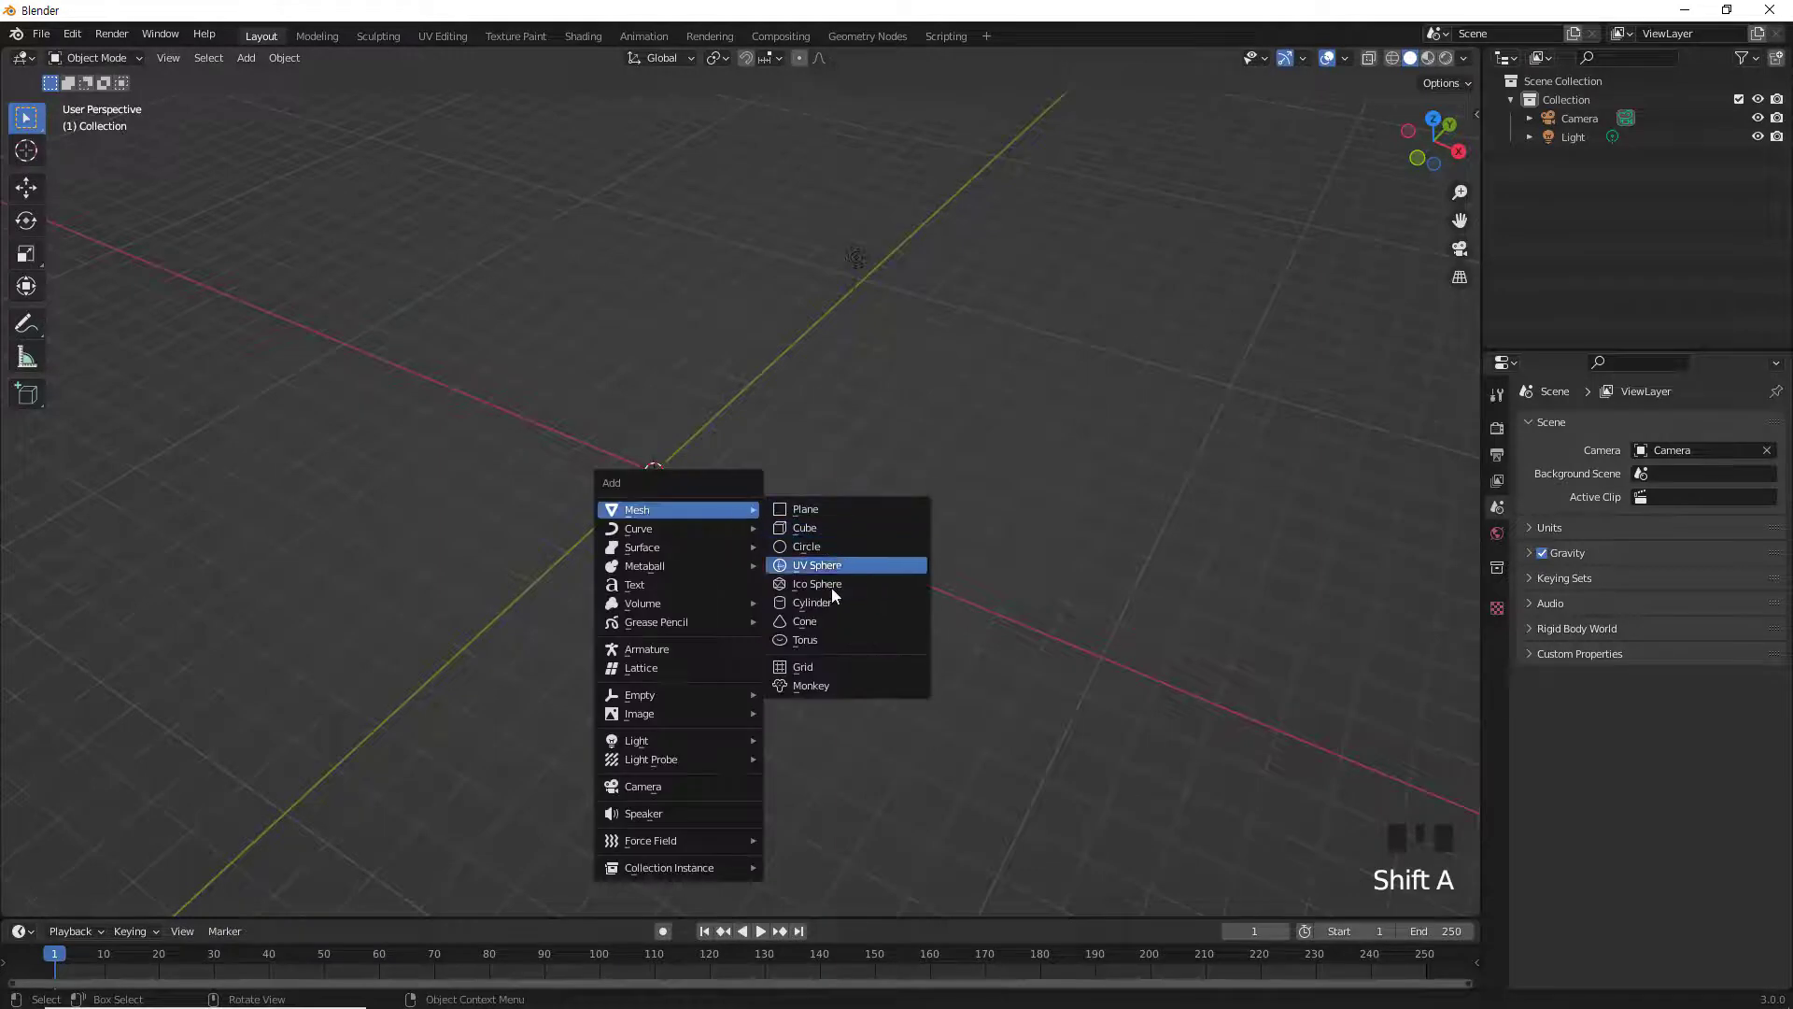
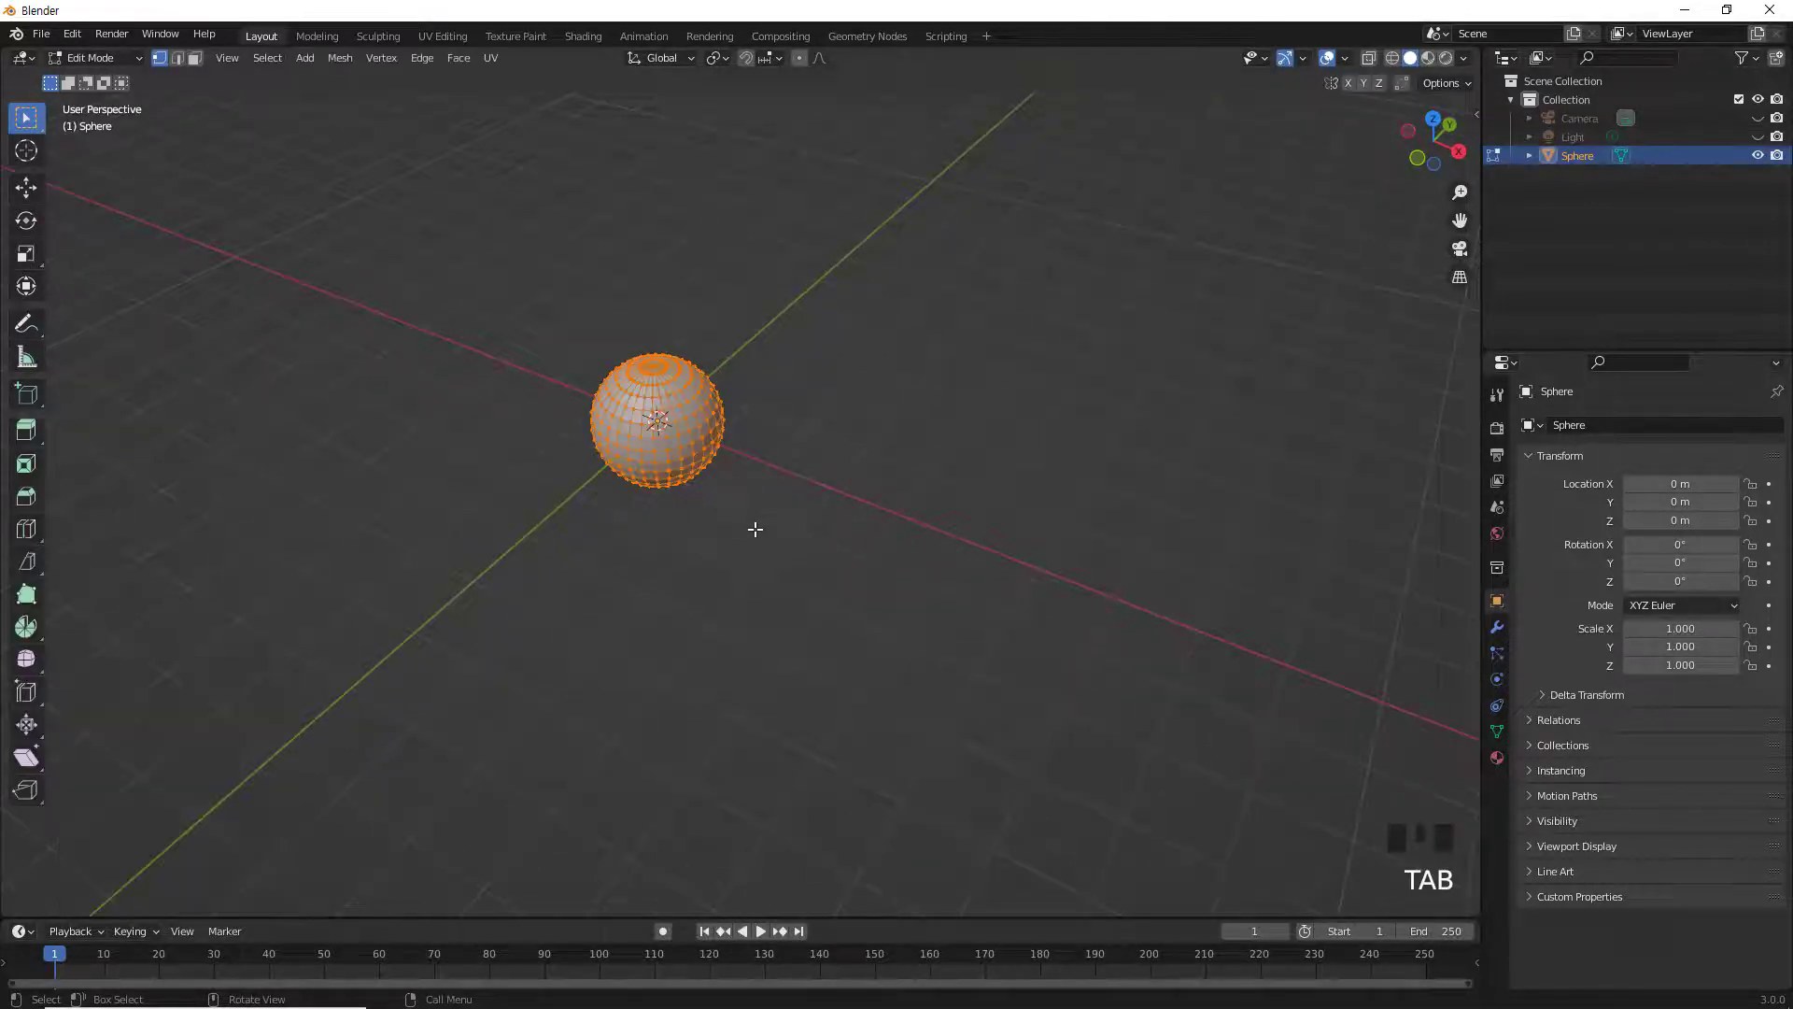
scroll(up, 3)
drag(733, 519, 819, 464)
scroll(up, 3)
drag(795, 462, 802, 426)
scroll(up, 3)
scroll(up, 3)
drag(802, 426, 755, 380)
scroll(up, 3)
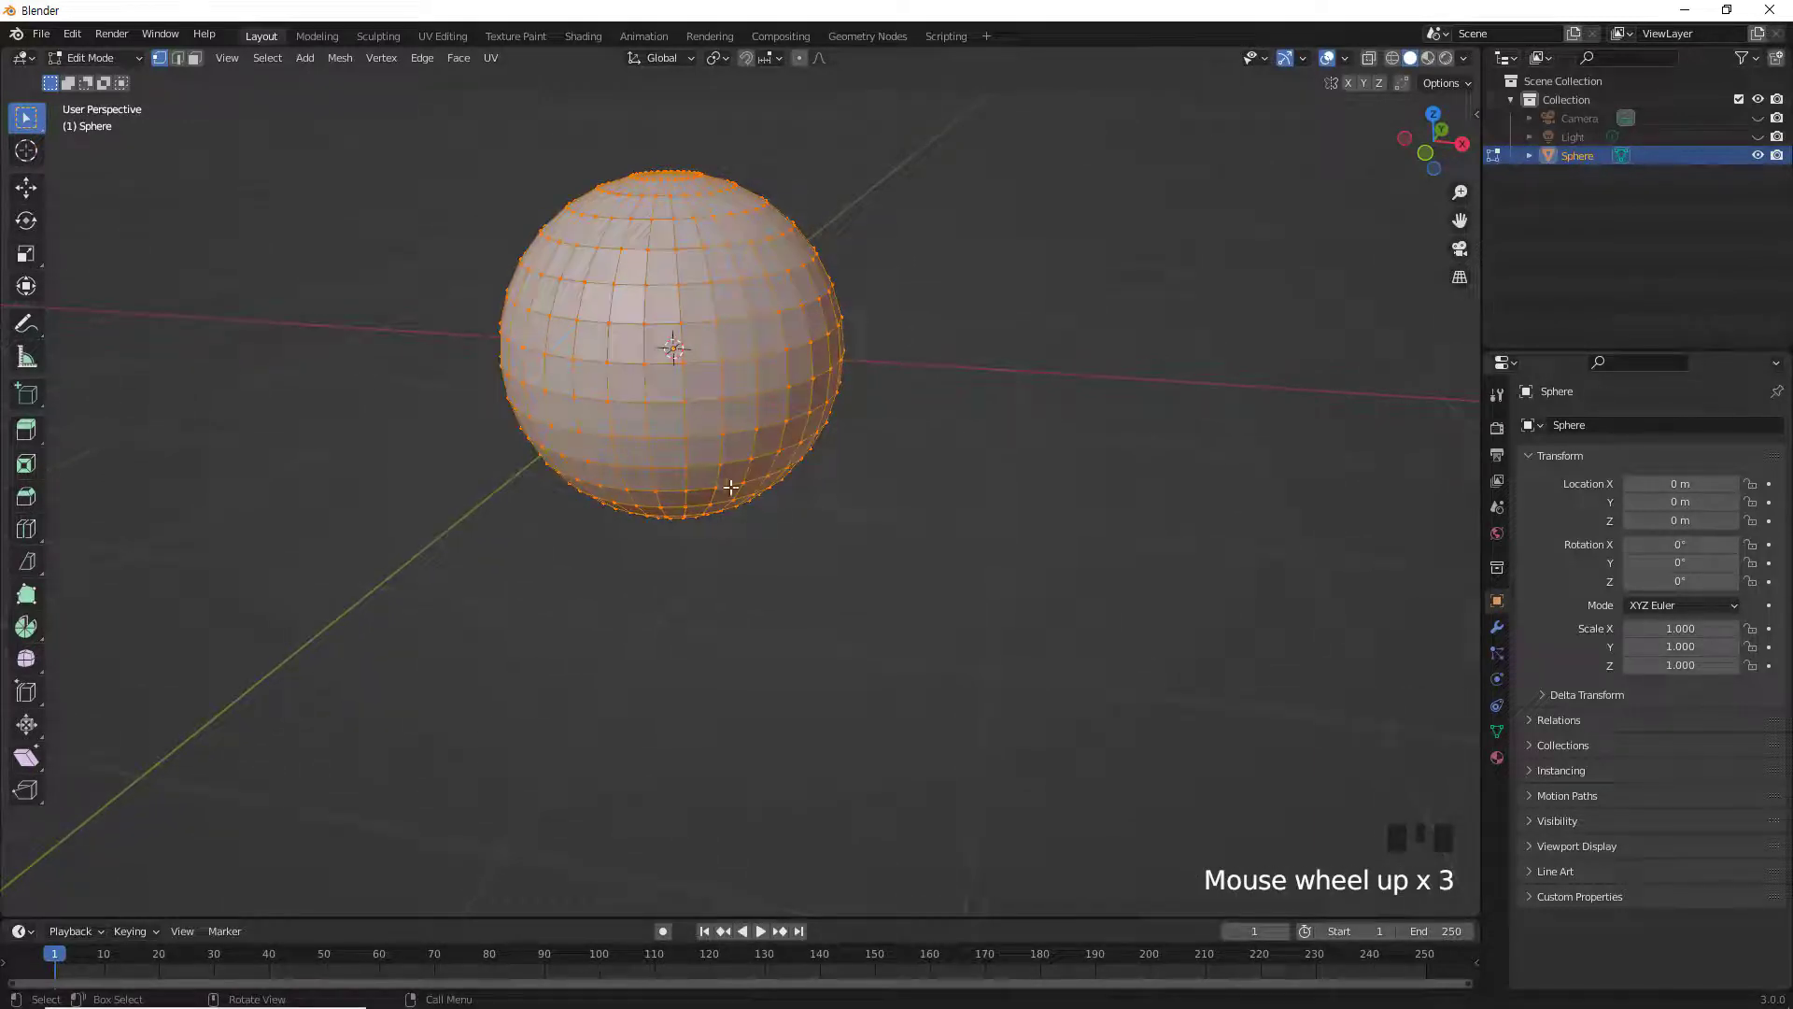
Step: Select a patch of six neighbouring faces on the sphere's side in face select mode
key(3)
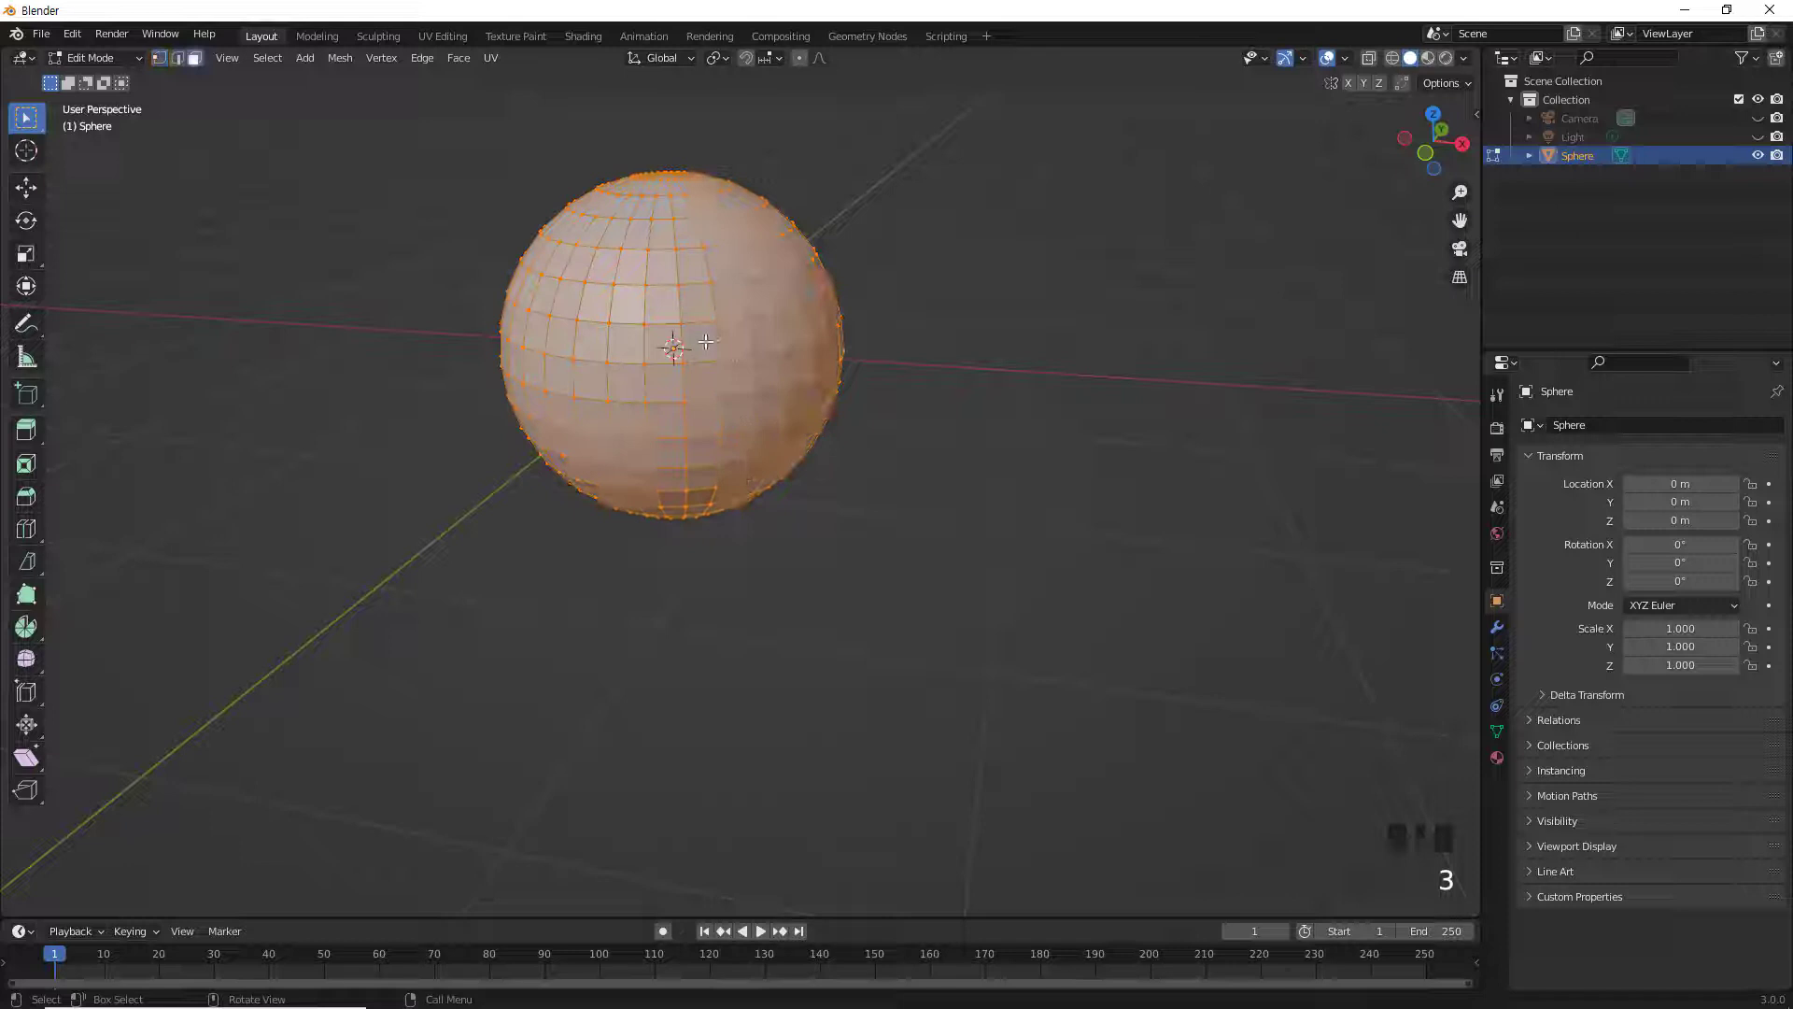
click(709, 335)
click(737, 335)
click(769, 327)
click(708, 377)
click(741, 379)
click(779, 372)
Step: Extrude the selected faces outward as a trial, then undo the extrusion
key(e)
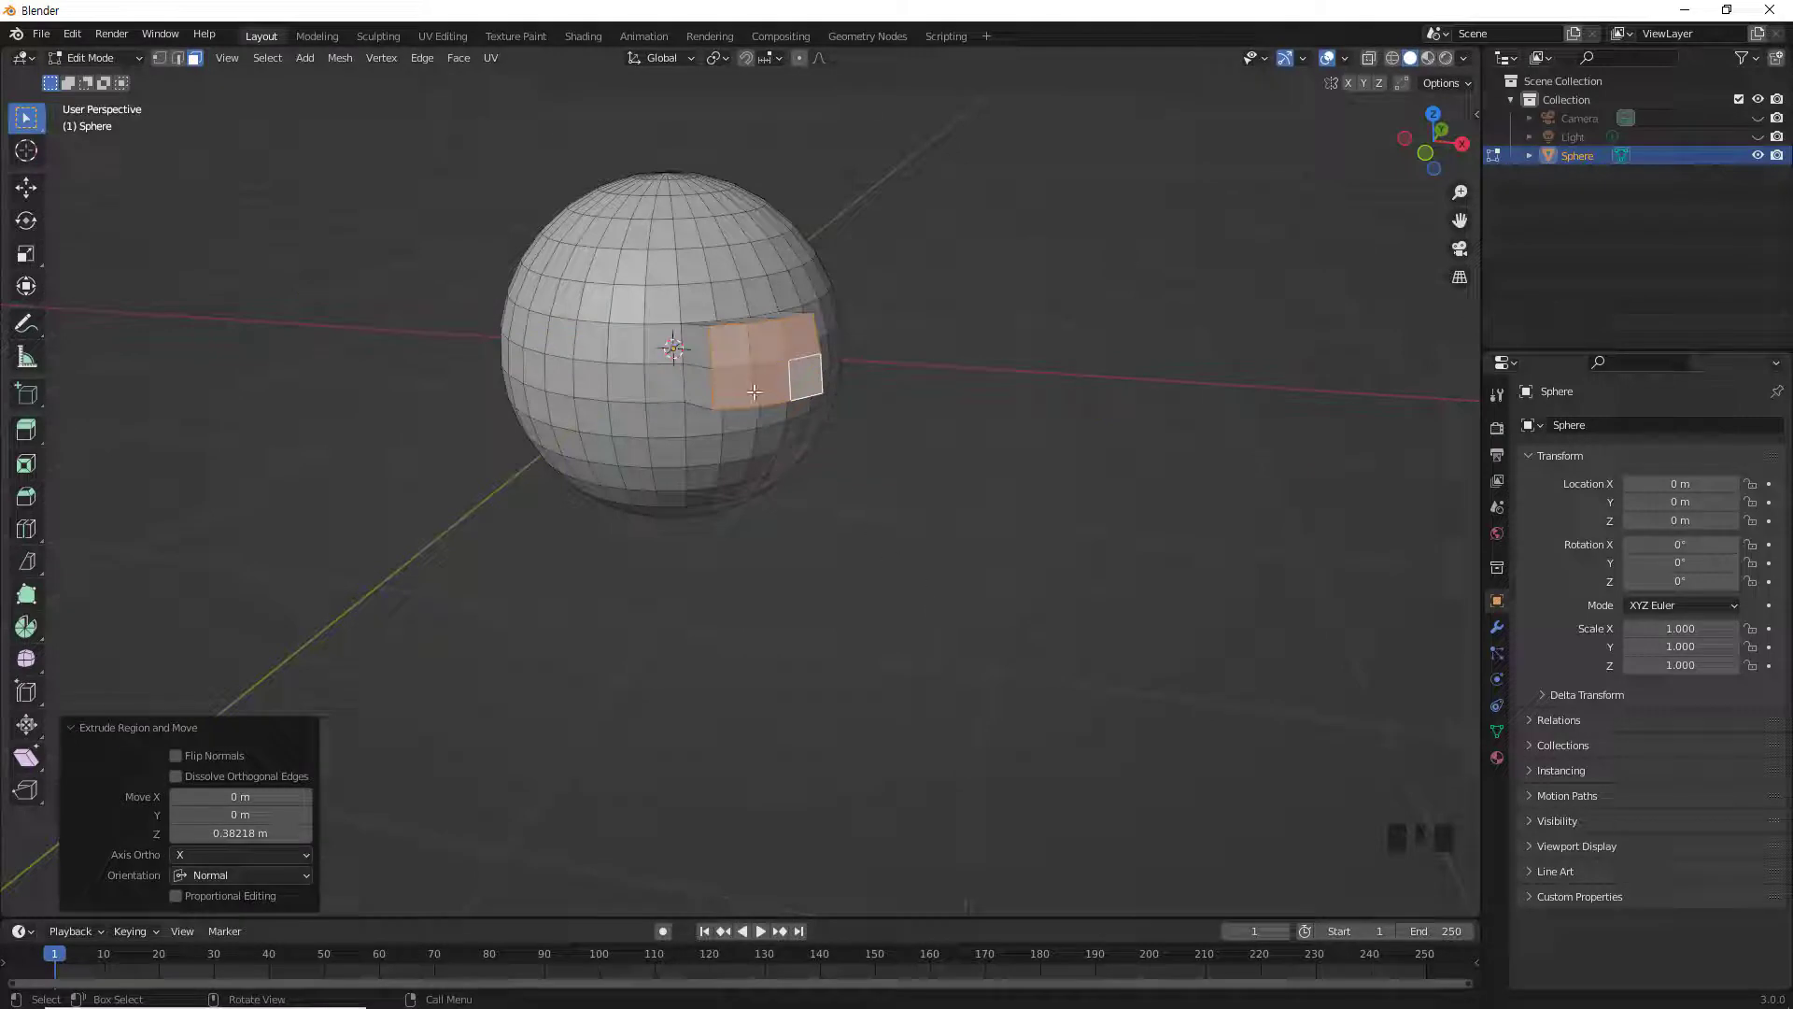
key(ctrl+z)
key(ctrl+z)
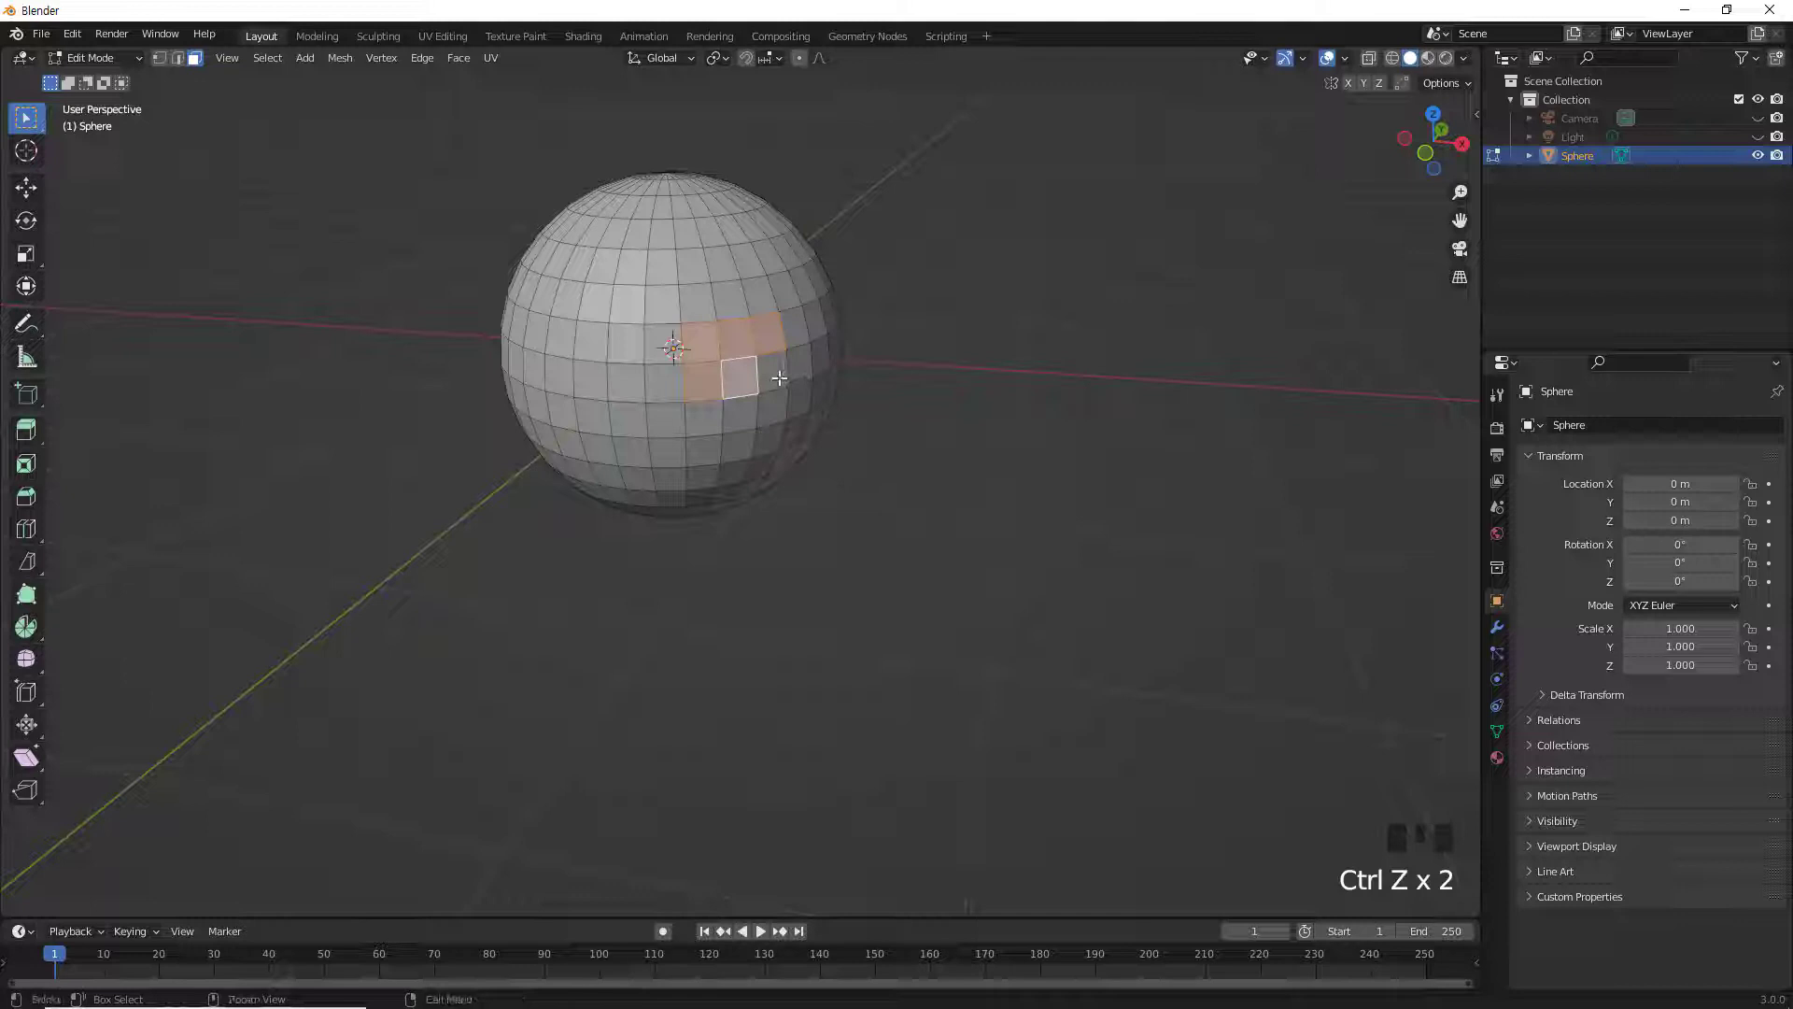
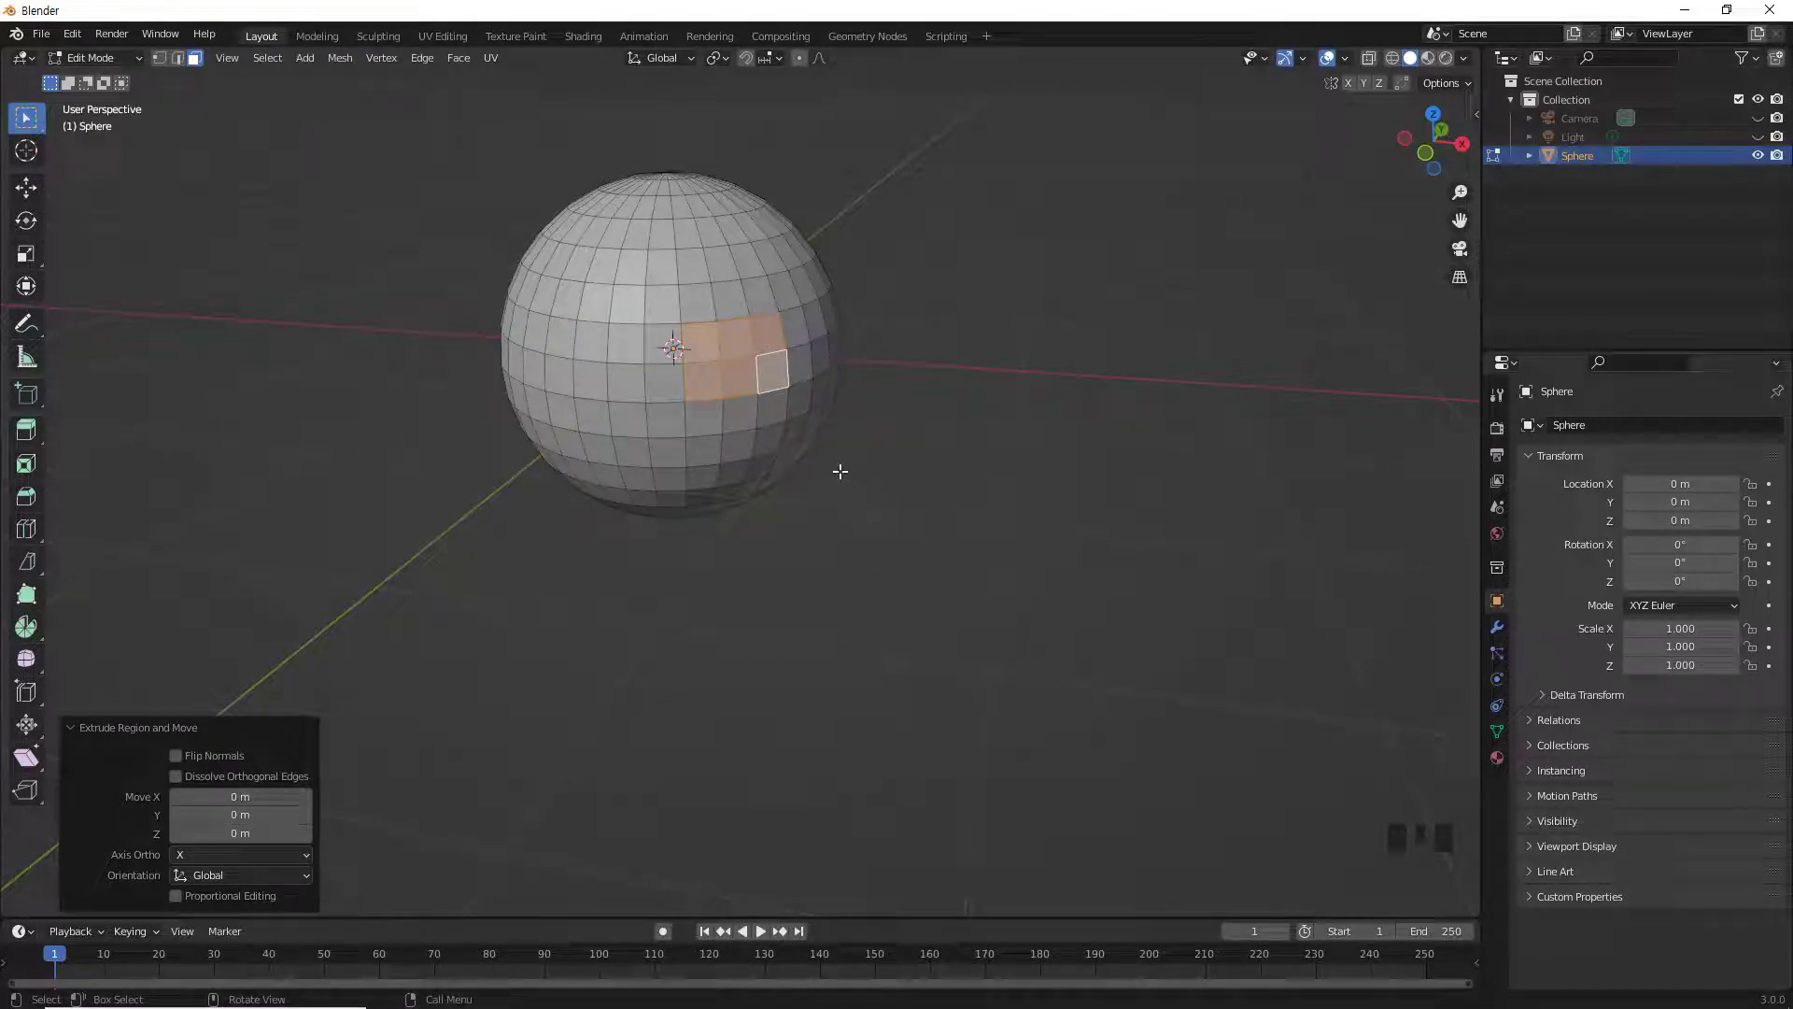
scroll(up, 3)
scroll(up, 3)
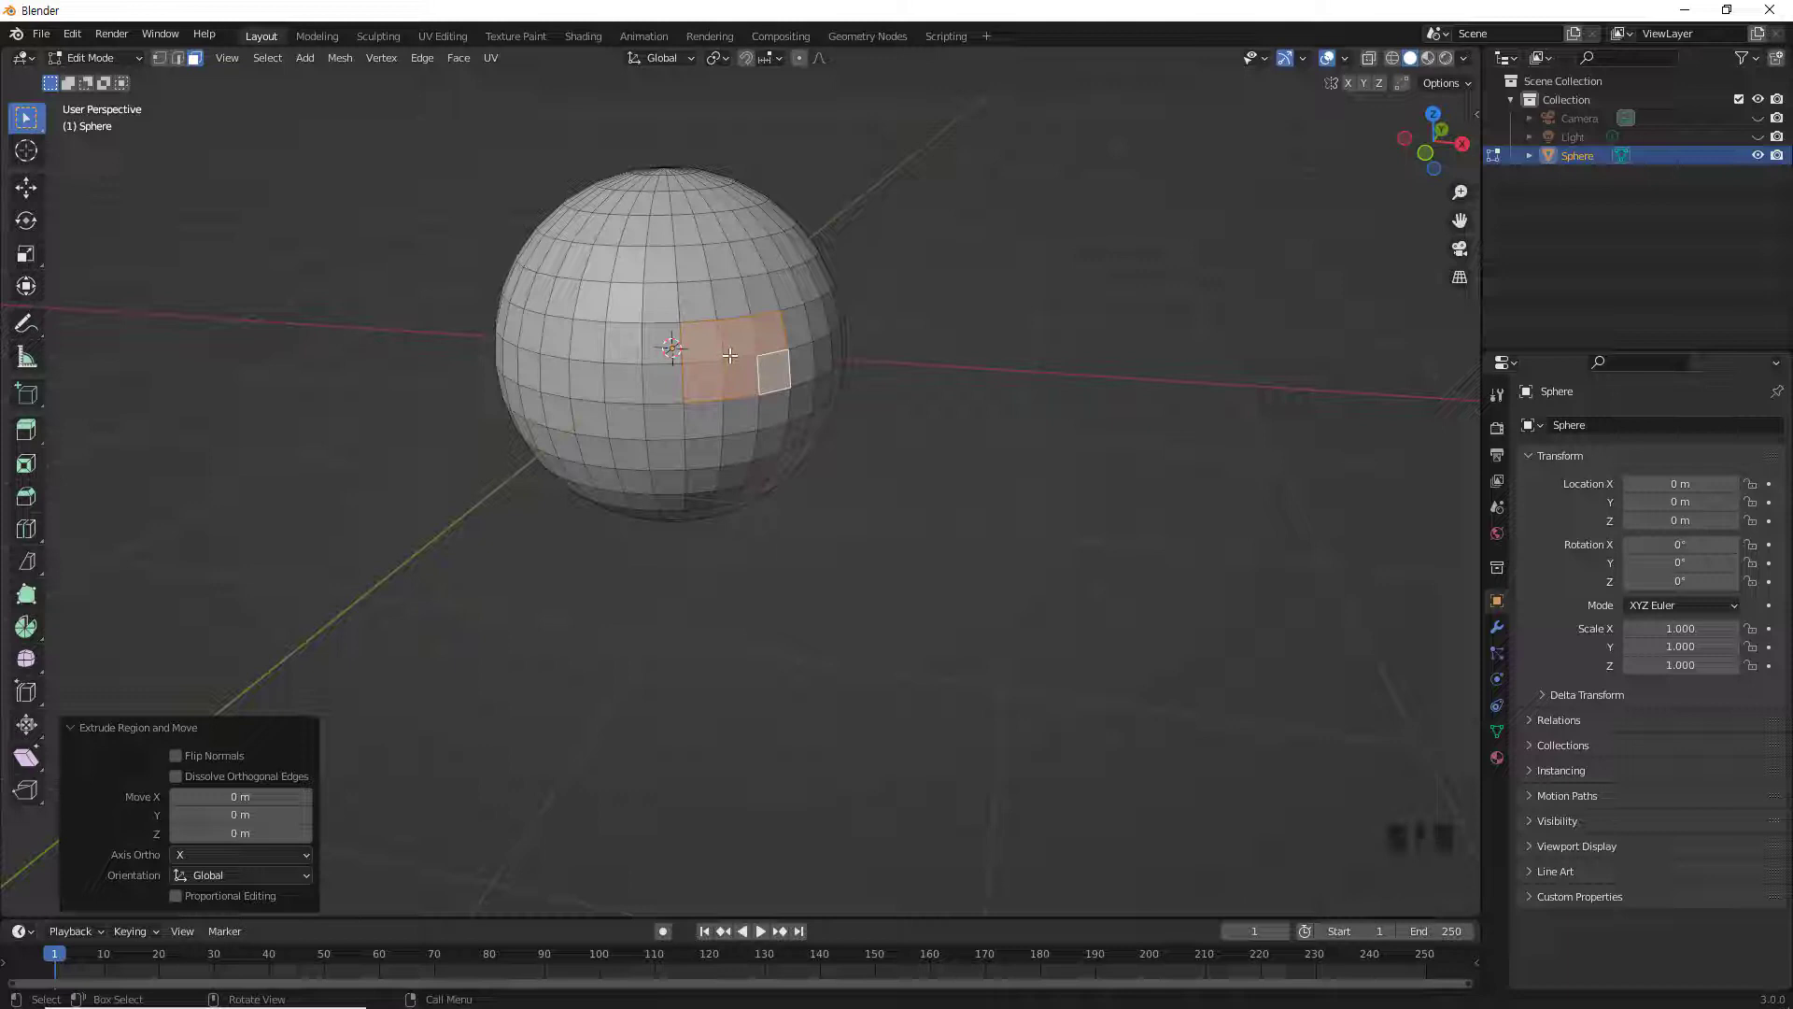
key(g)
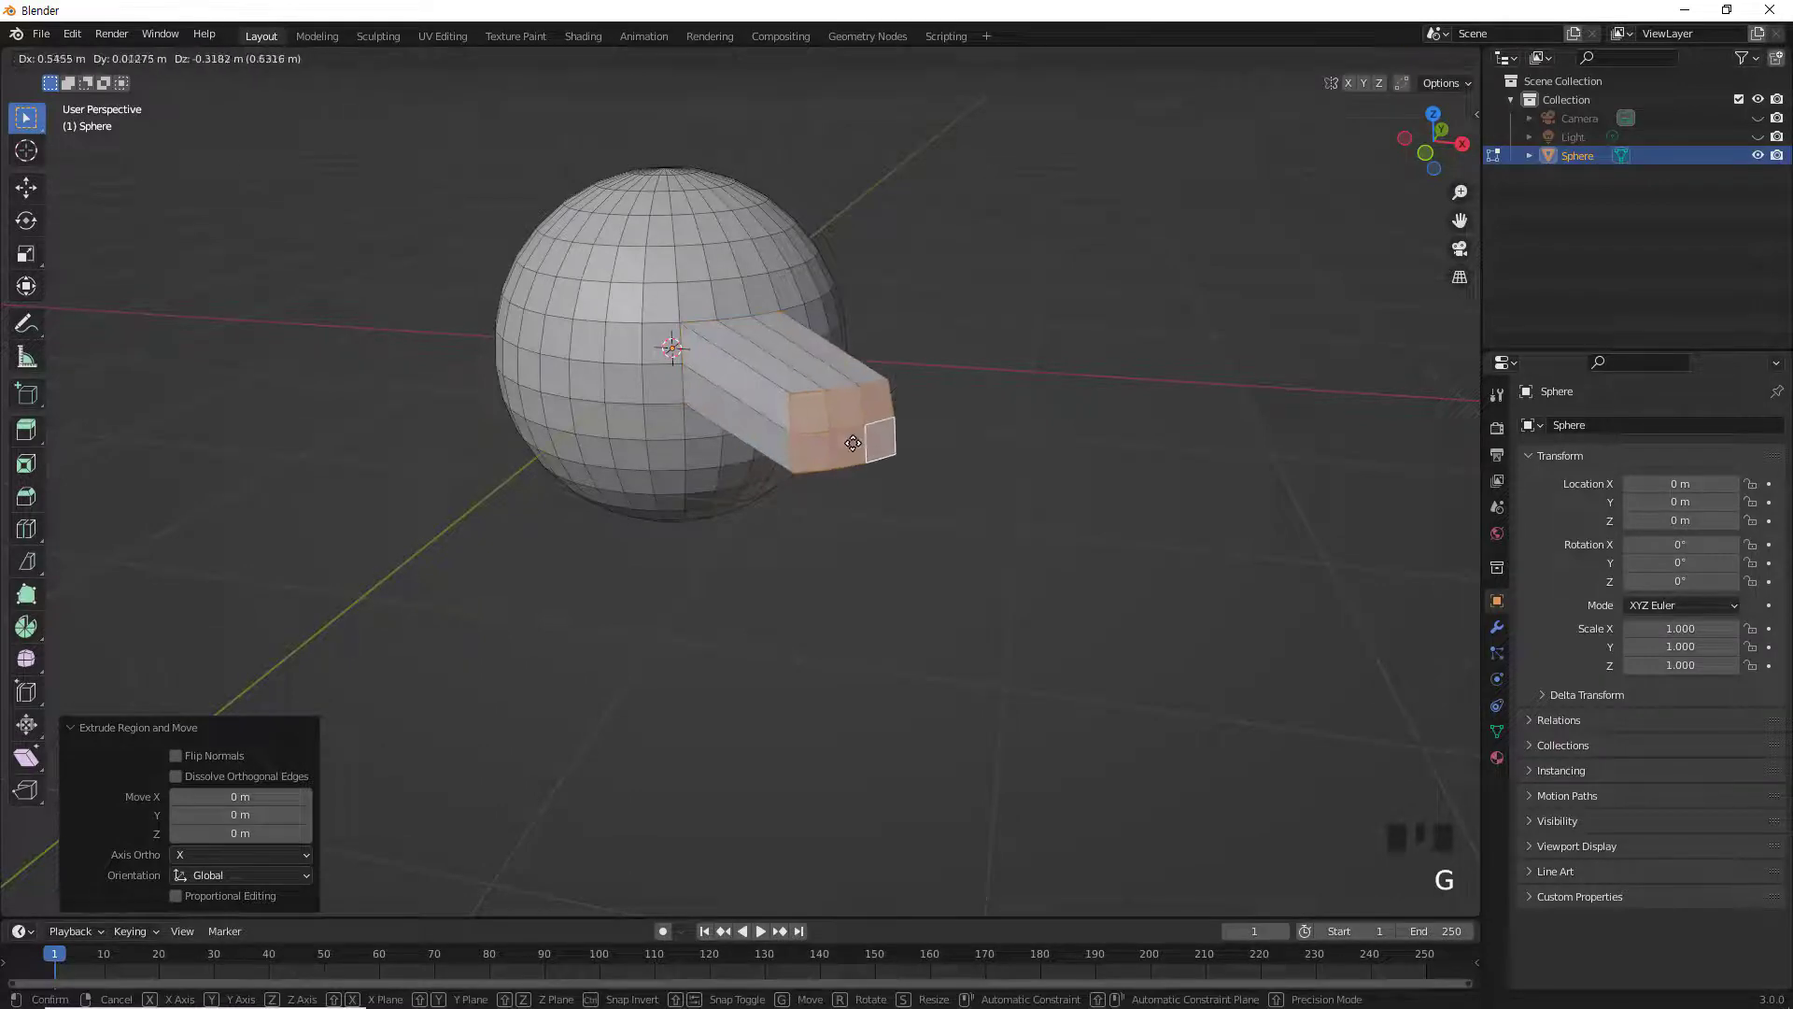
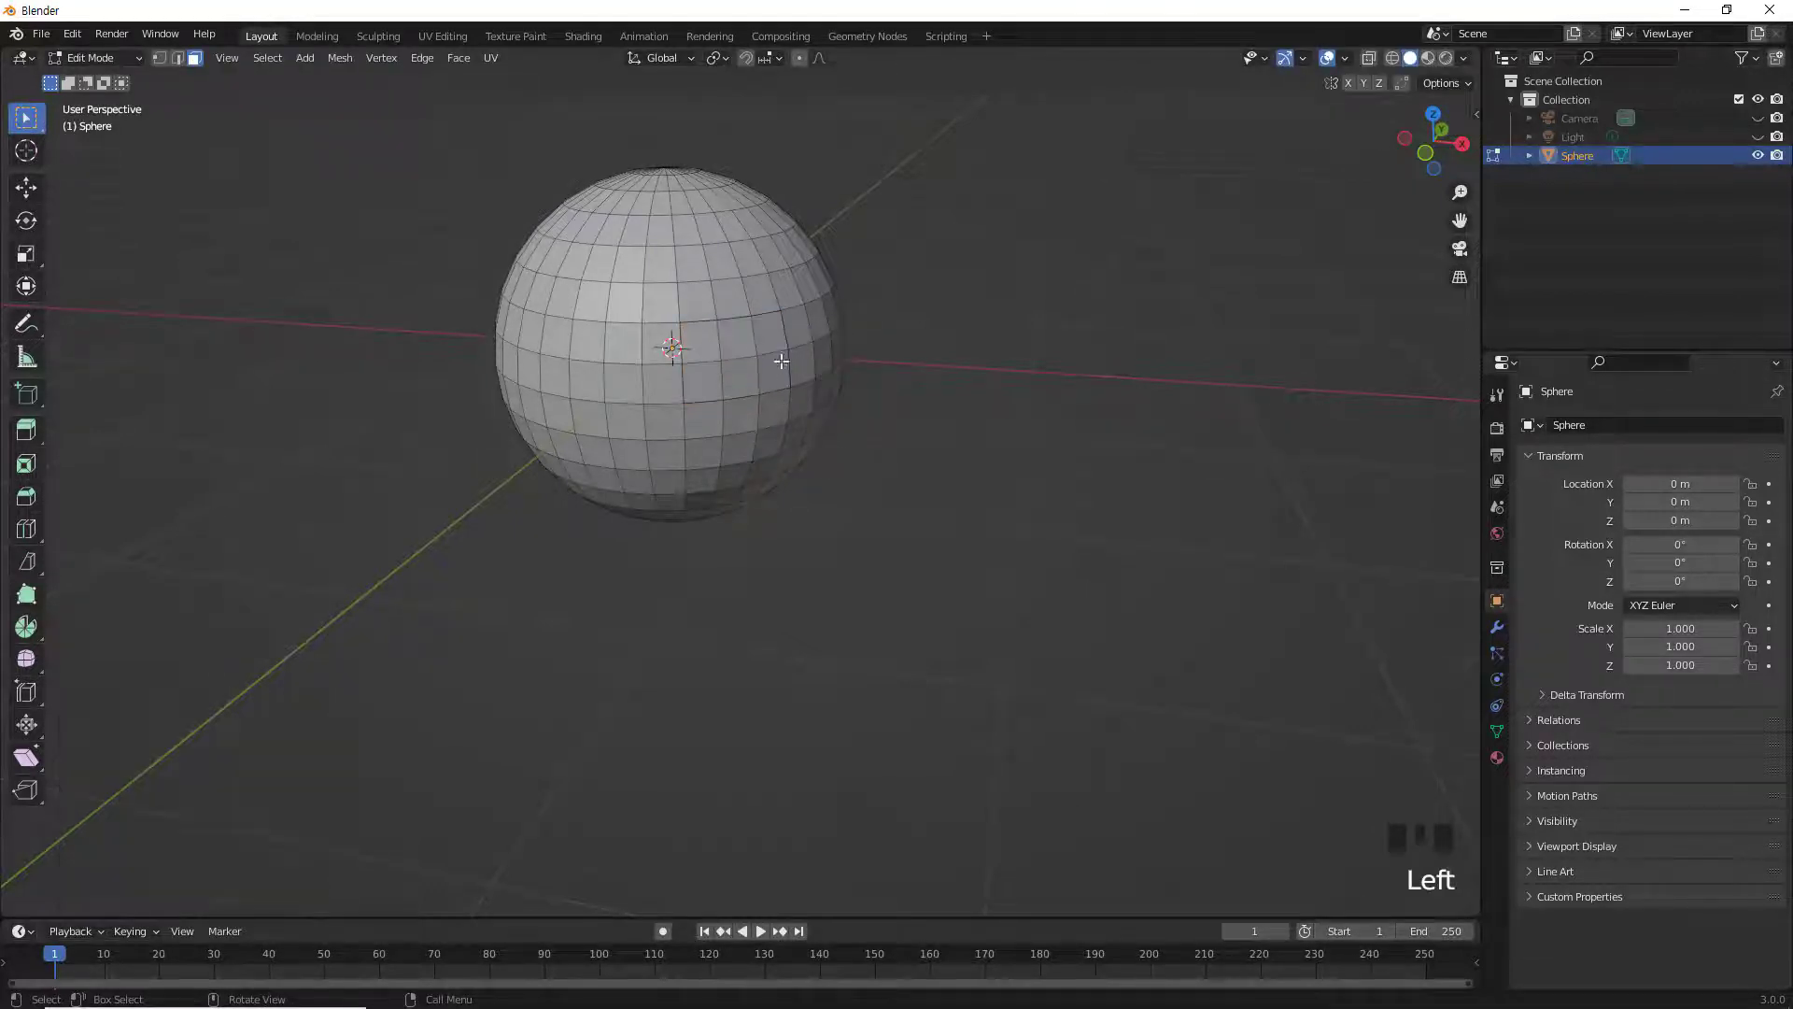
scroll(up, 3)
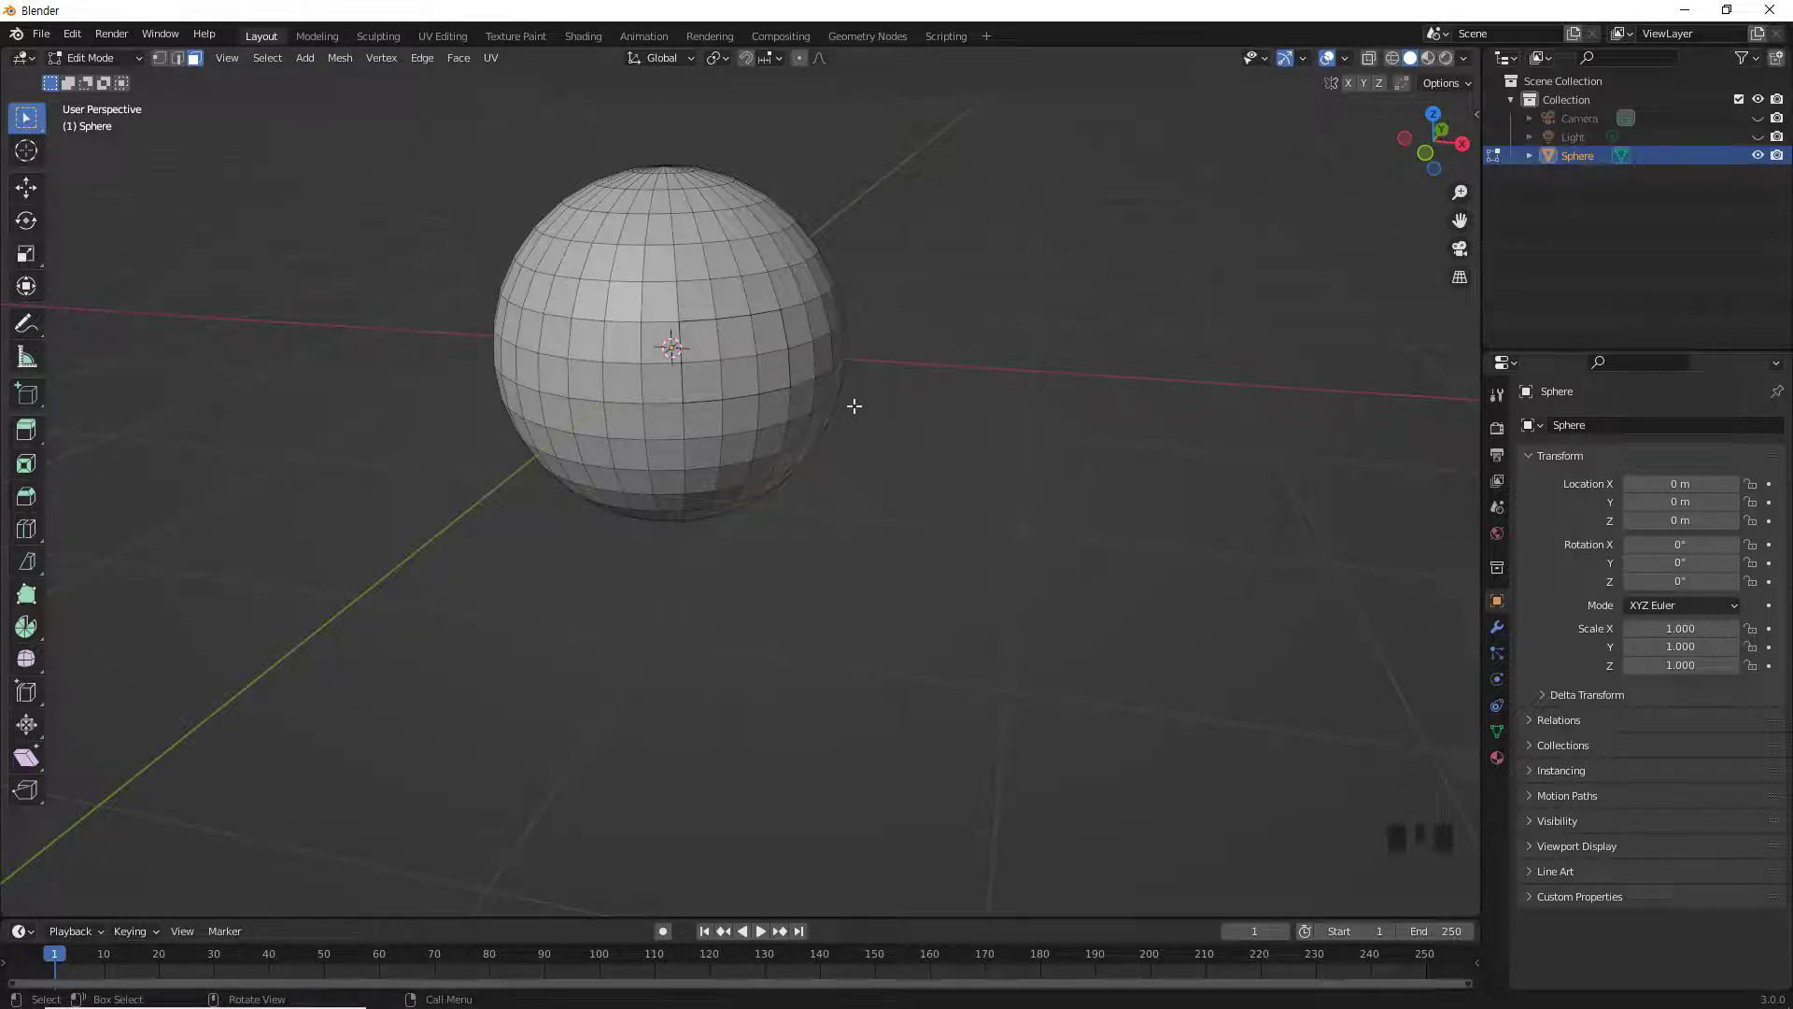
key(Tab)
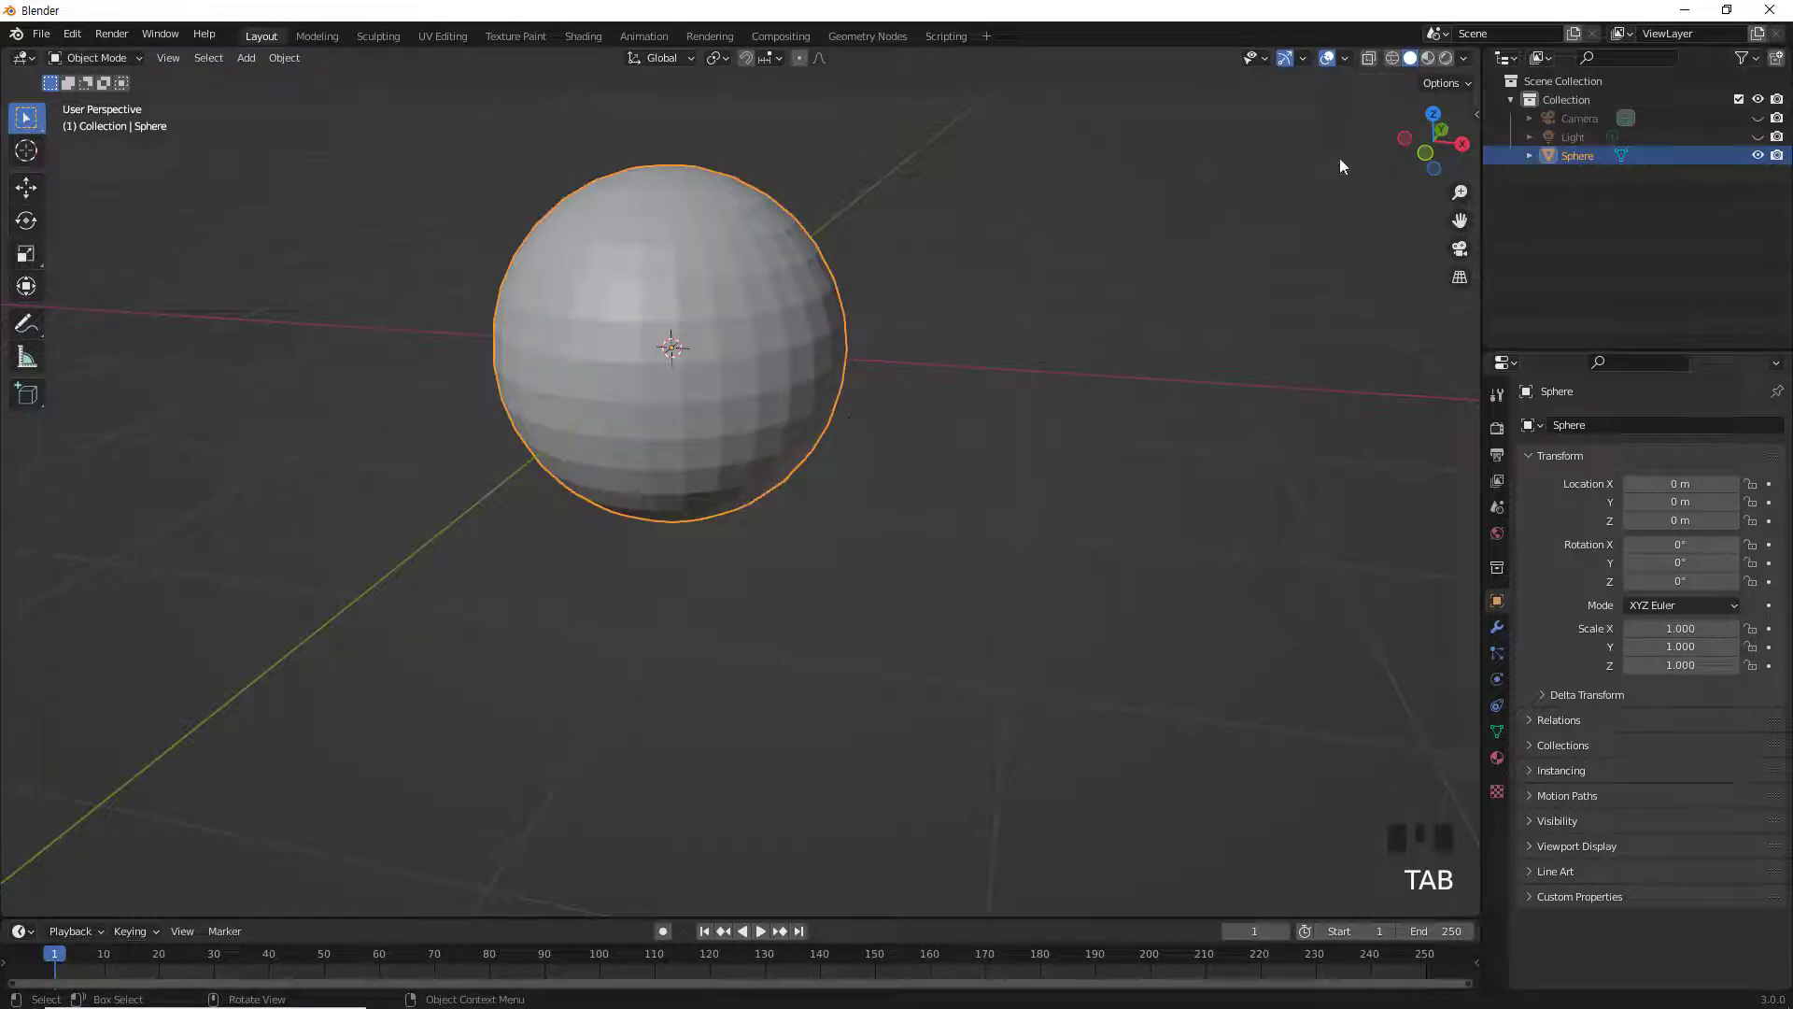
click(1433, 62)
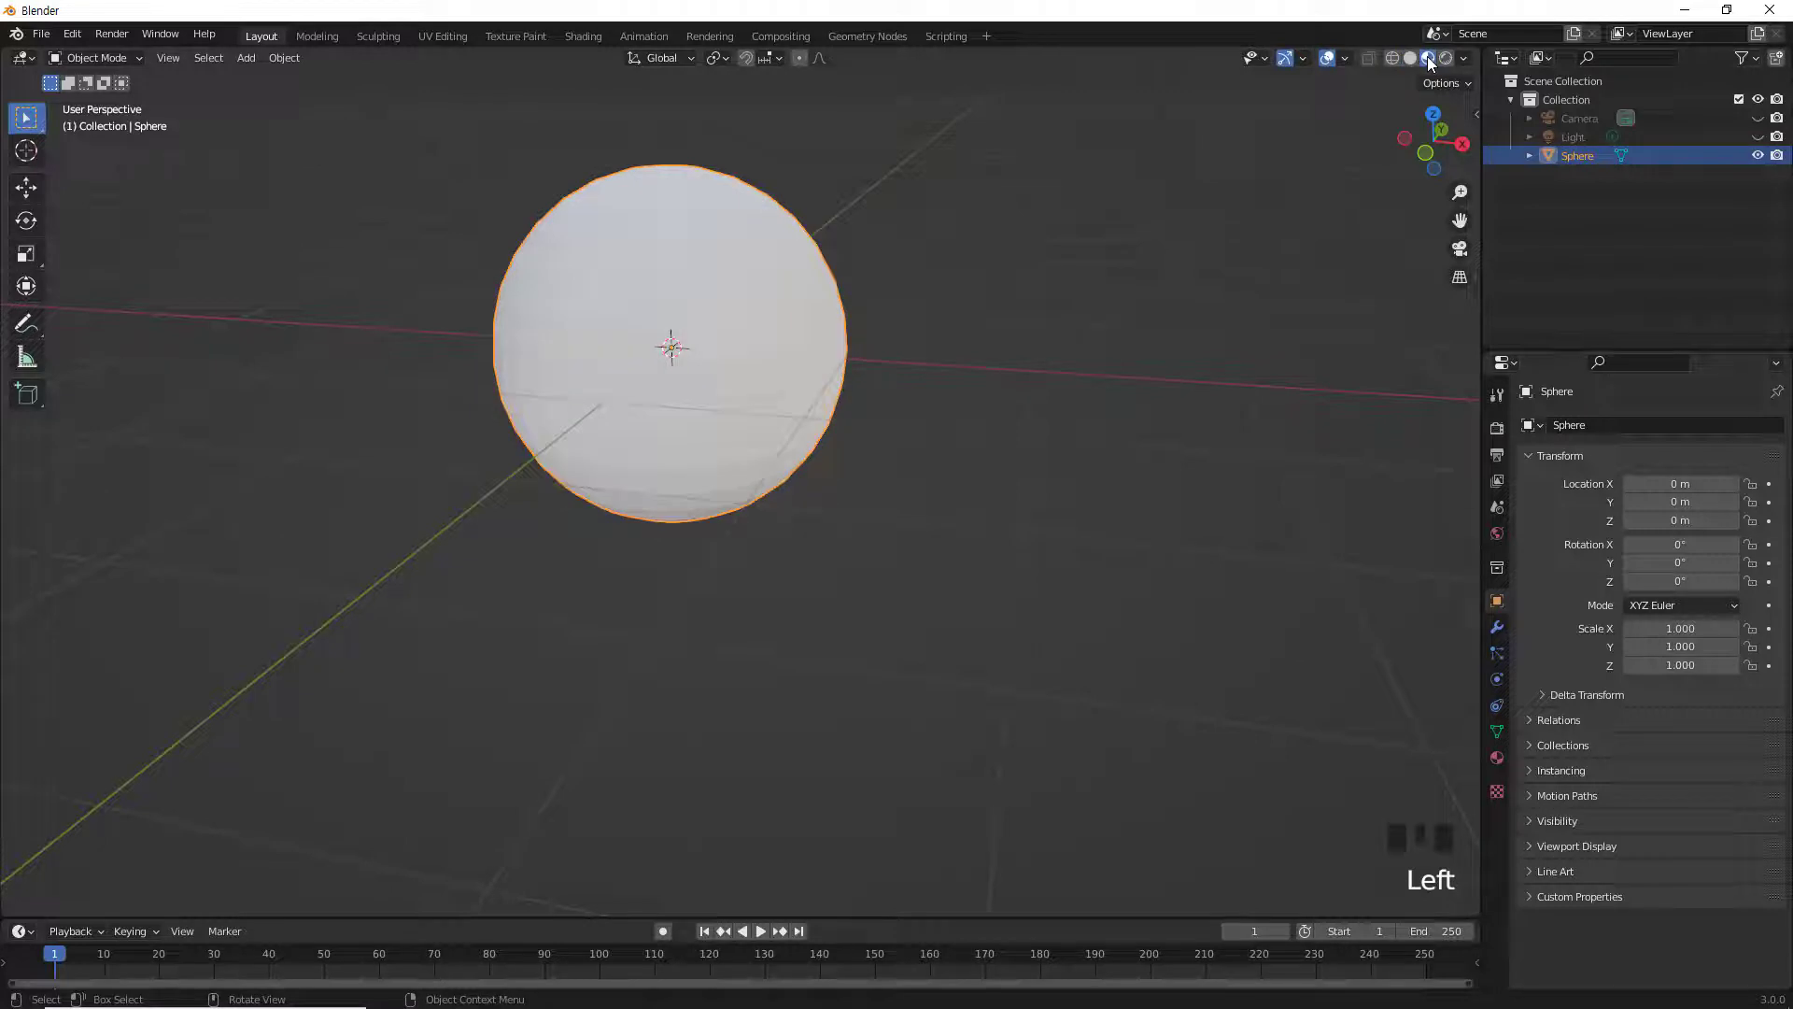
drag(882, 366, 896, 447)
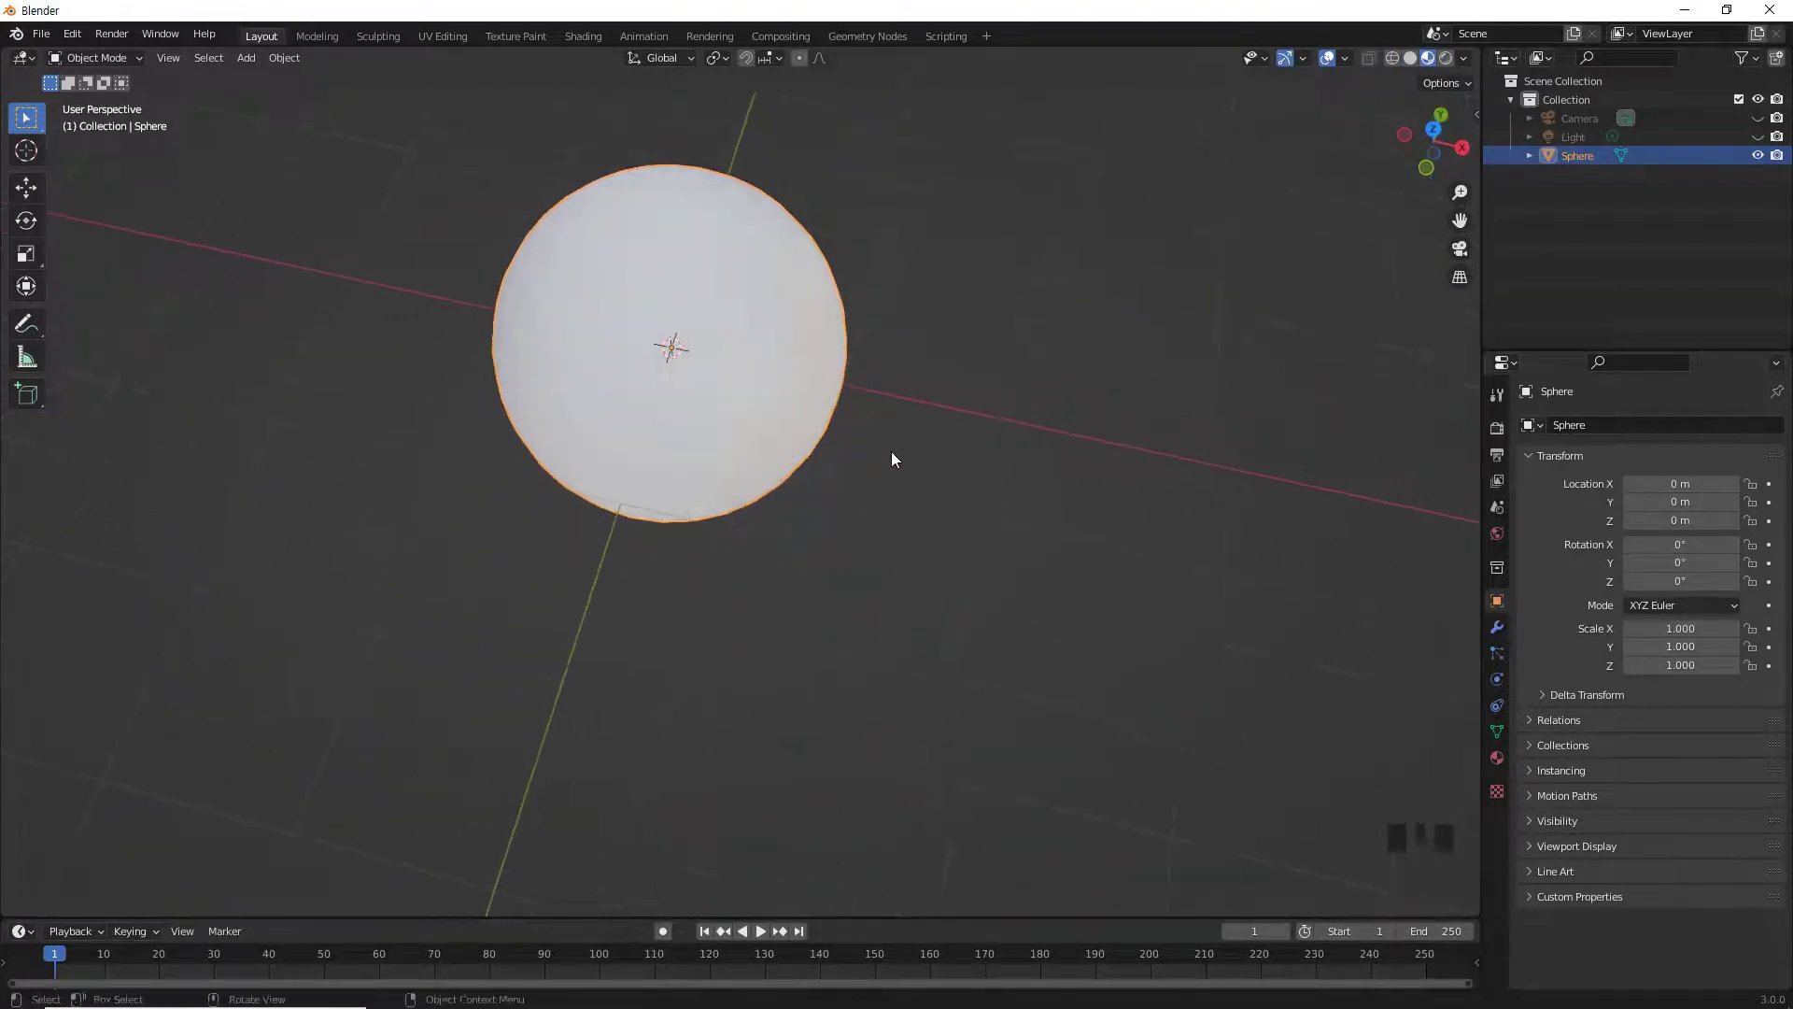
scroll(up, 3)
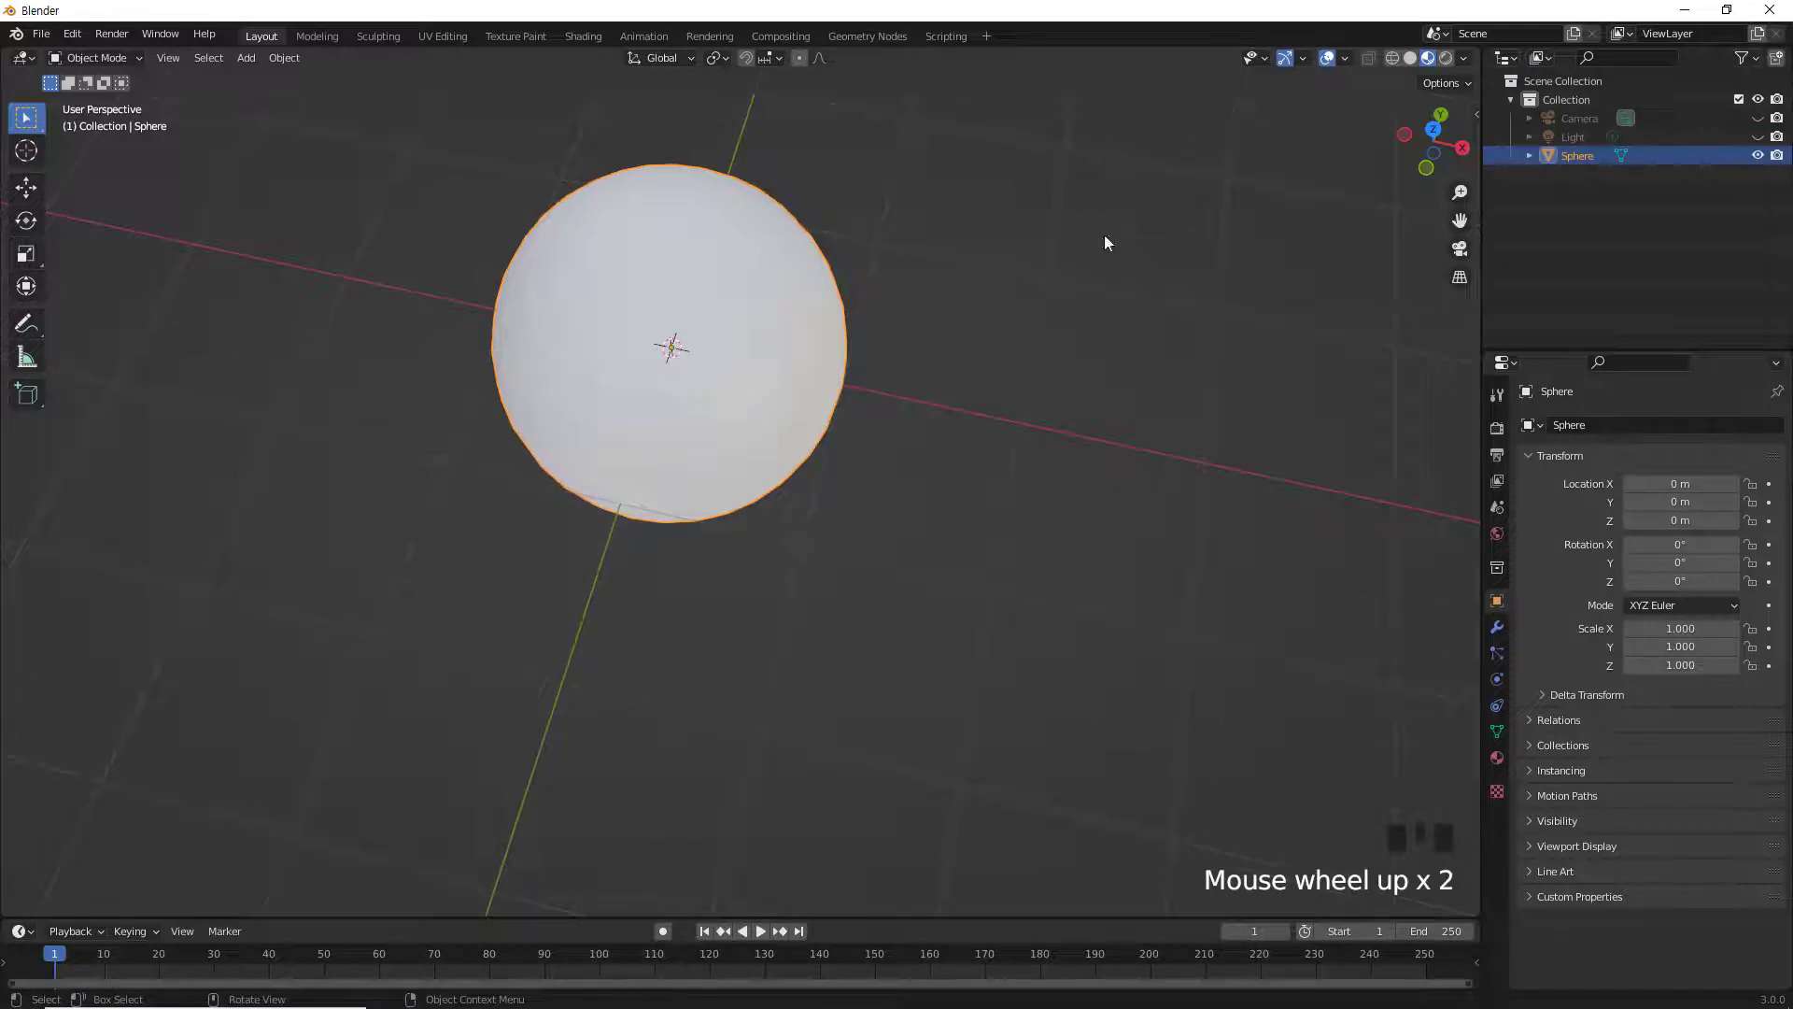
drag(837, 339, 1414, 64)
click(1414, 63)
drag(800, 425, 785, 360)
key(Tab)
drag(766, 397, 194, 191)
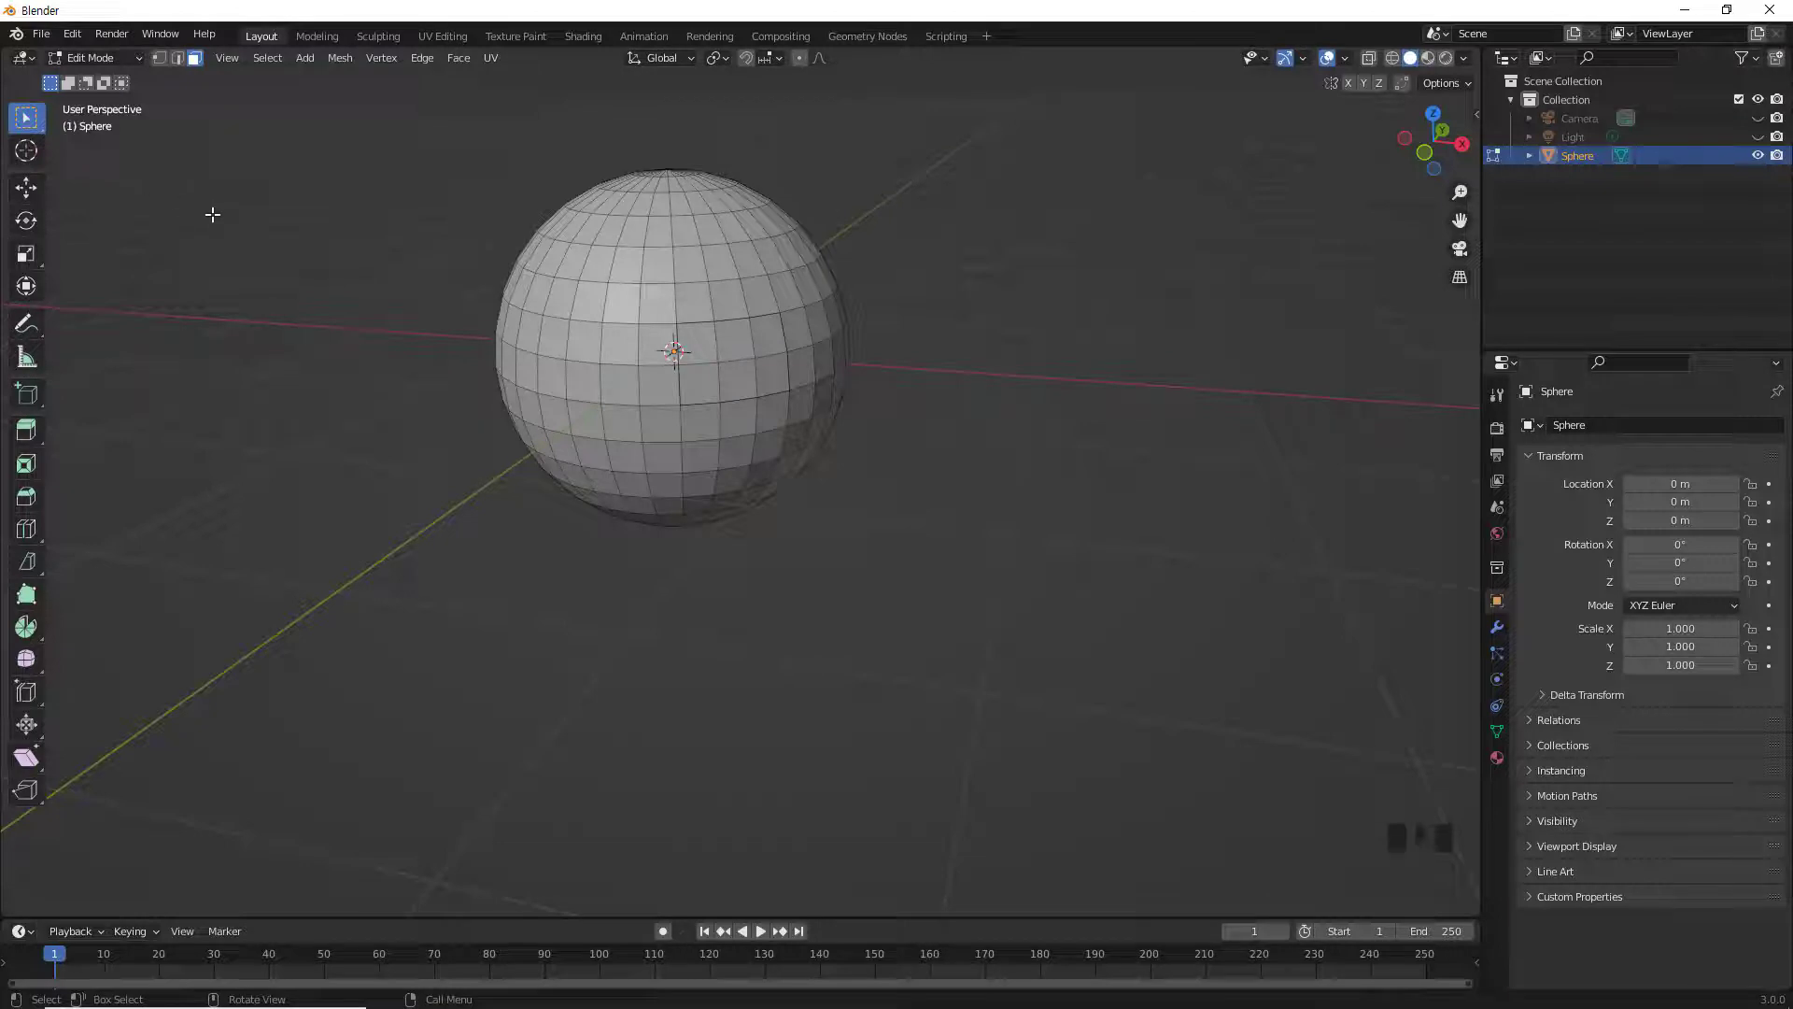
Step: Delete the sphere in Object Mode and bring up the add list for a fresh UV sphere
key(Tab)
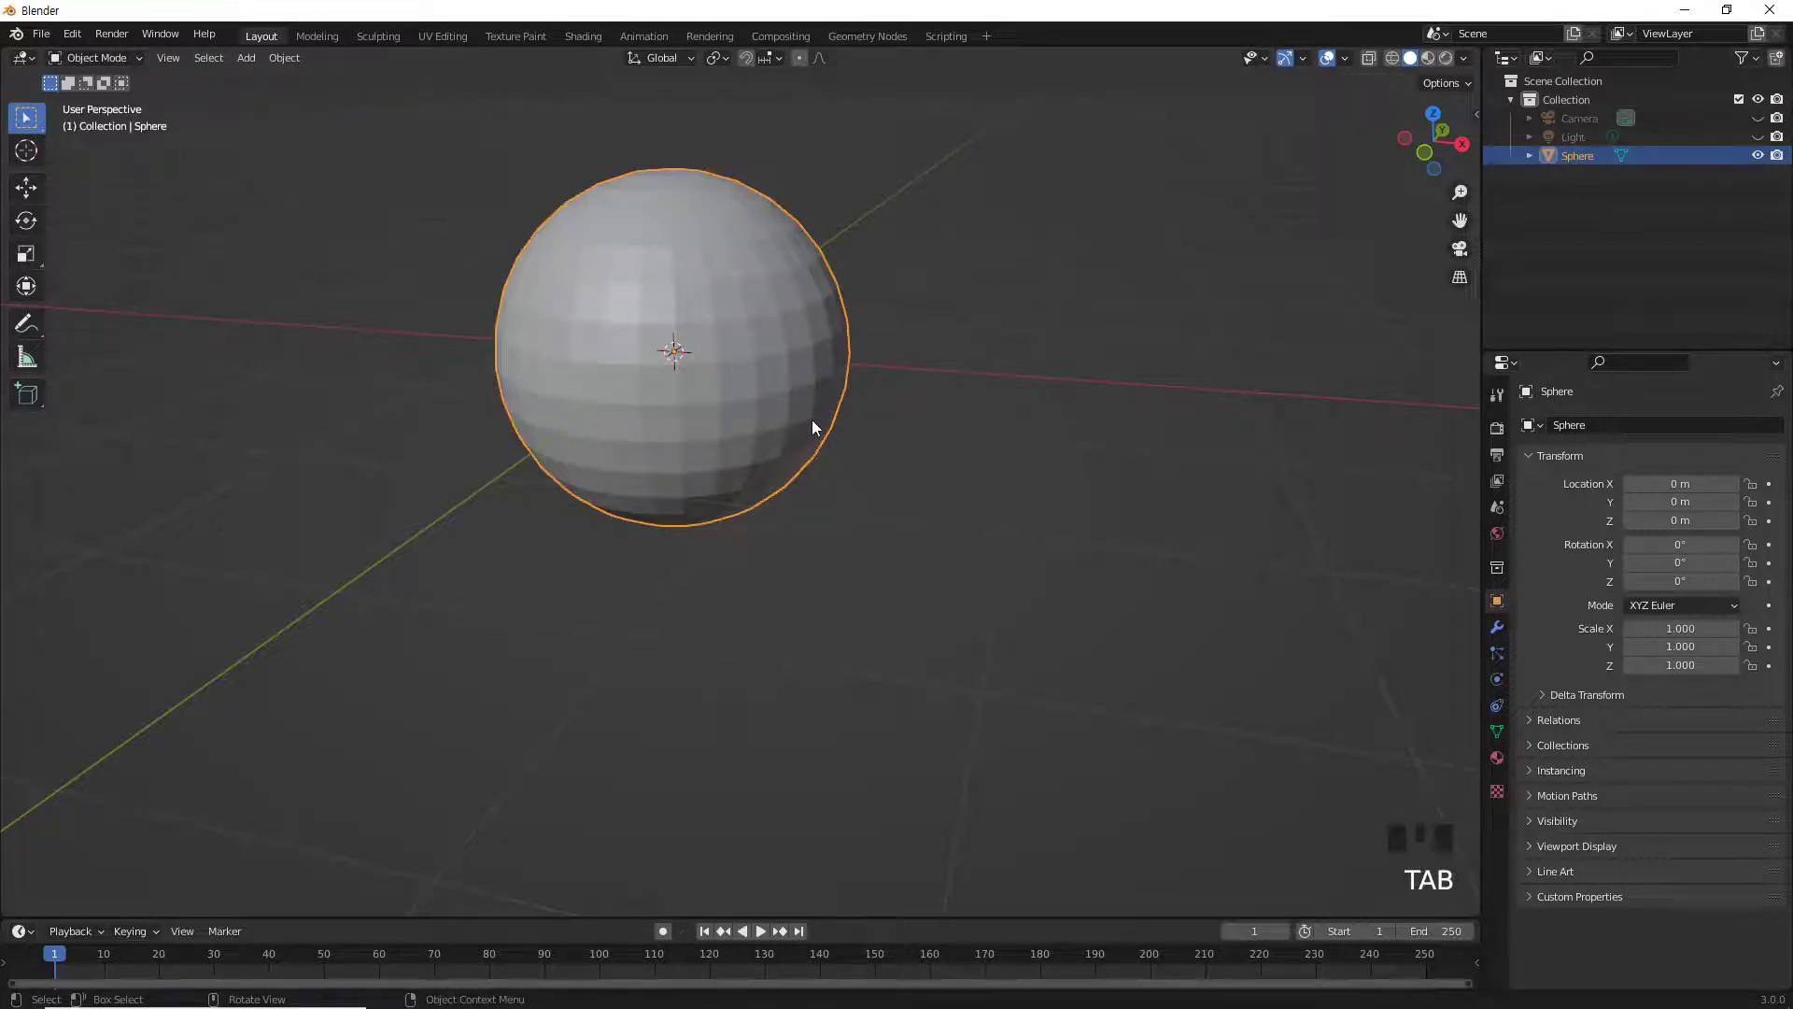
key(Delete)
drag(722, 445, 658, 414)
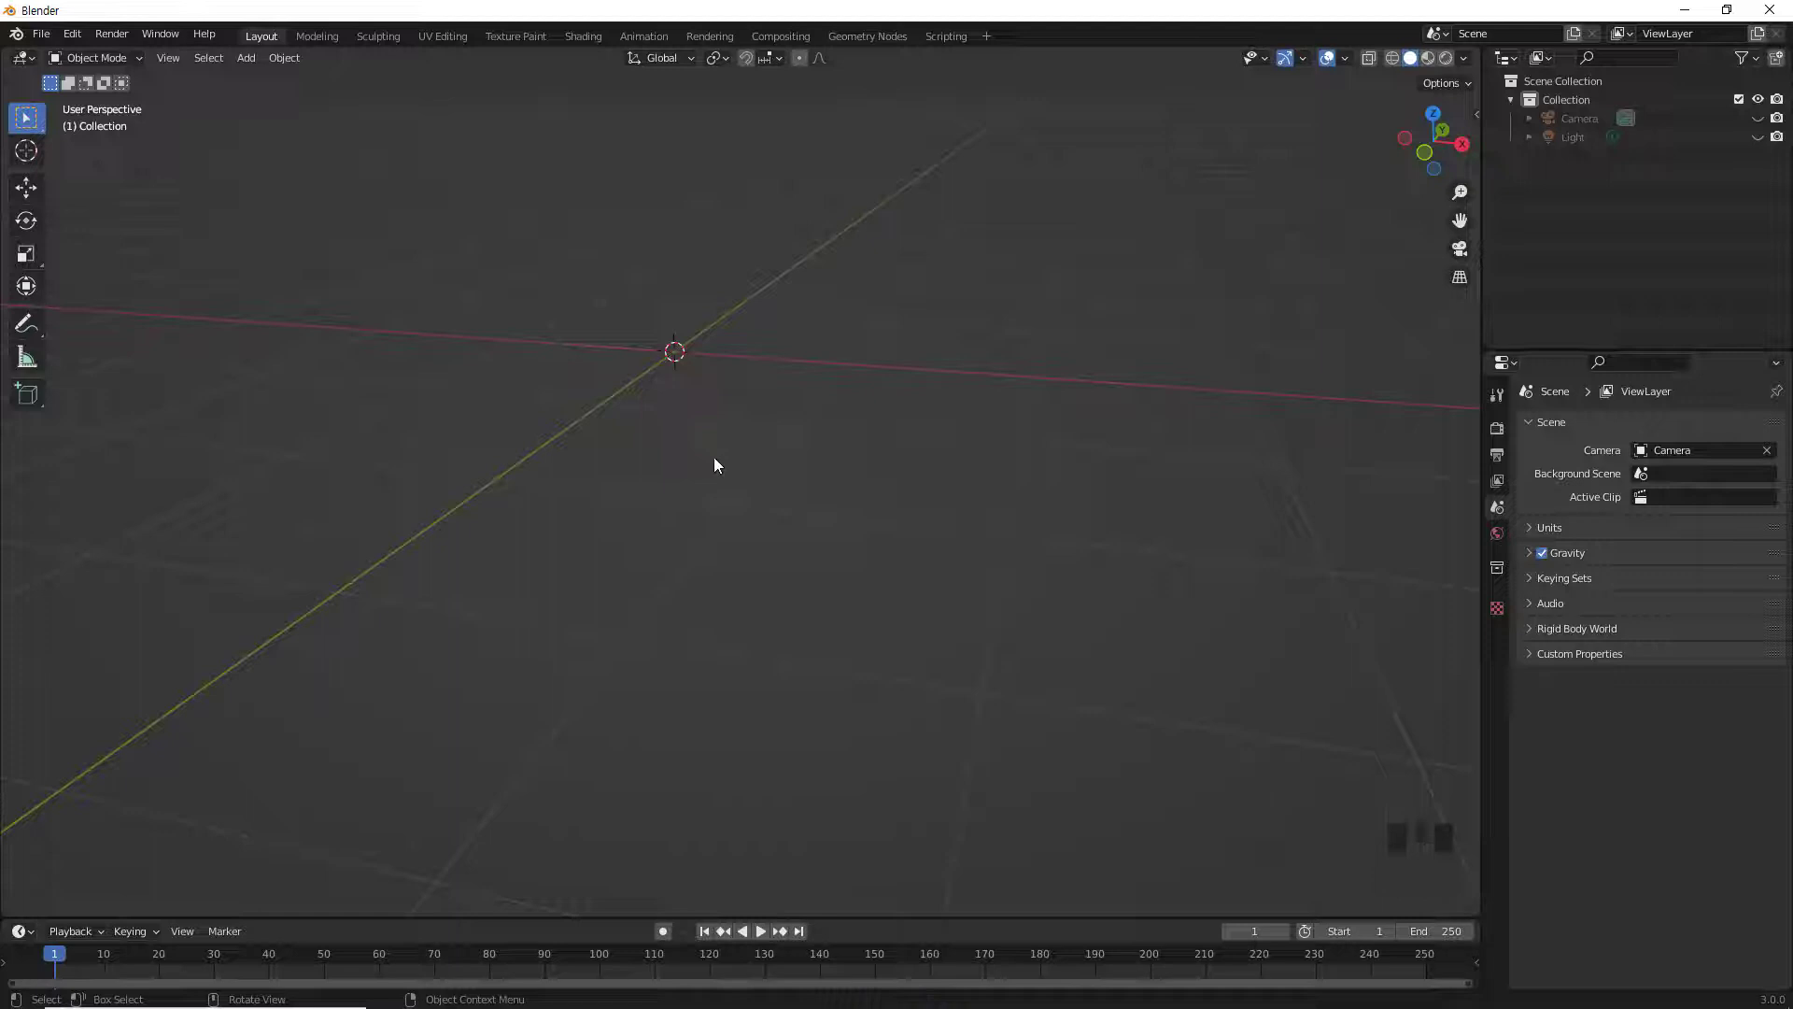
key(shift+a)
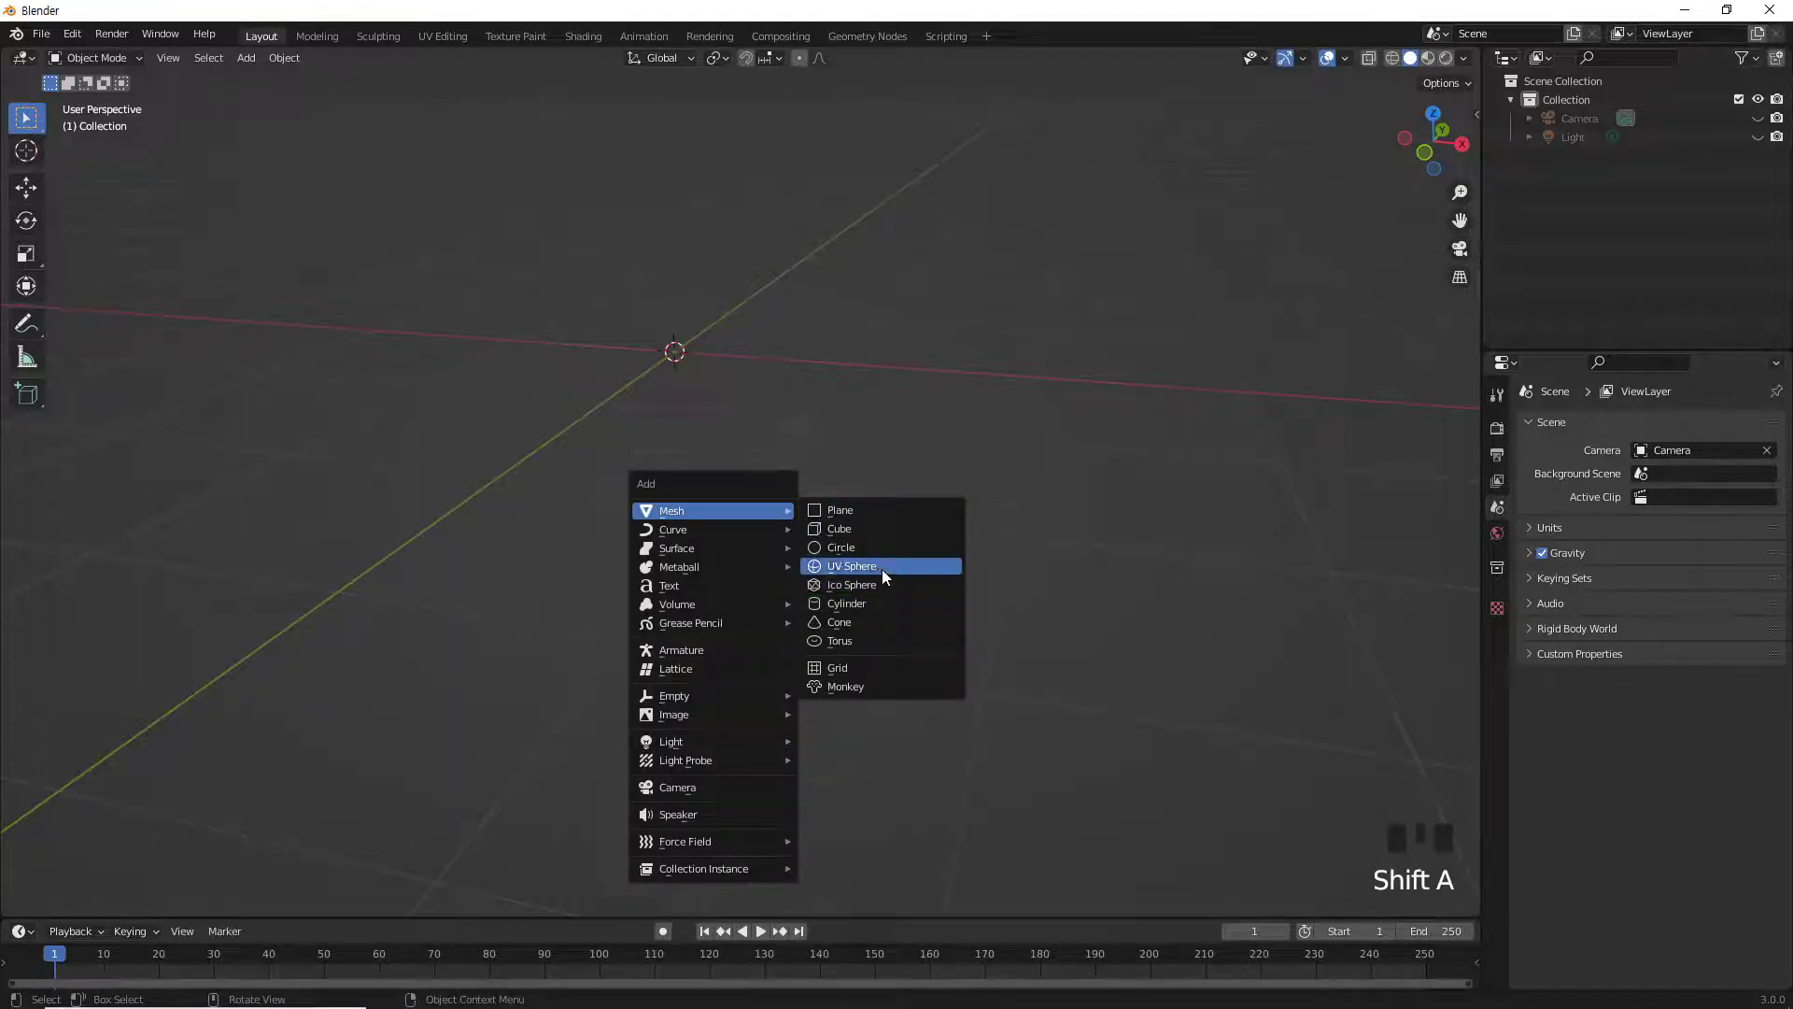
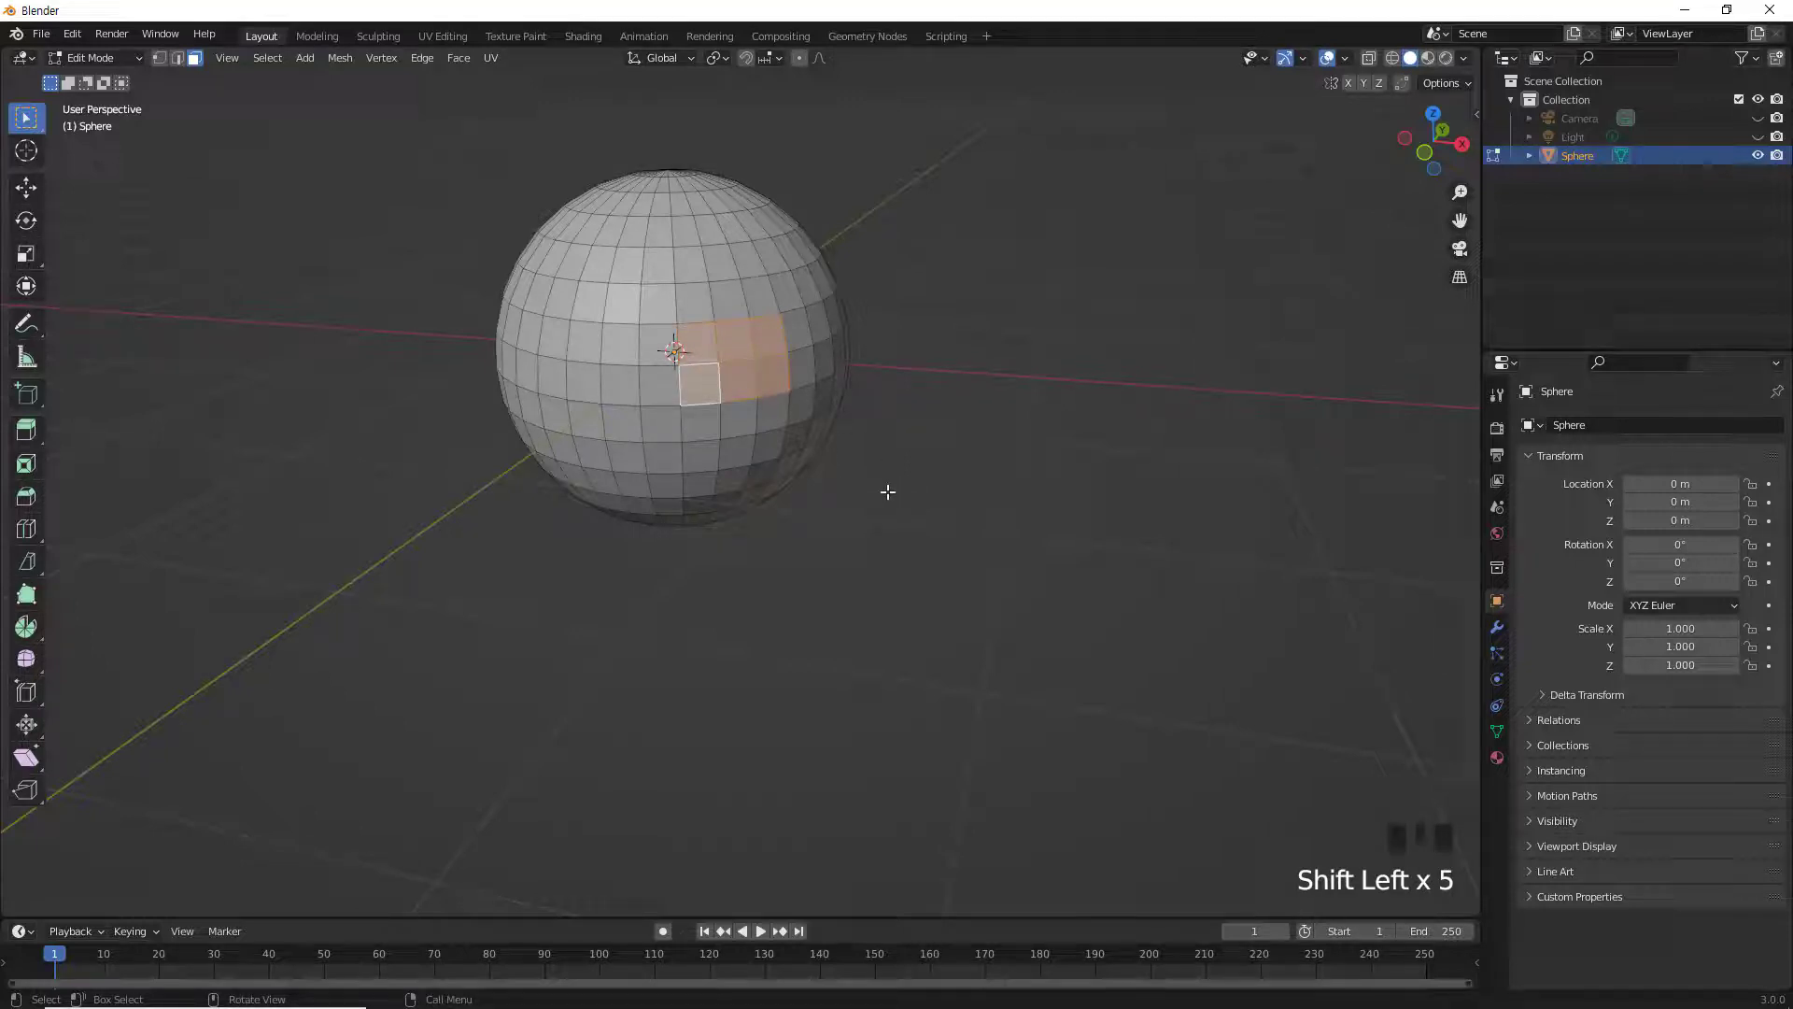
Step: Extrude the four selected faces in place at zero offset, leaving duplicate geometry
key(e)
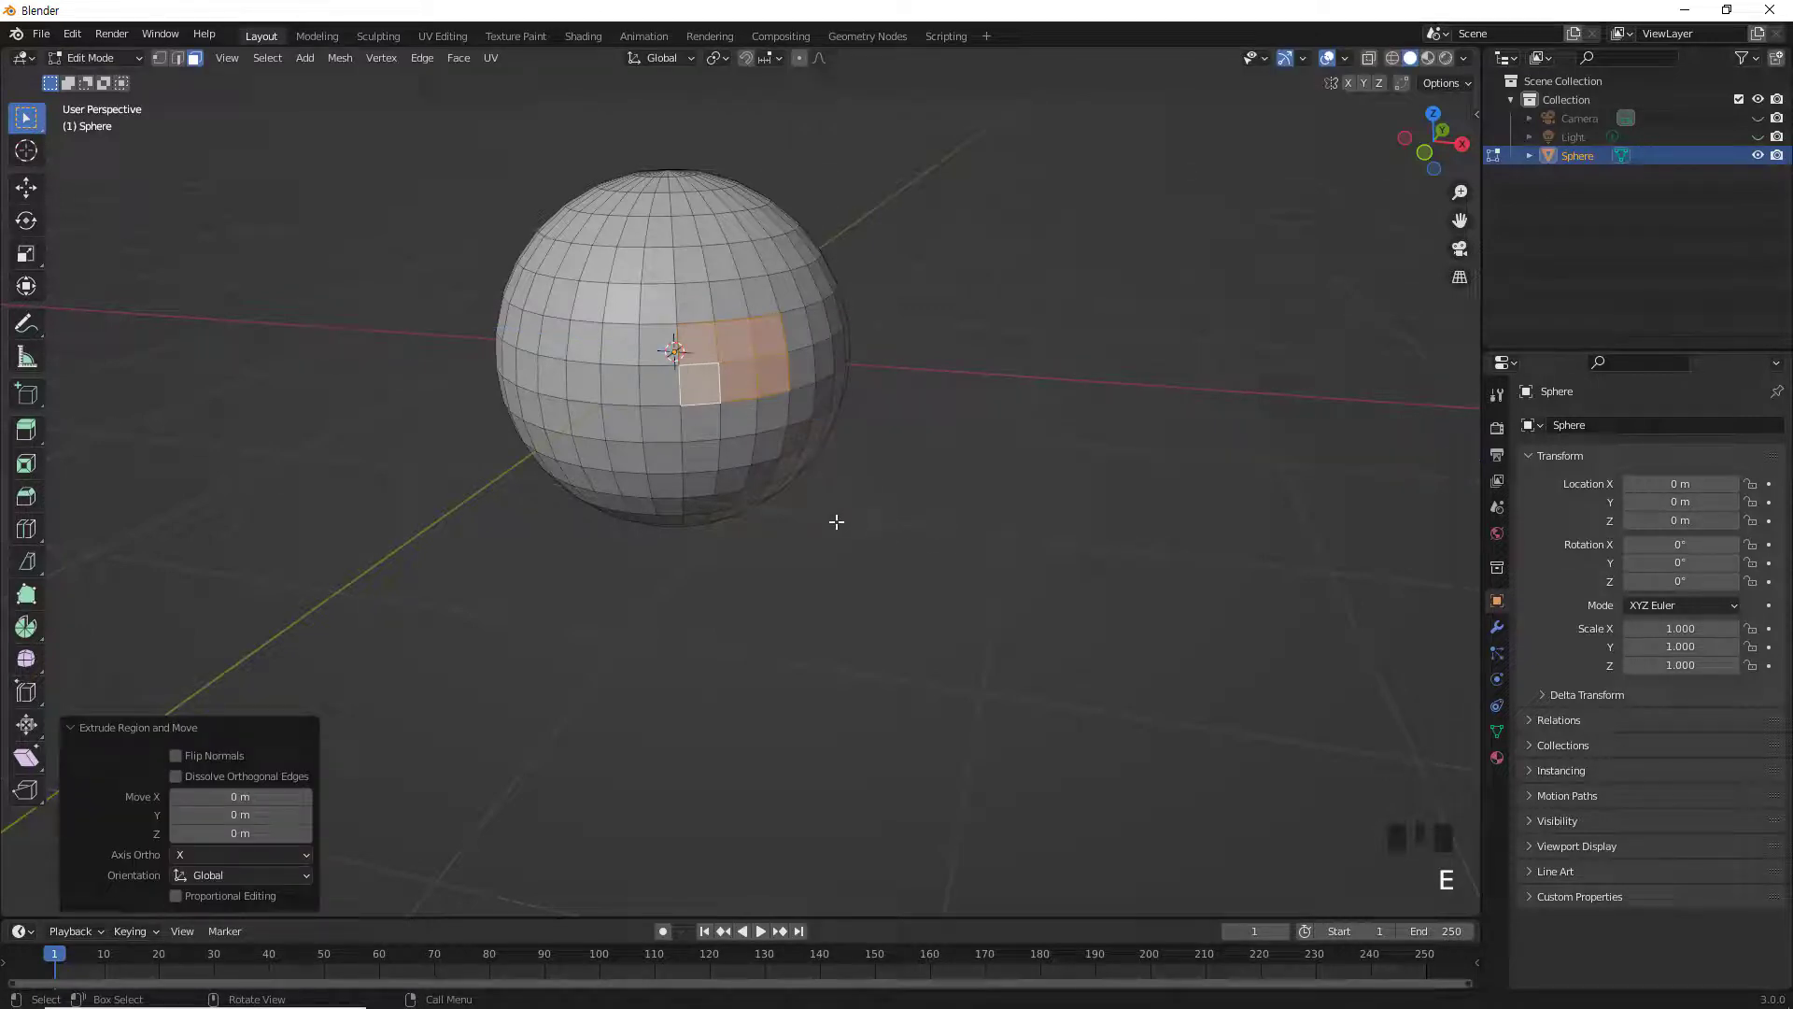
key(g)
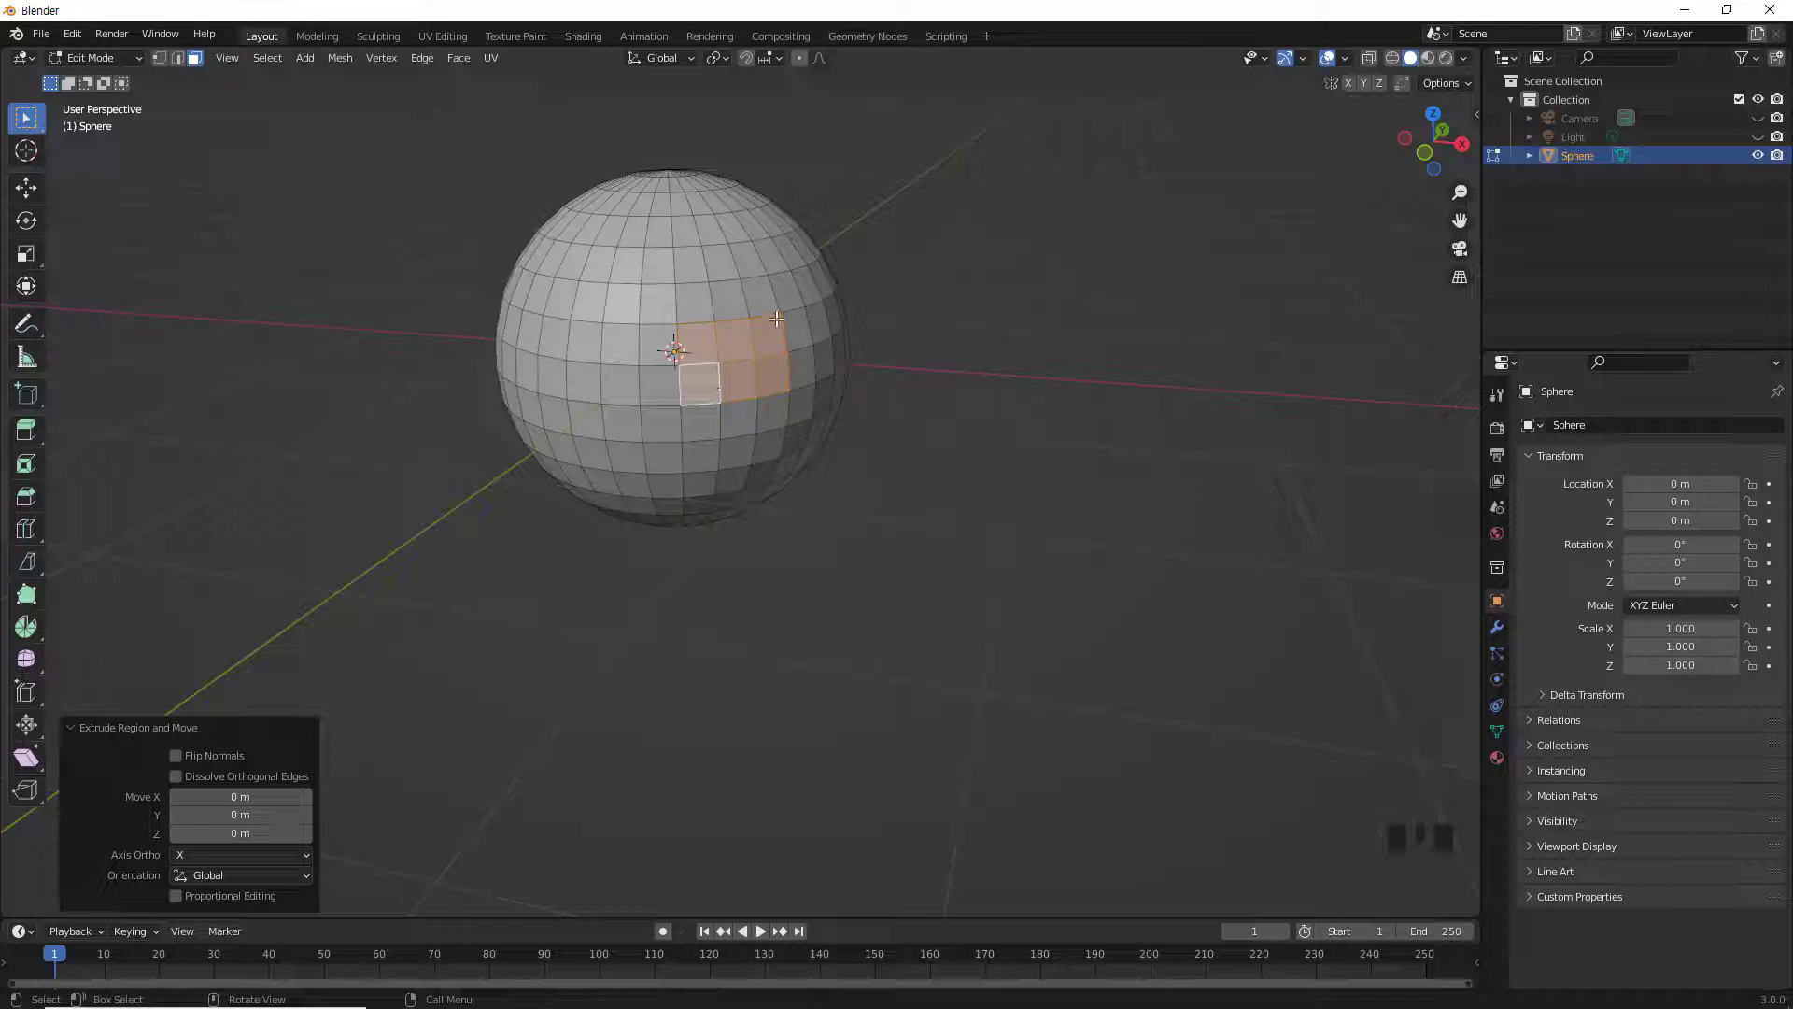
scroll(up, 3)
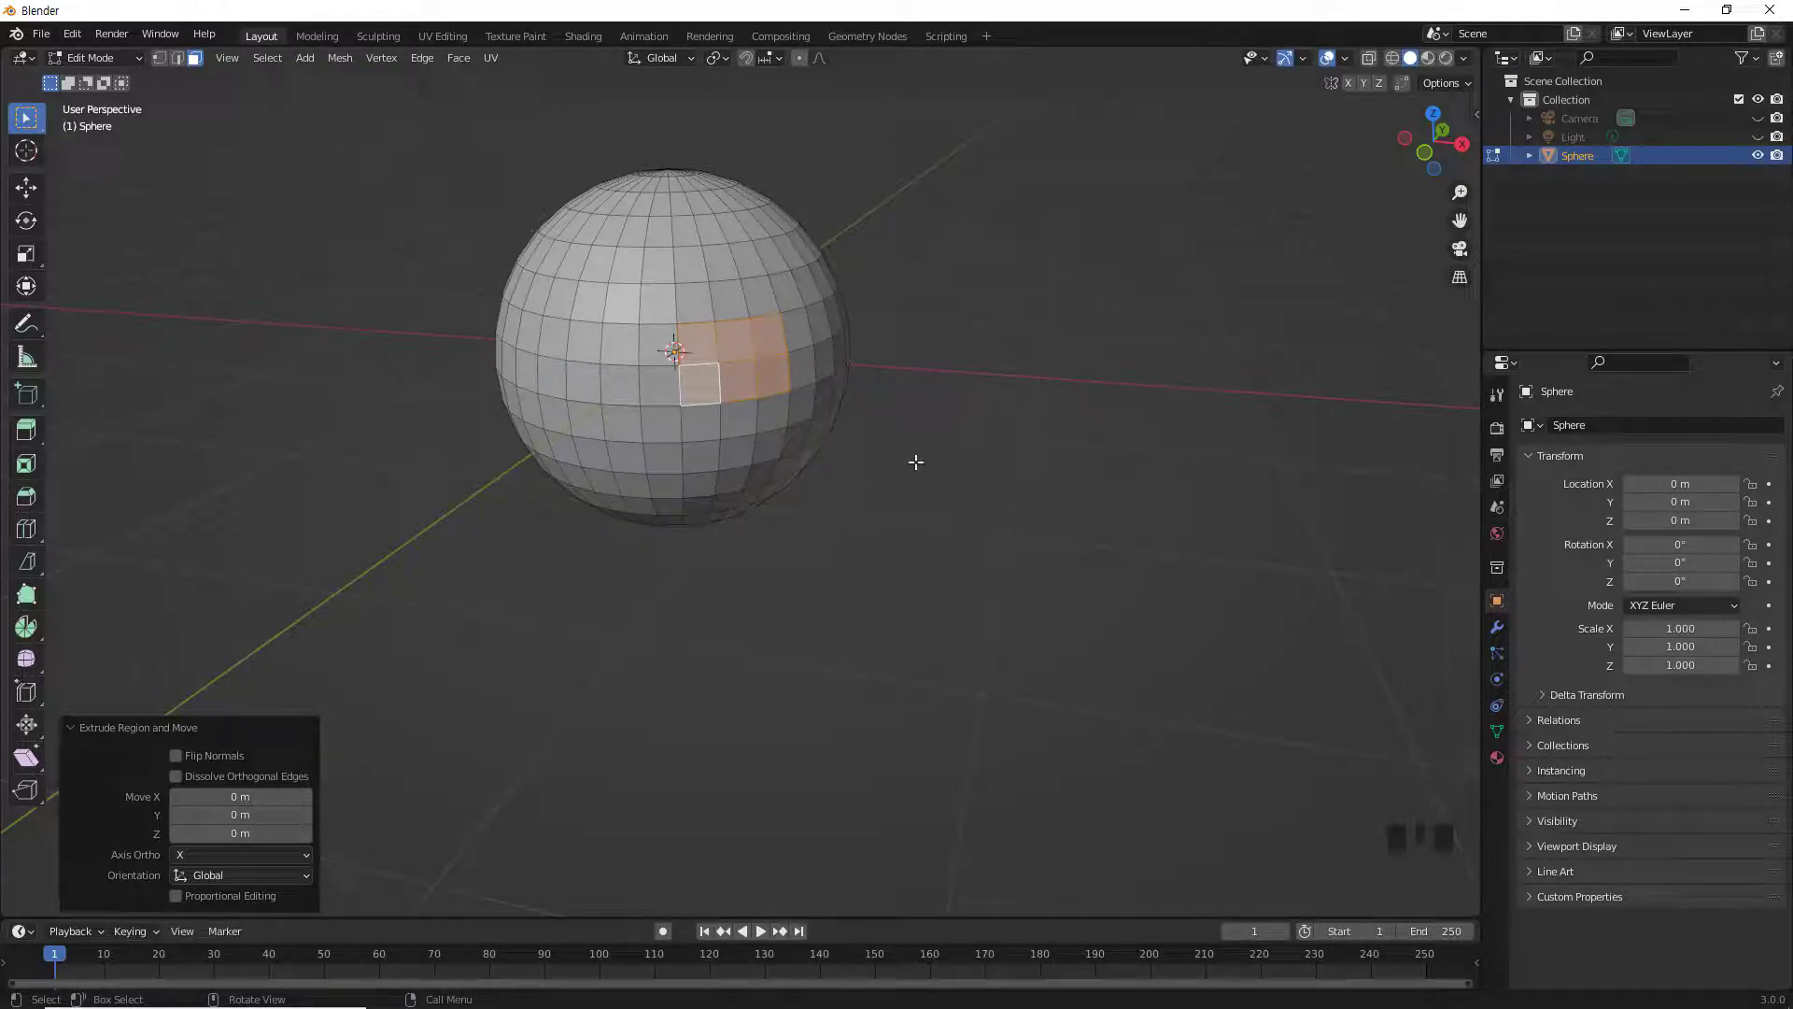
Step: Select all sphere vertices and bring up Merge Vertices By Distance for the duplicates
key(a)
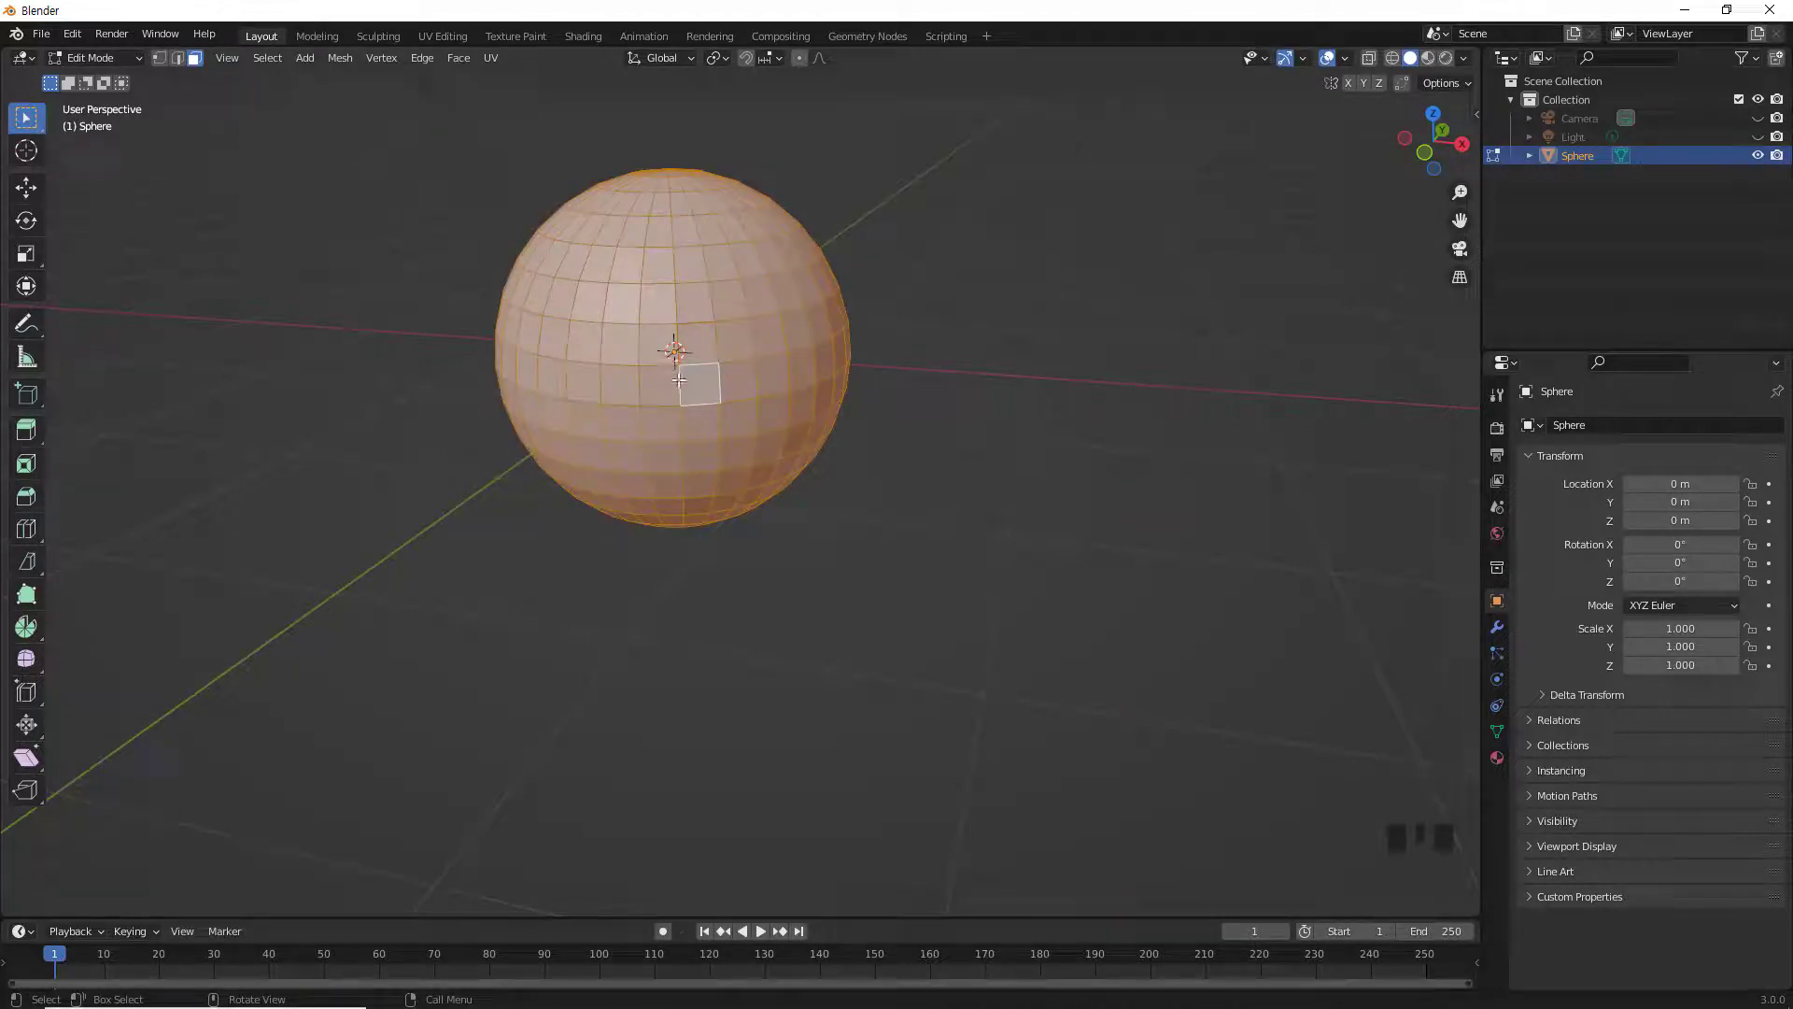
right_click(910, 353)
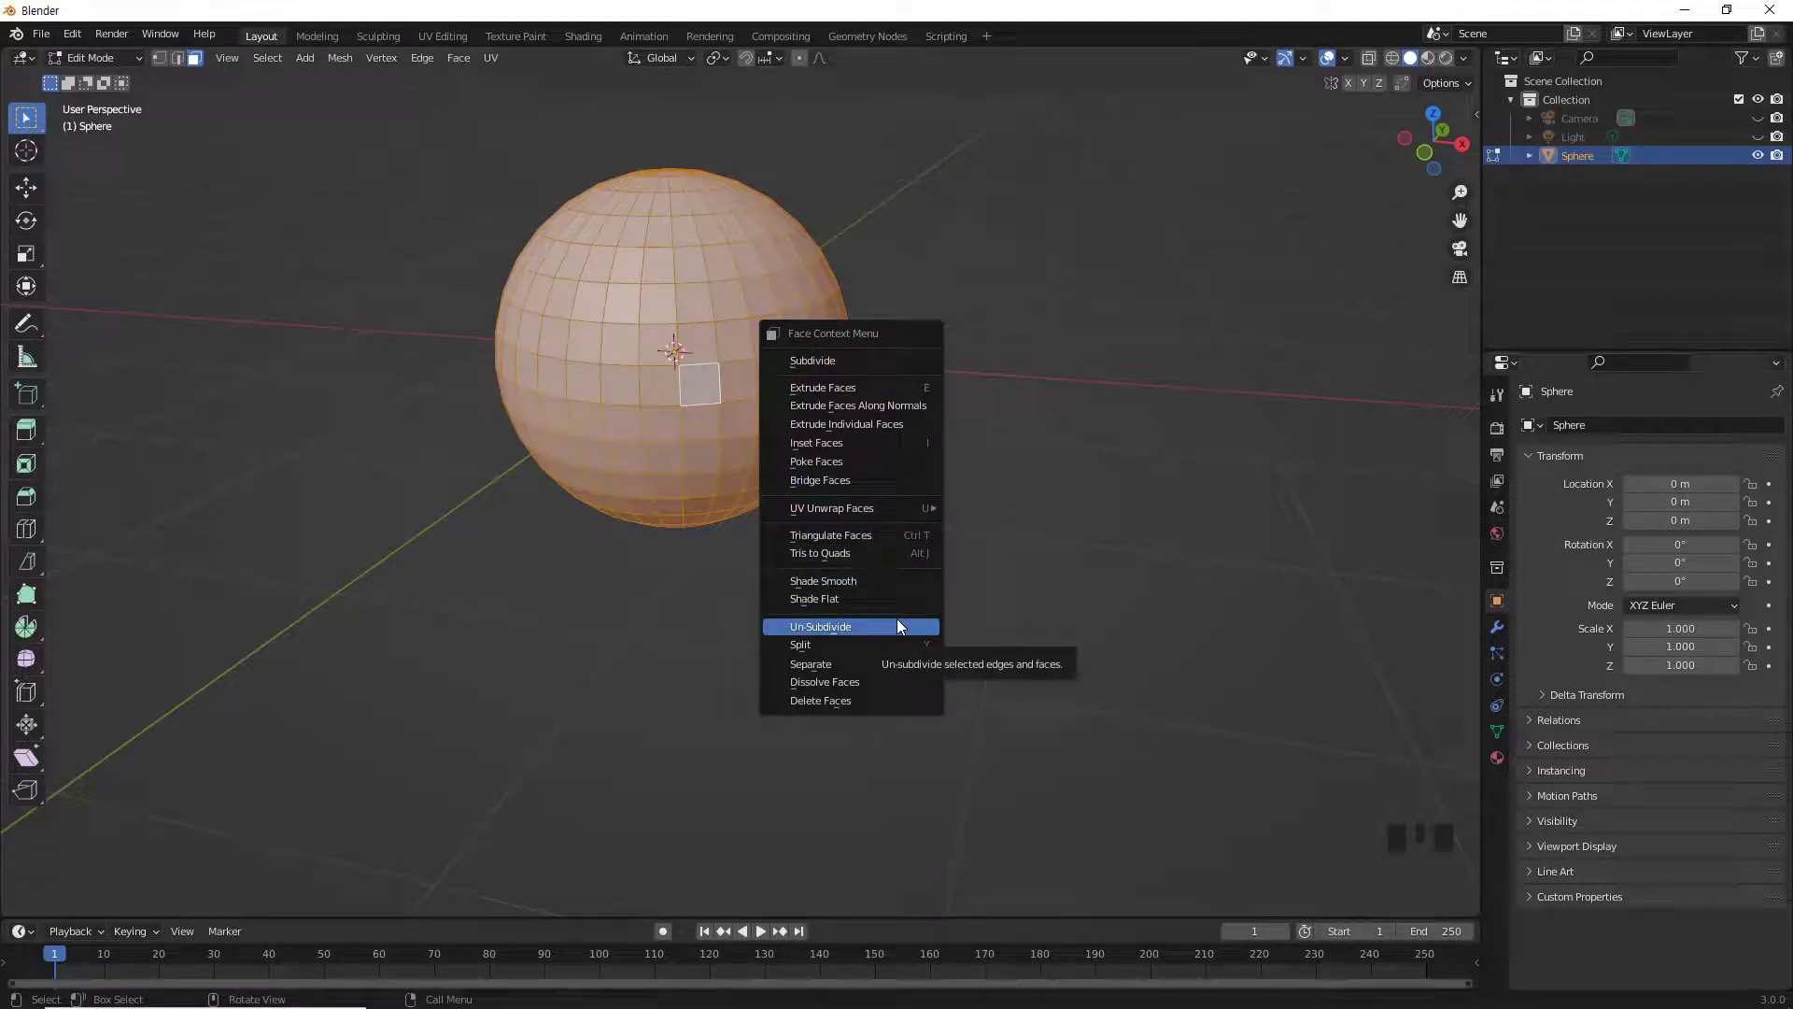
click(162, 60)
right_click(963, 465)
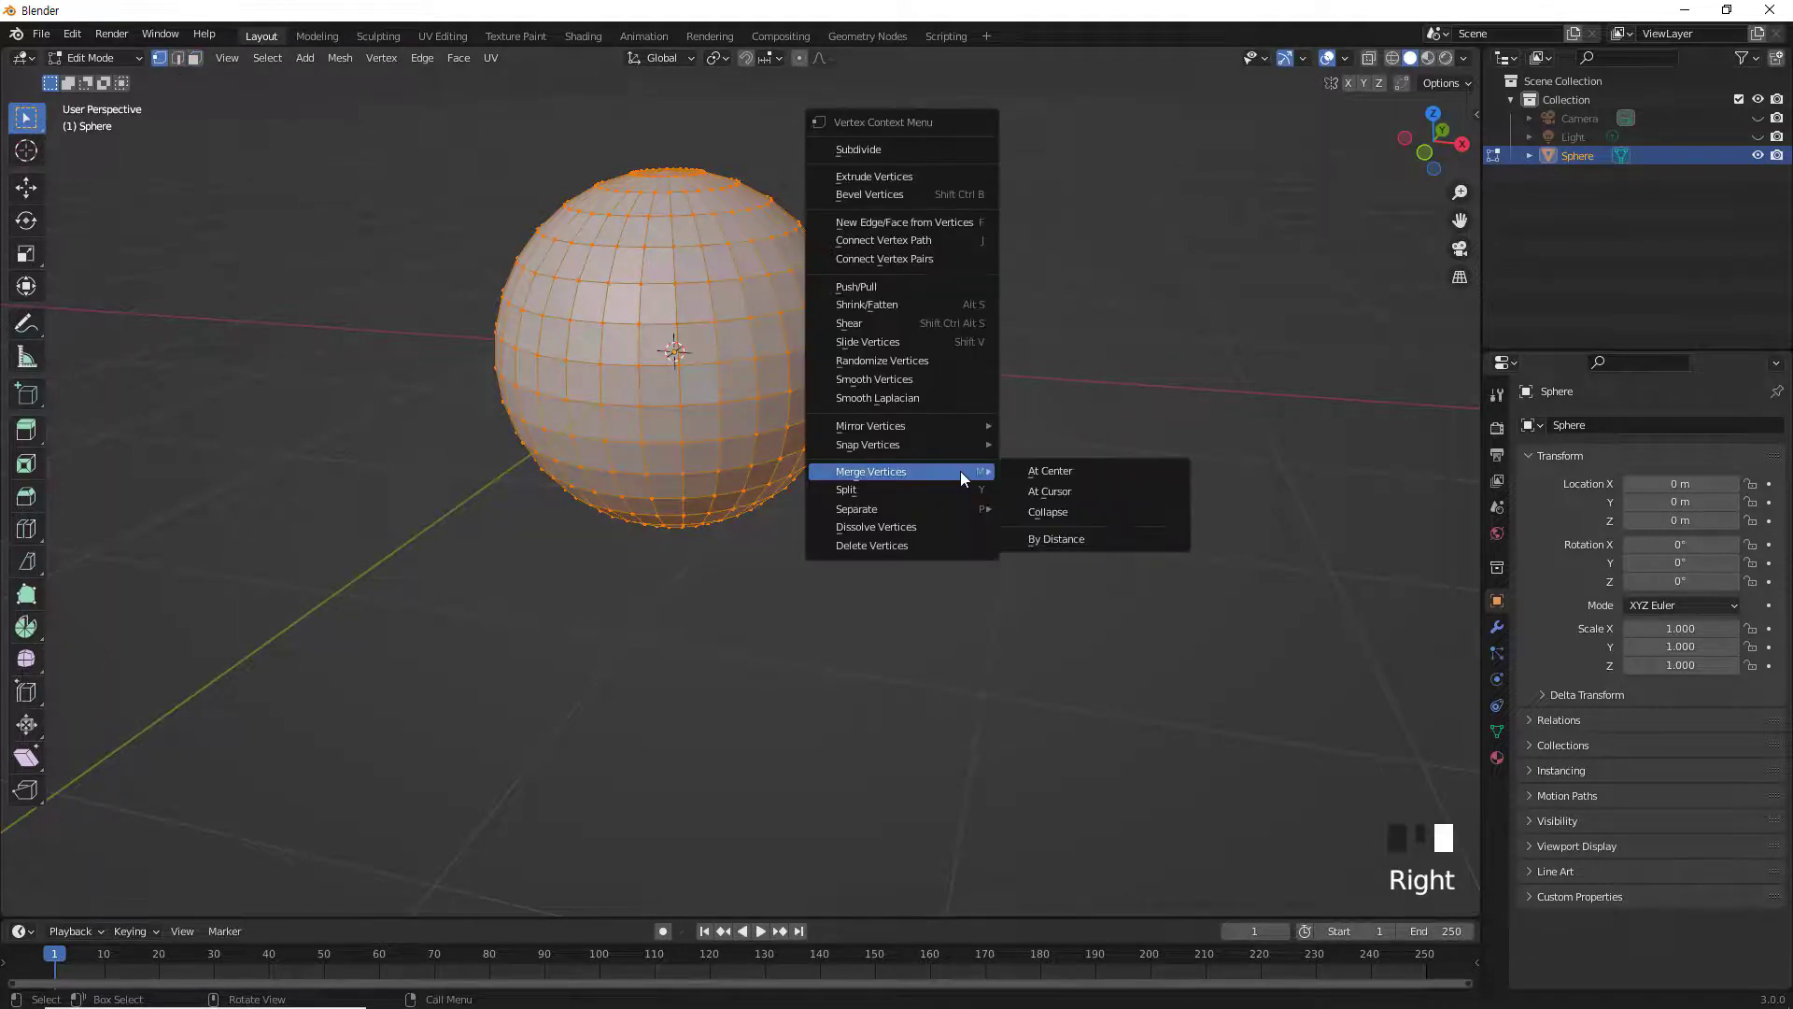
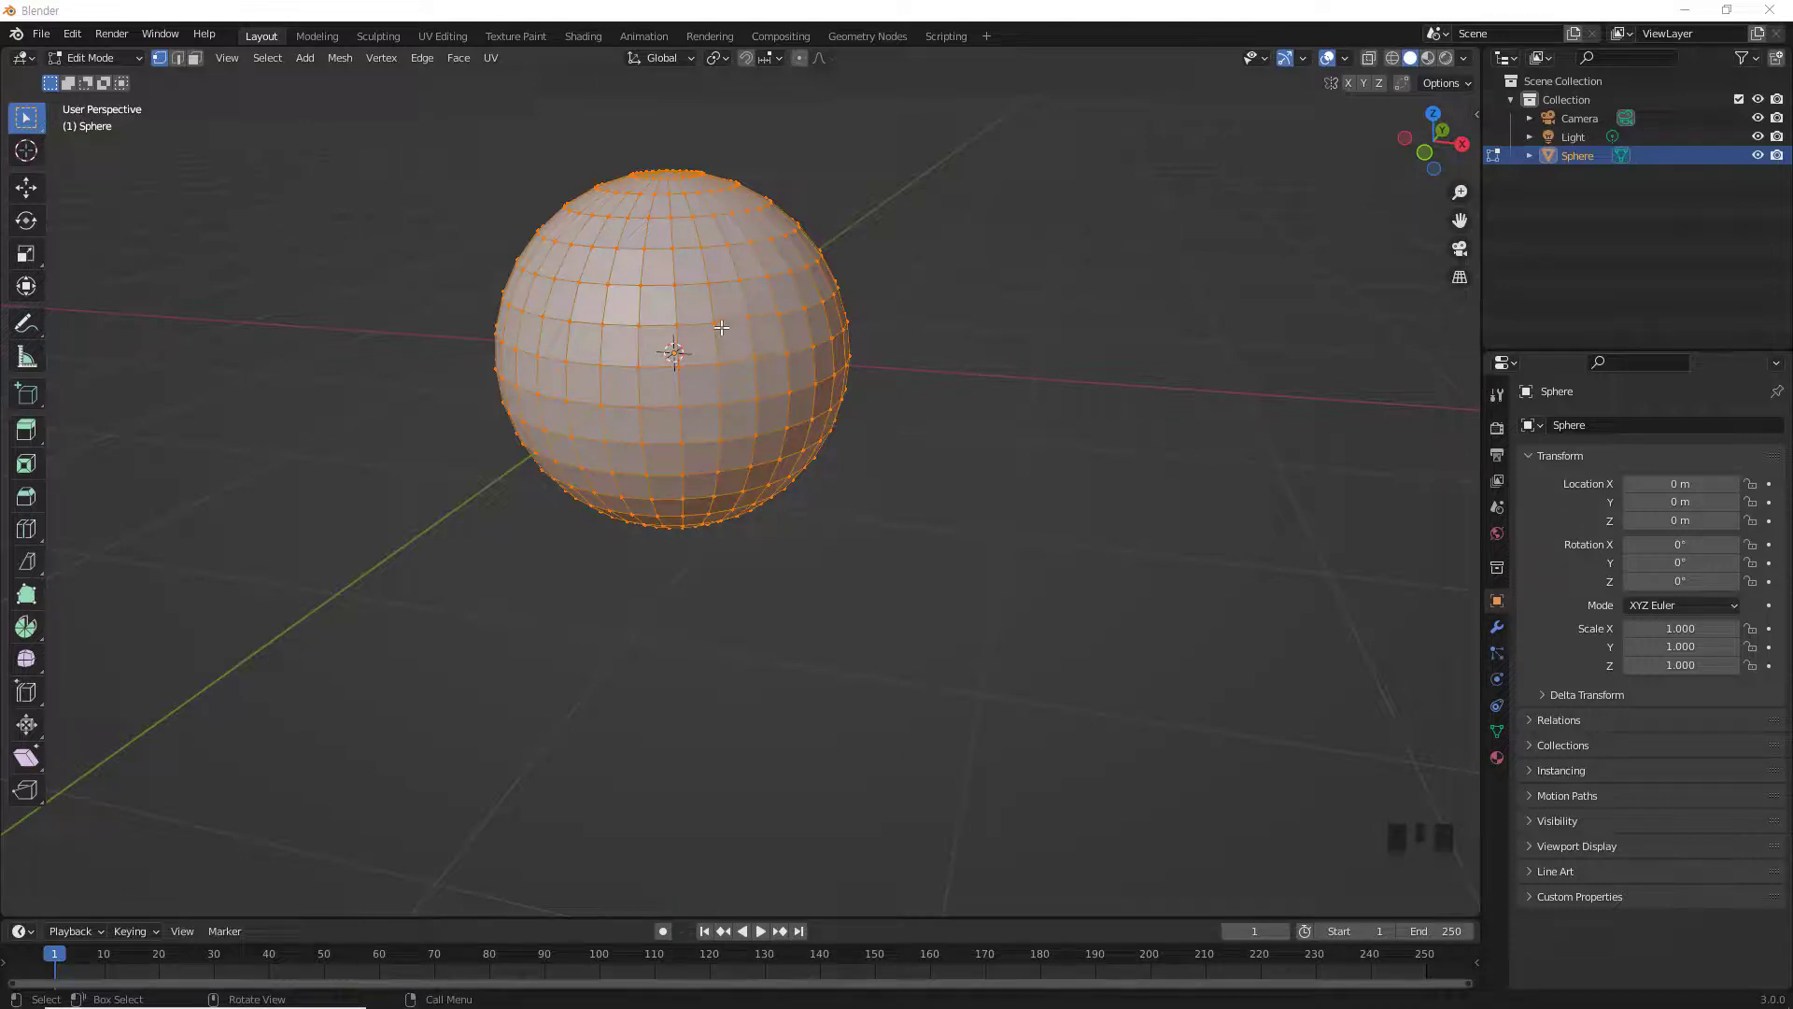
Step: Select a single vertex on the sphere's front and begin moving it
click(721, 317)
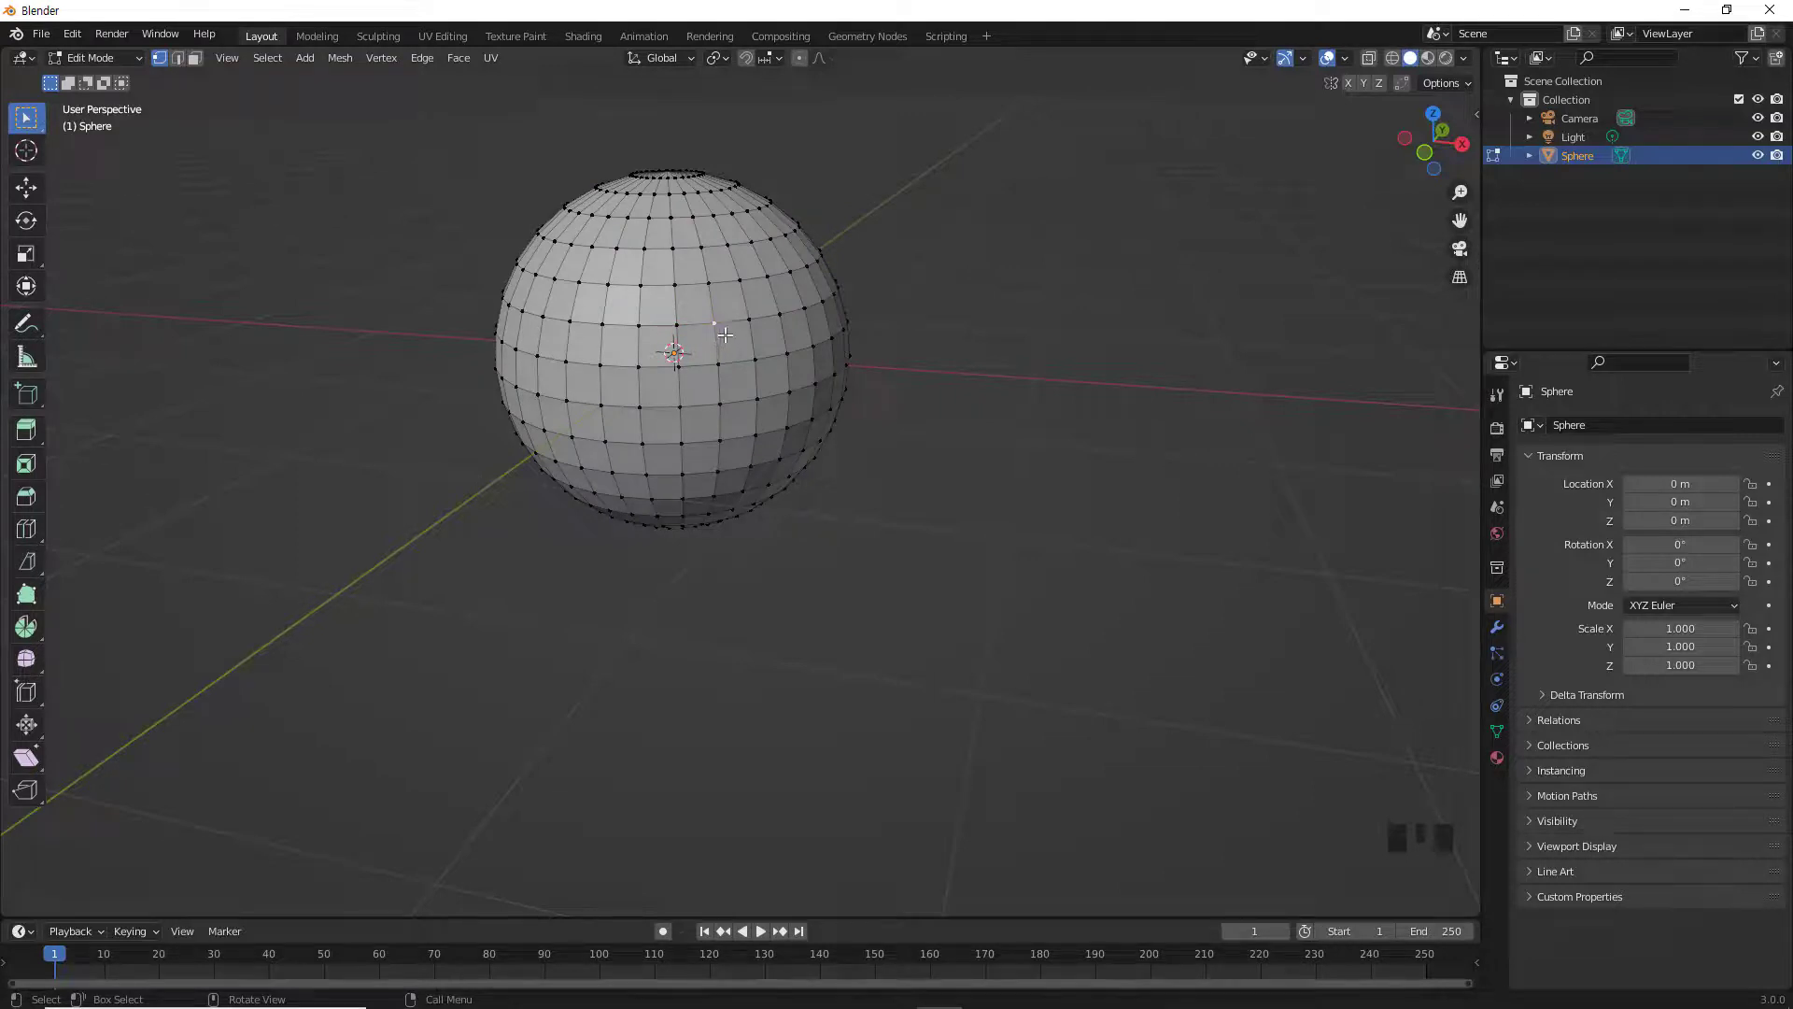
key(g)
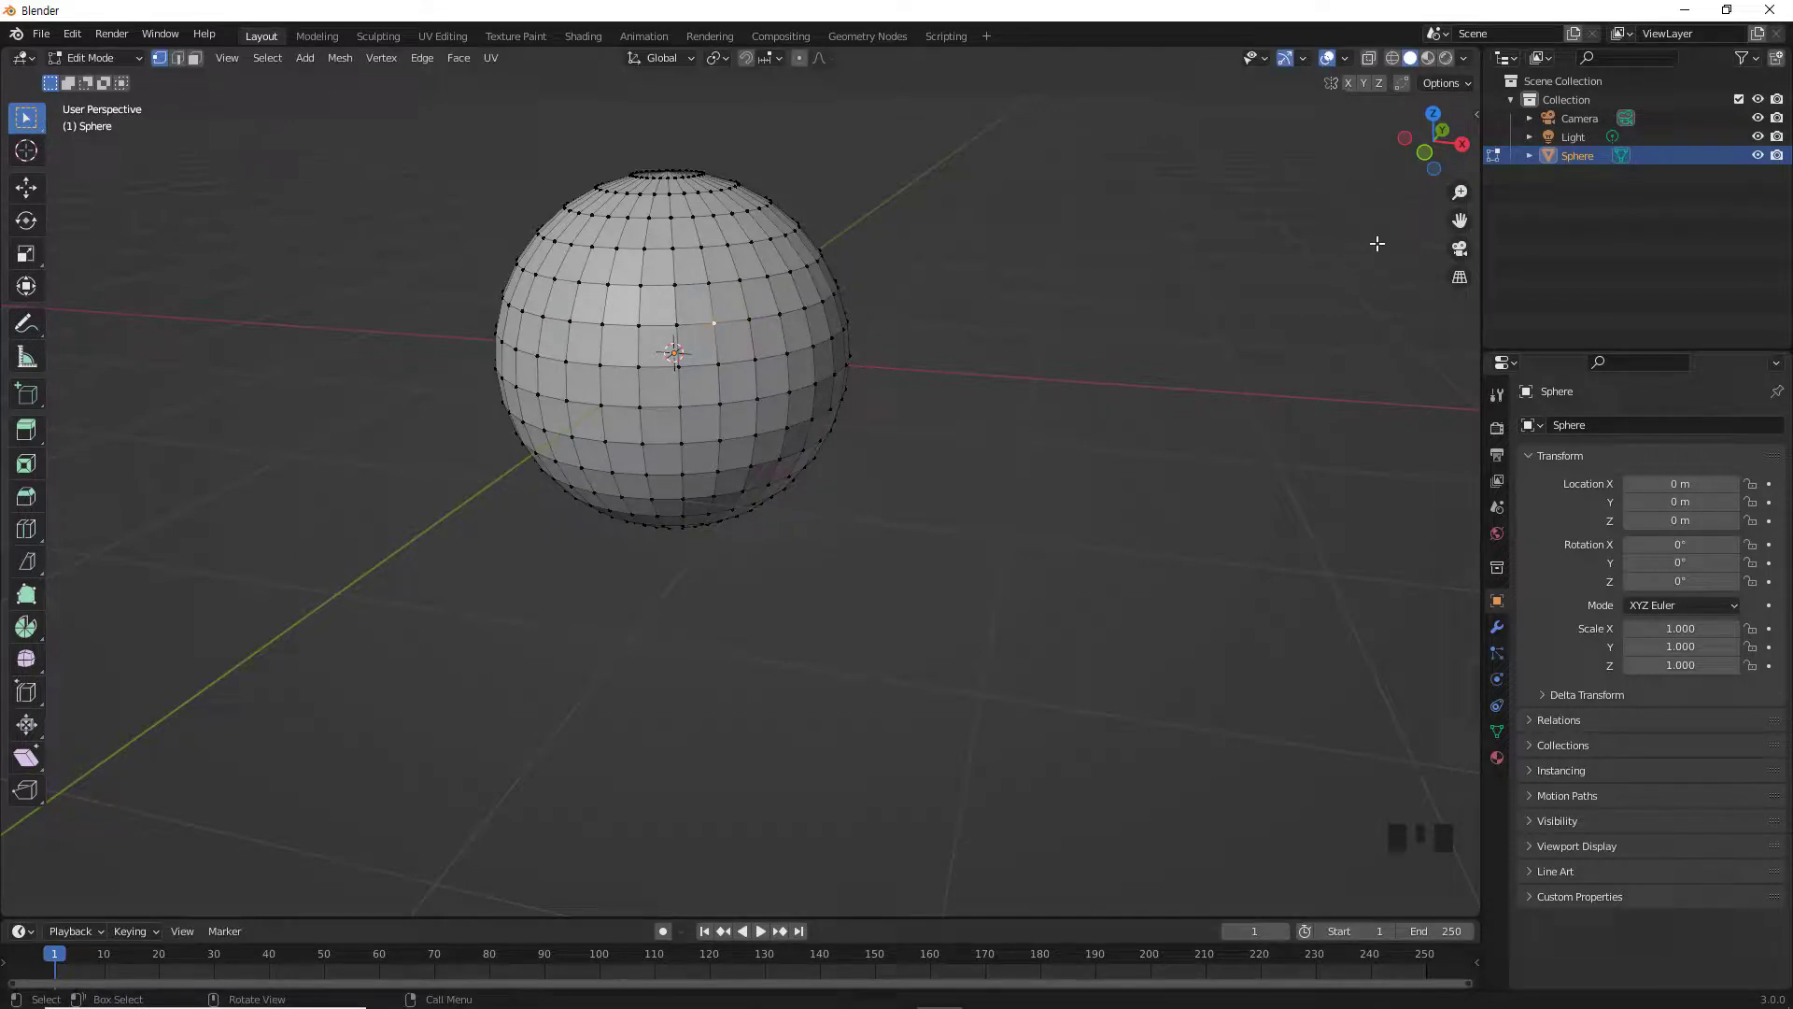
Step: Enable Auto Merge under Options in the sidebar's Tool settings
key(n)
click(1474, 160)
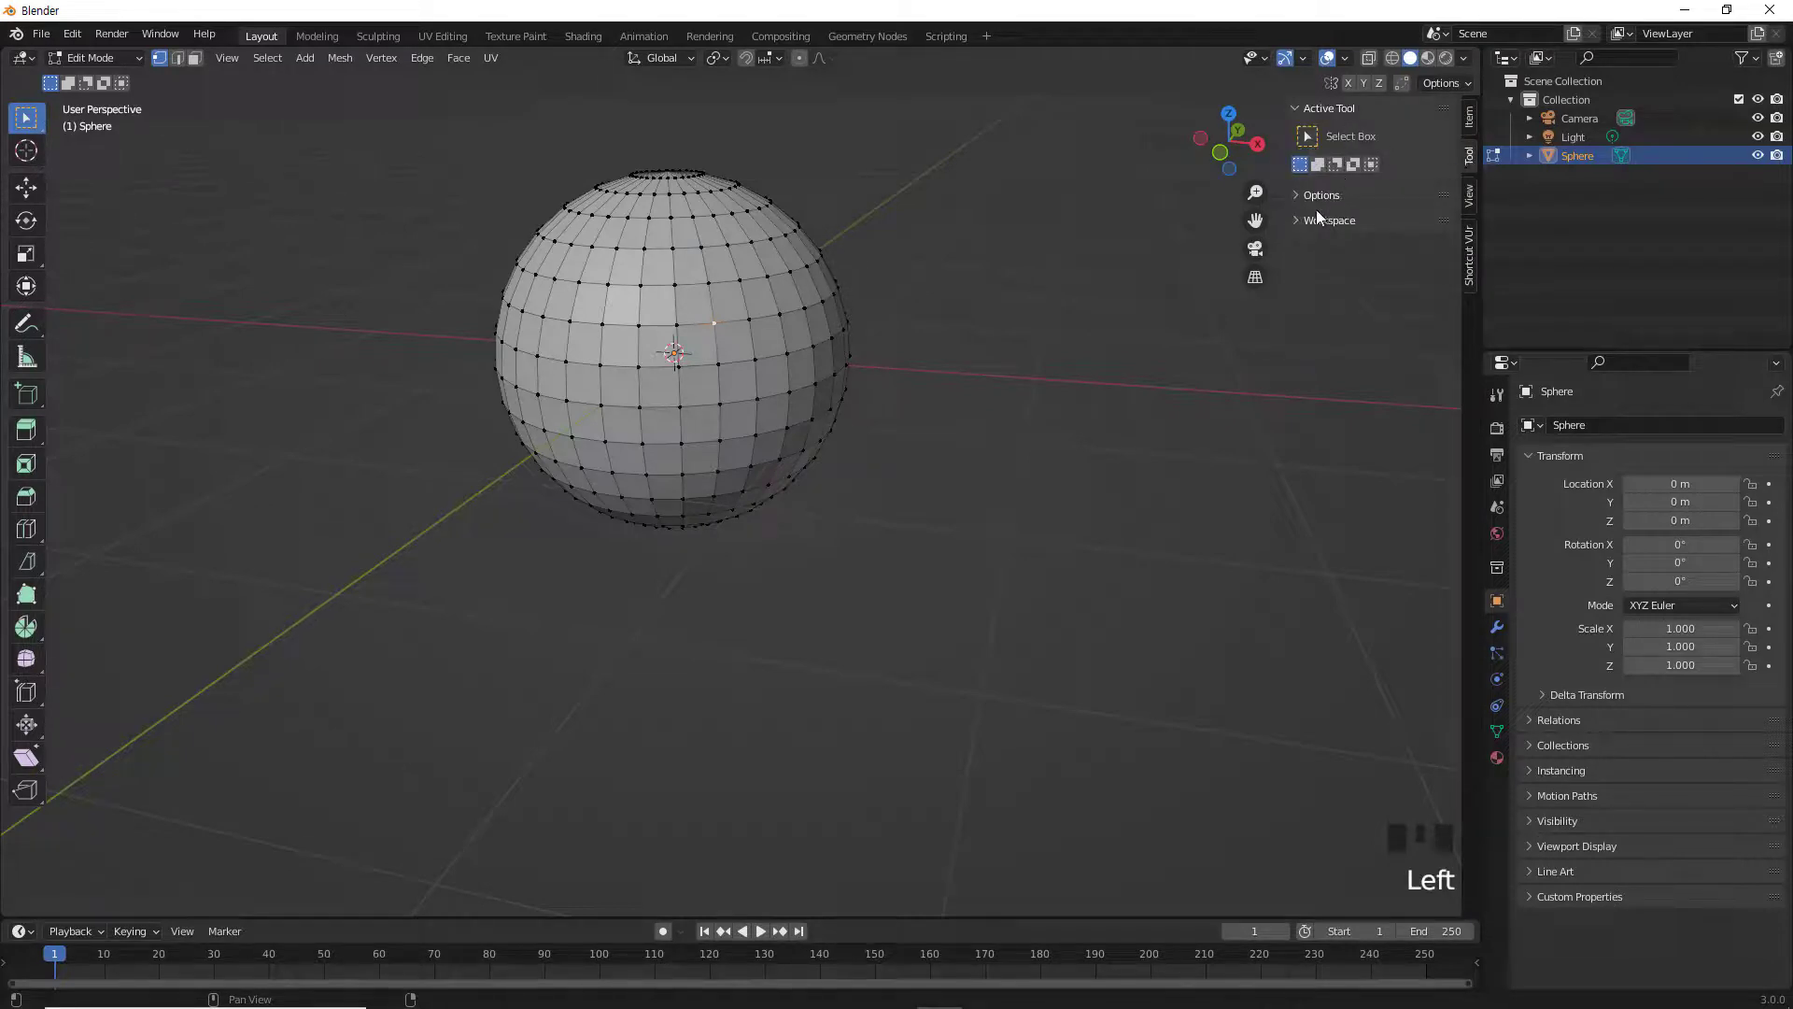
click(1306, 202)
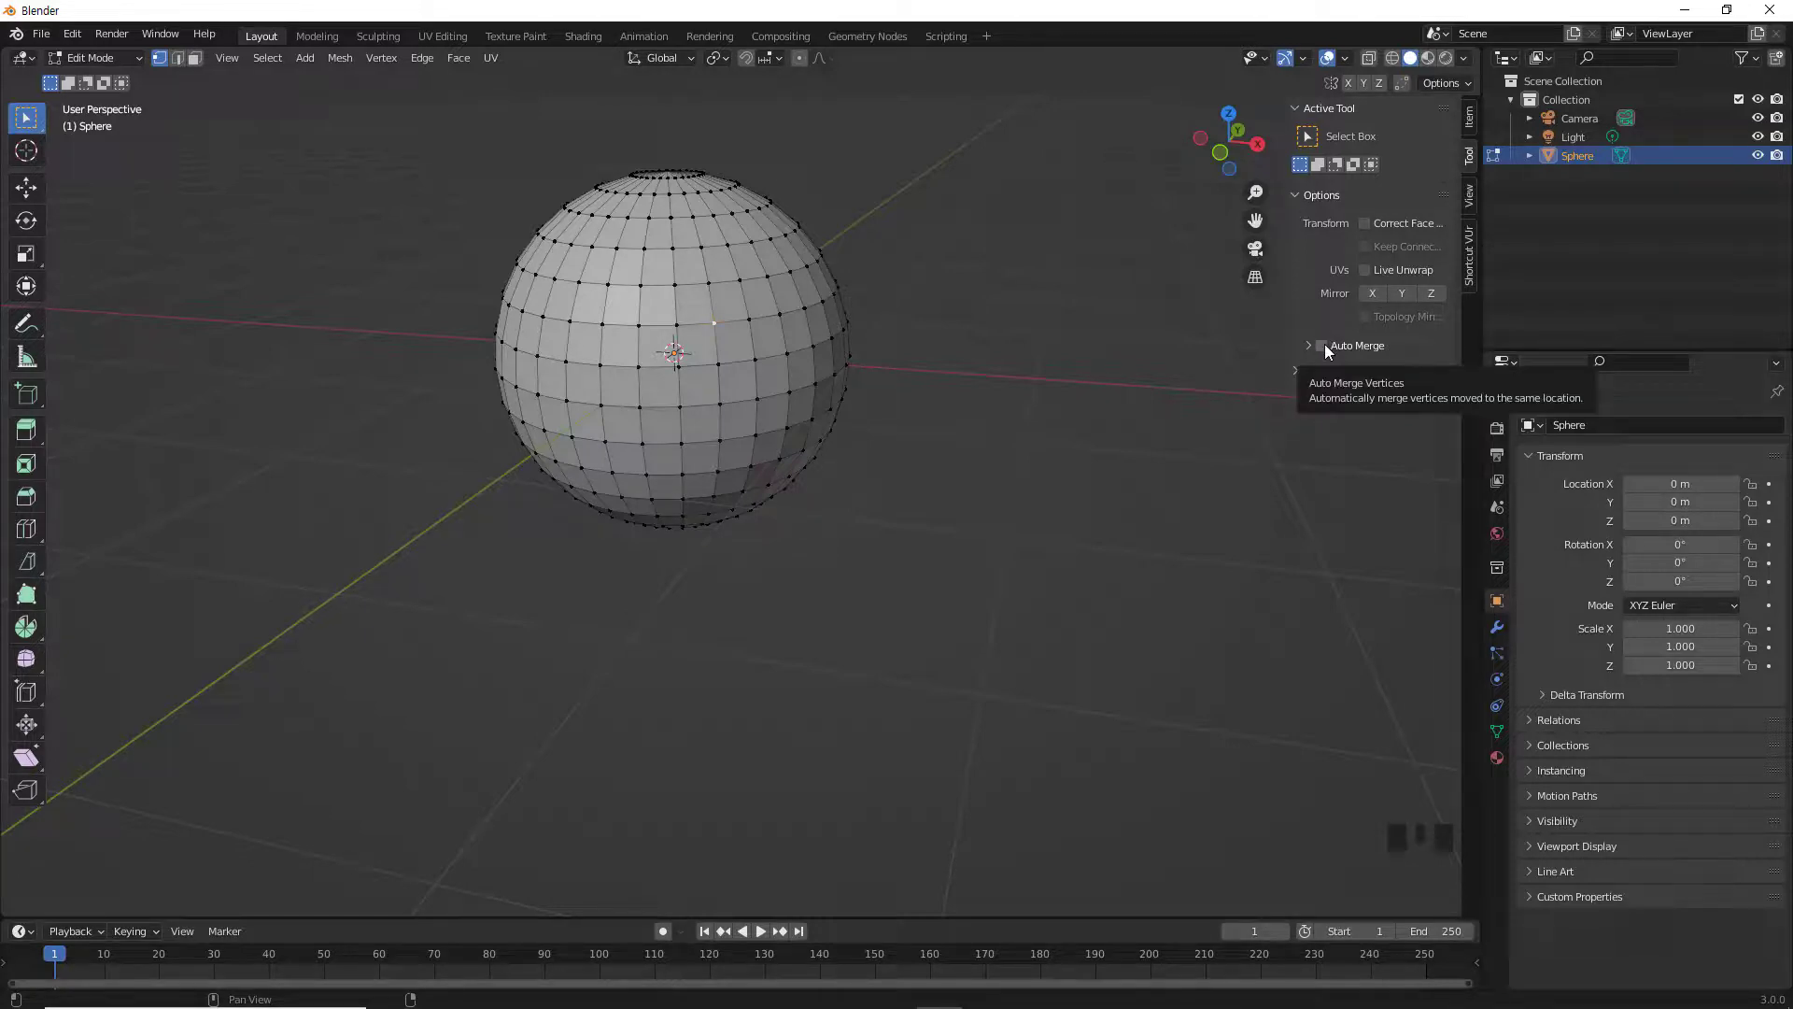
click(1330, 349)
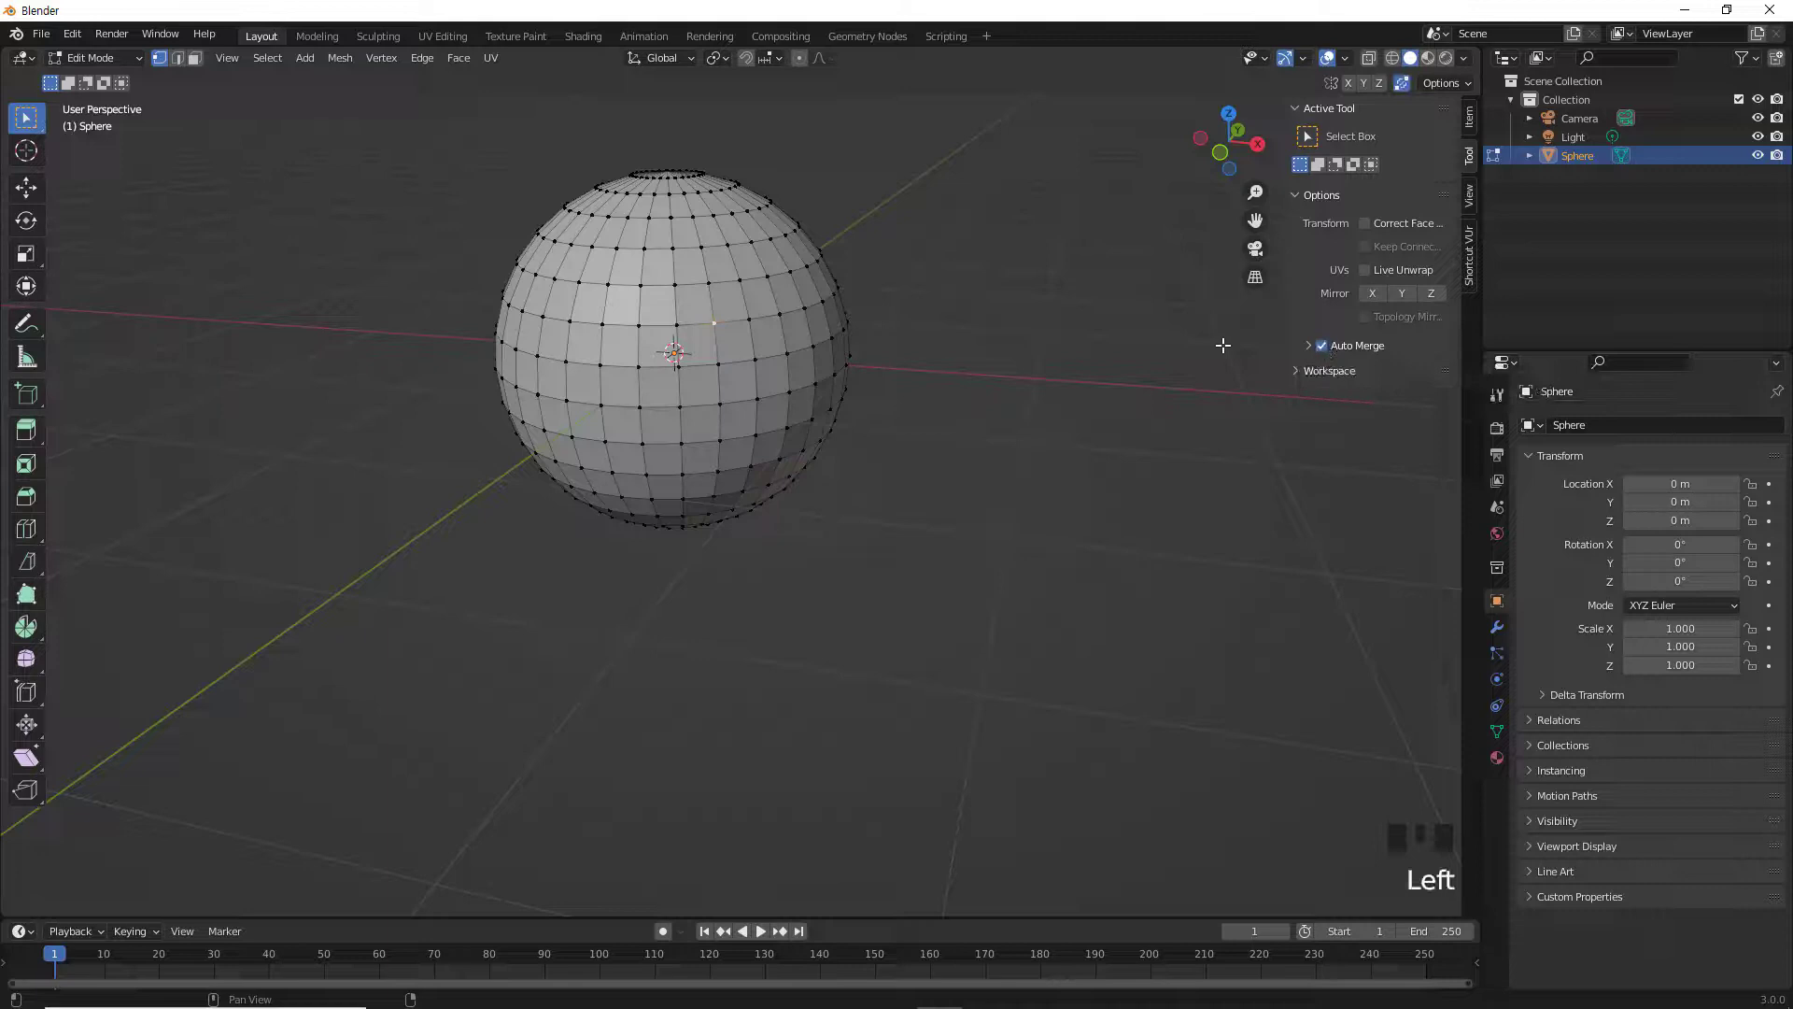
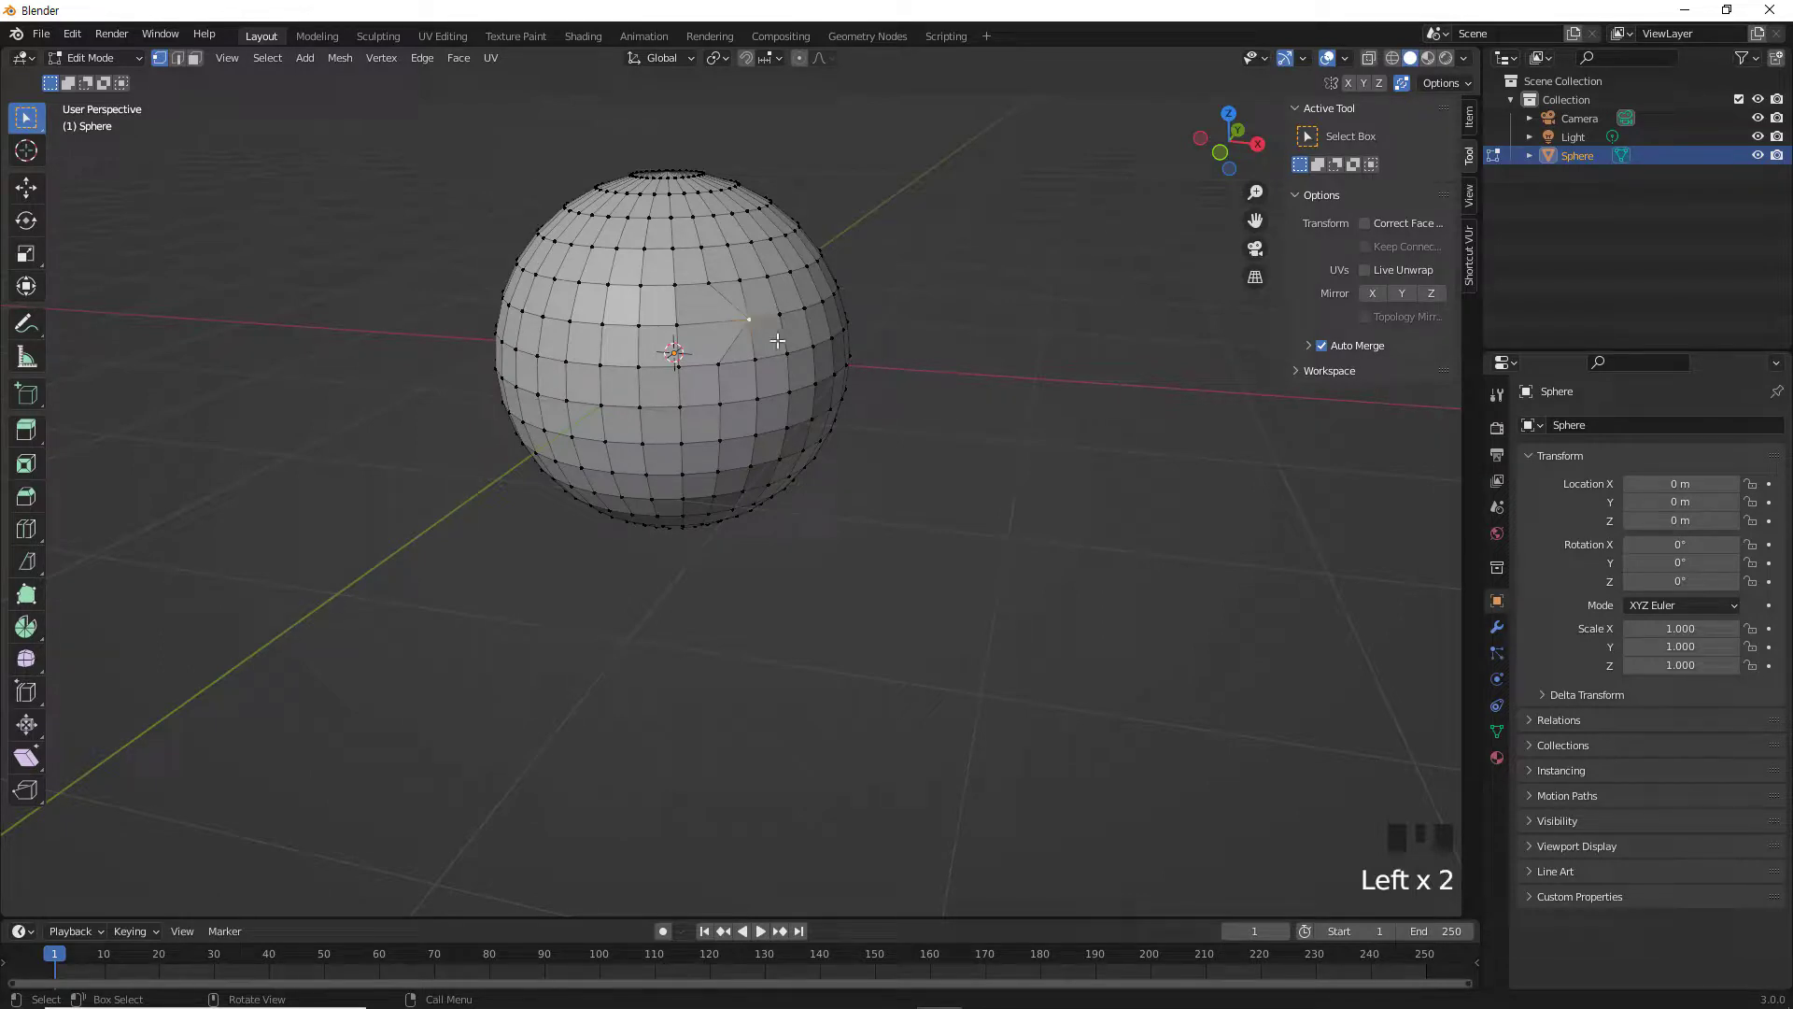
Step: Vertex-slide the selected vertex onto its neighbour so they merge, then disable Auto Merge
key(g)
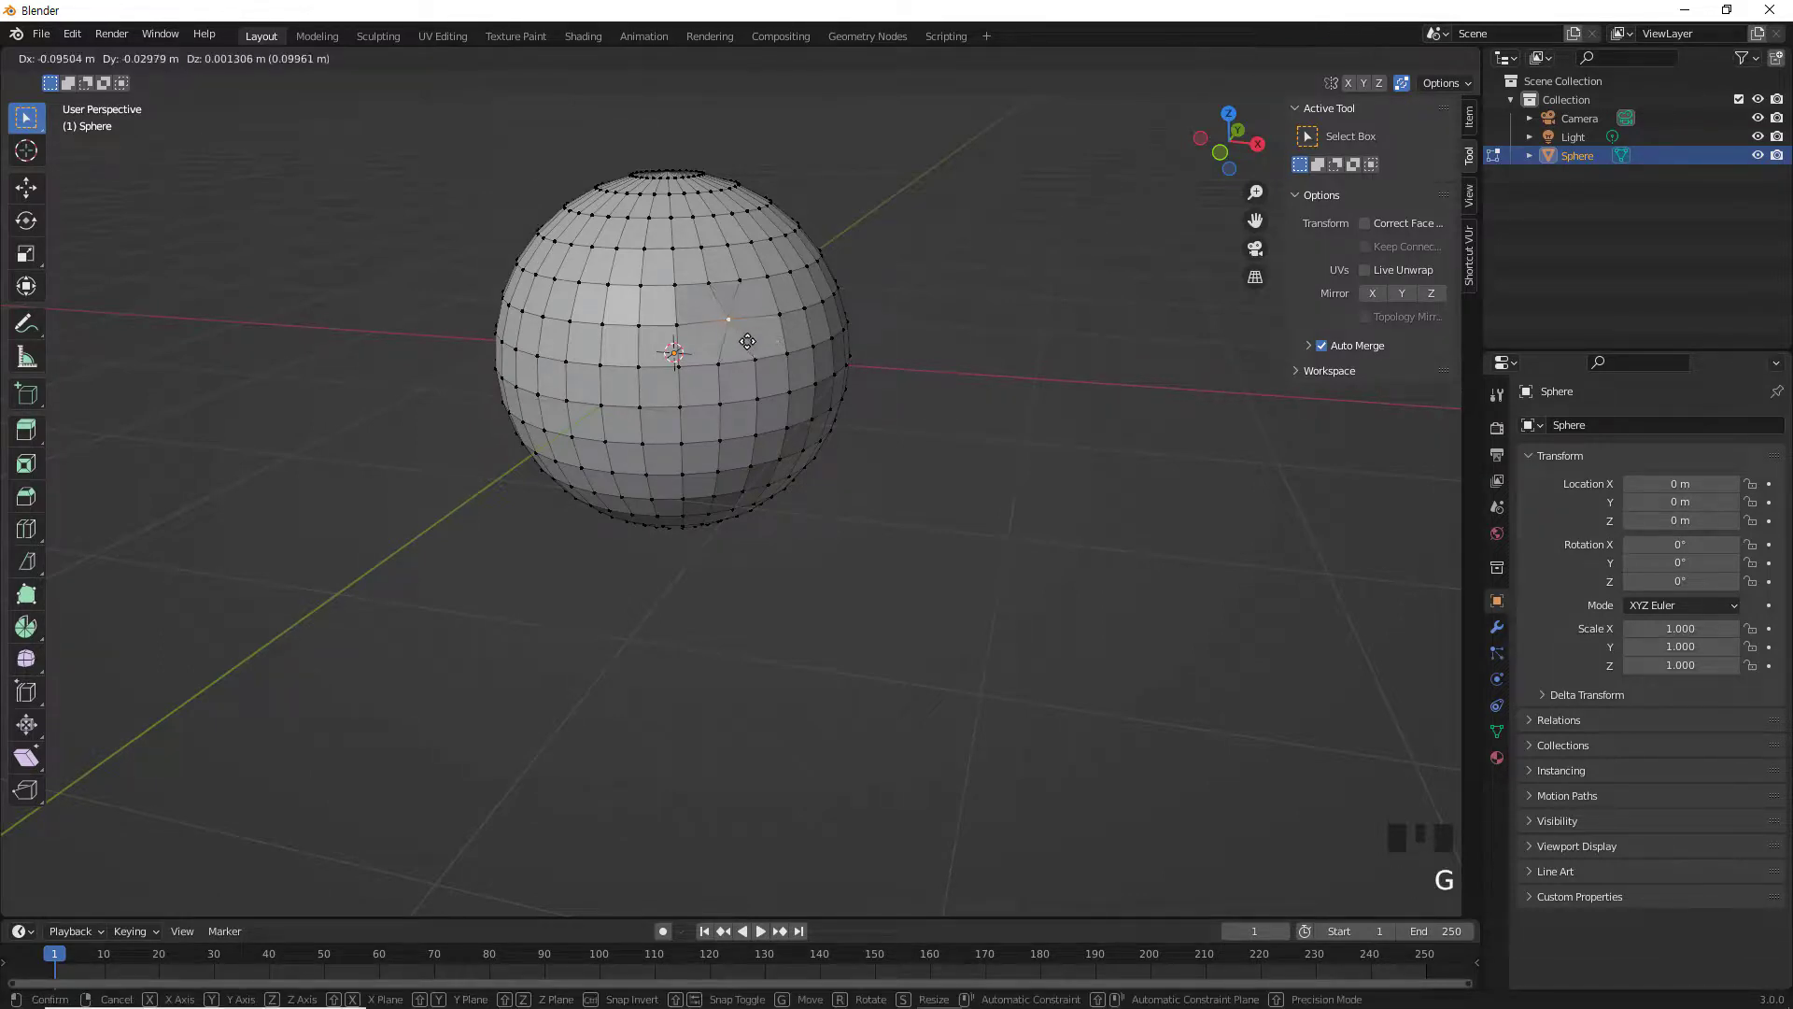
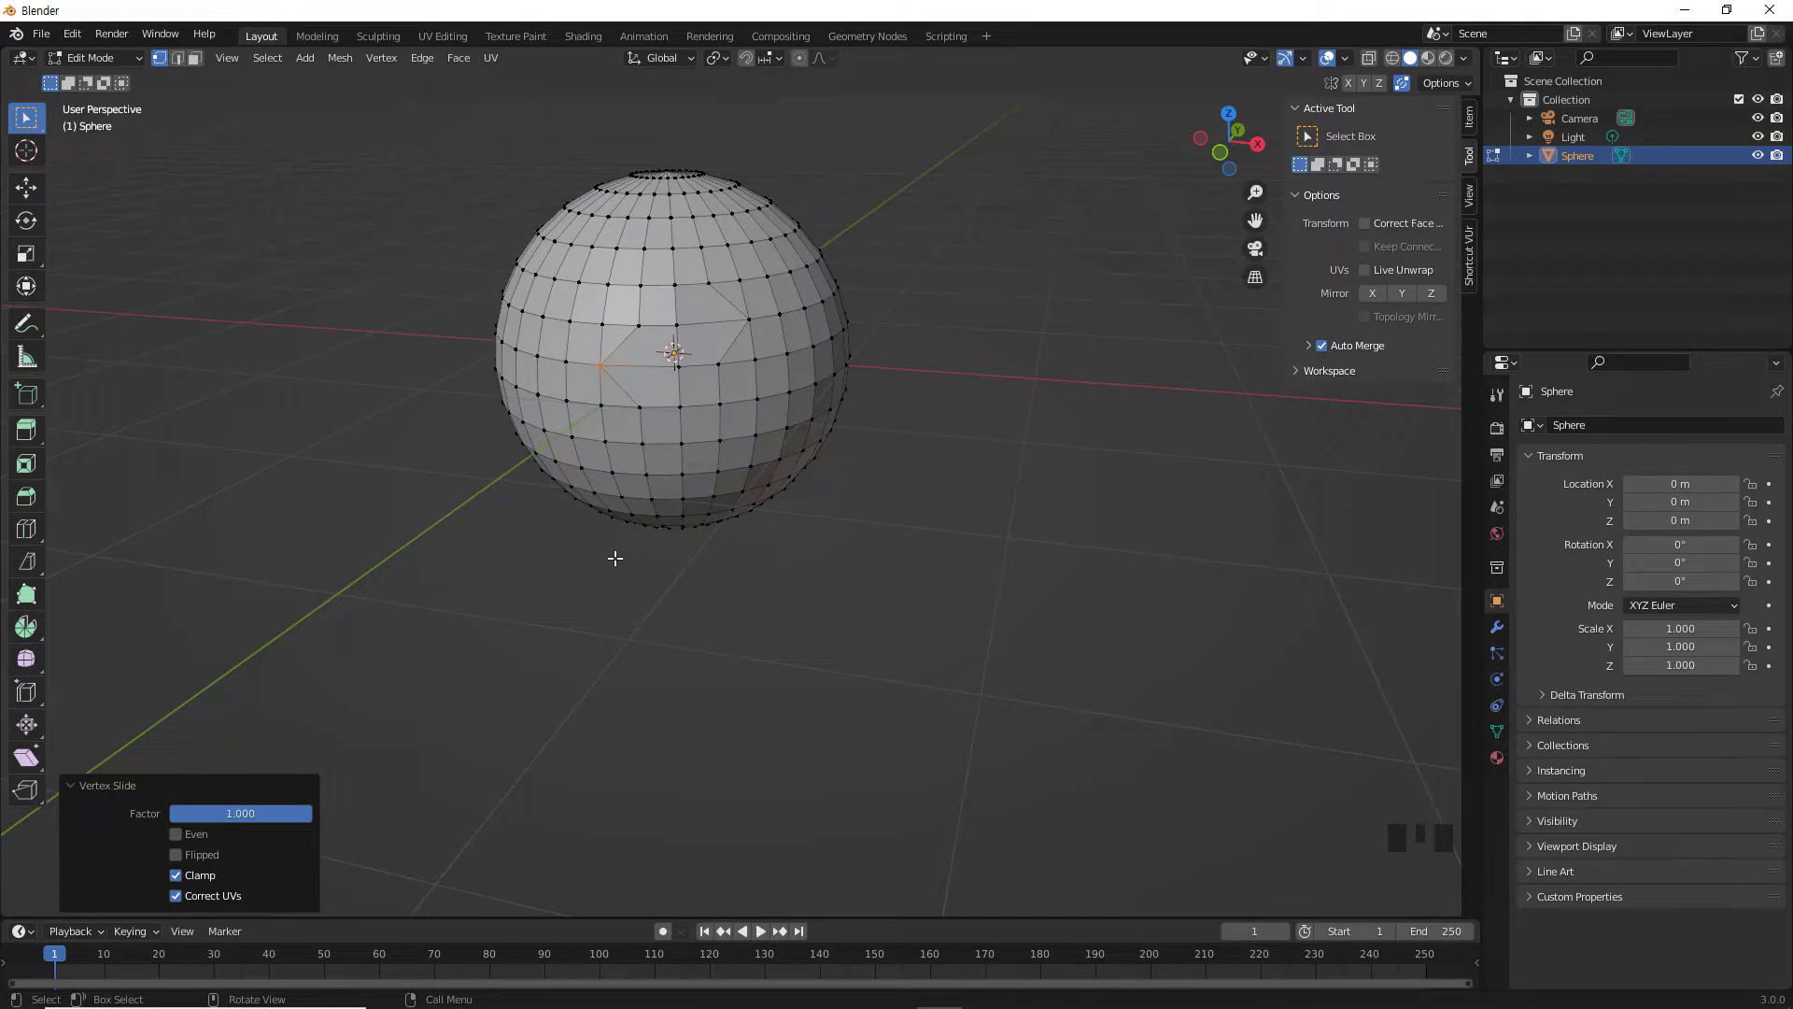
key(g)
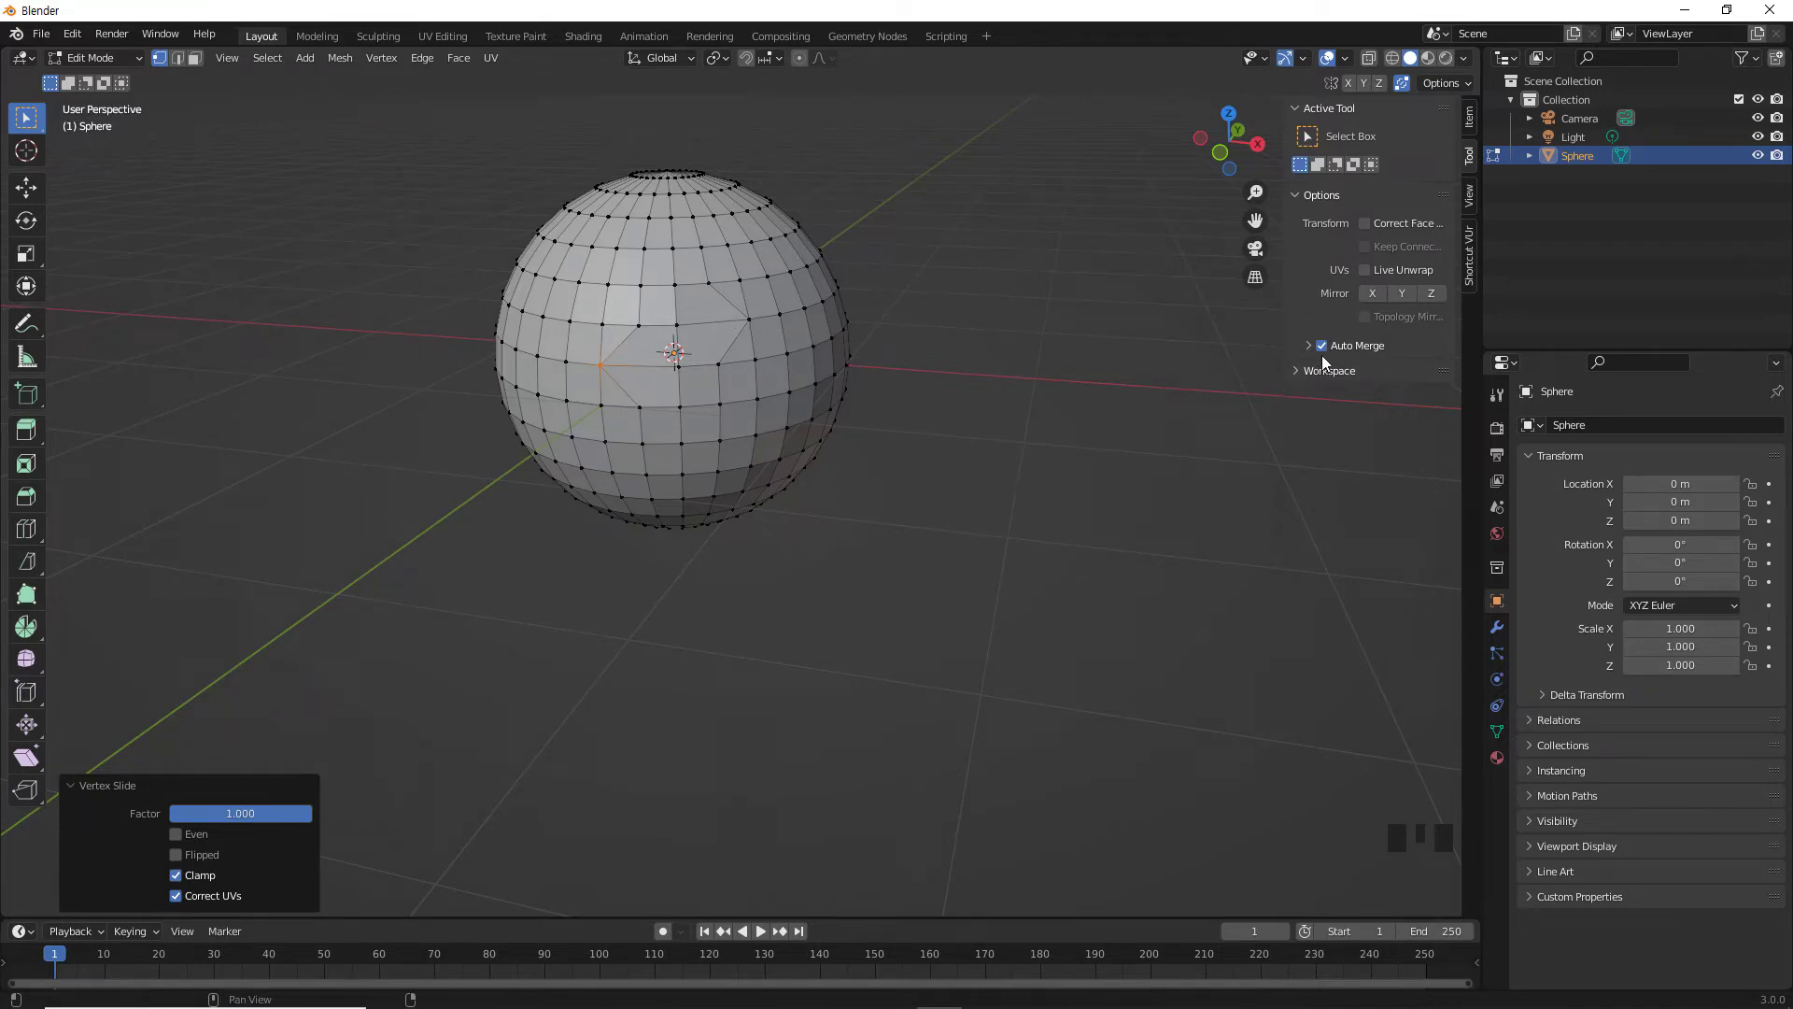
click(1330, 351)
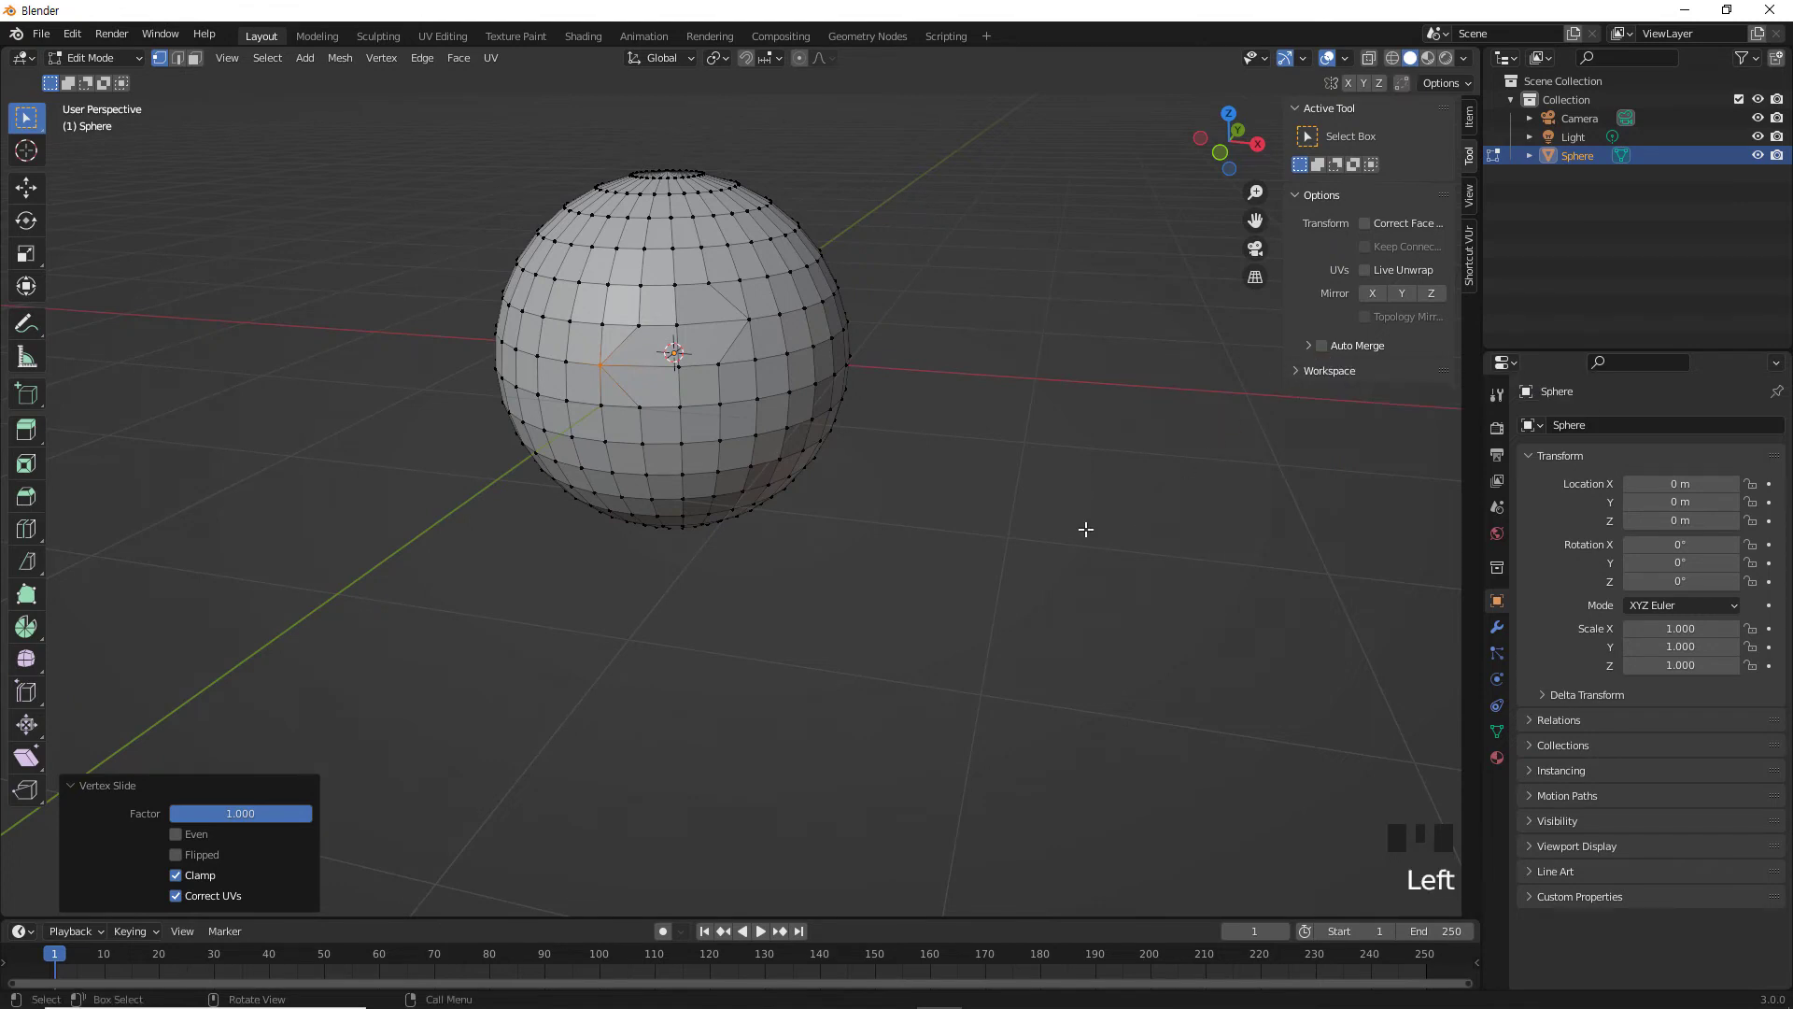